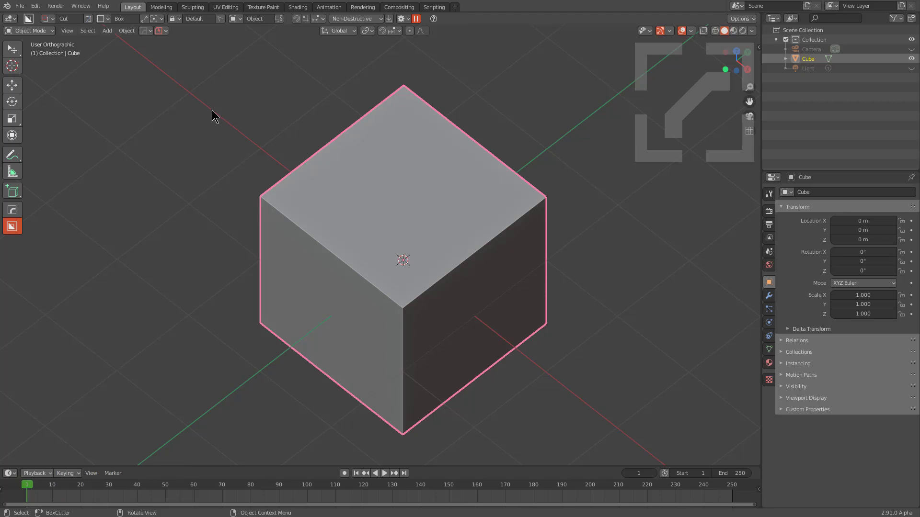
- Check the Hard Ops add-on's bevel profile folder setting in the preferences
{"action": "left_click", "coordinate": [35, 11]}
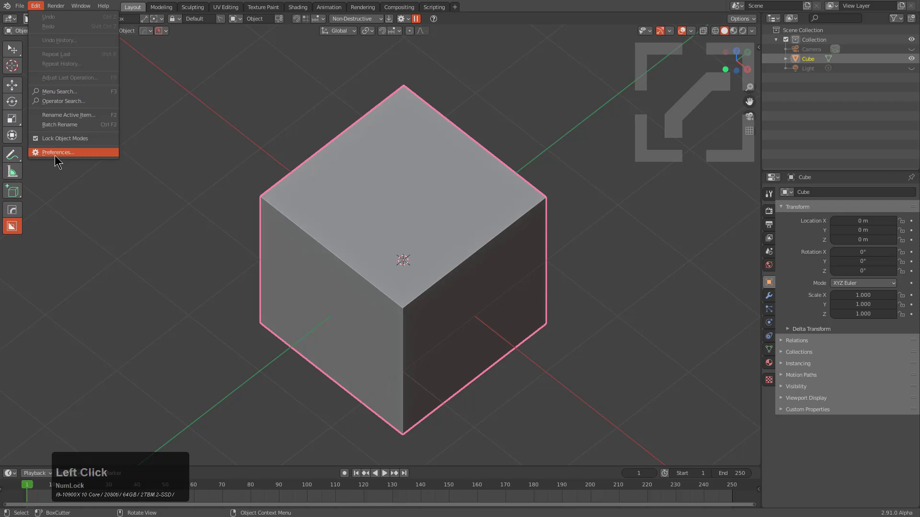
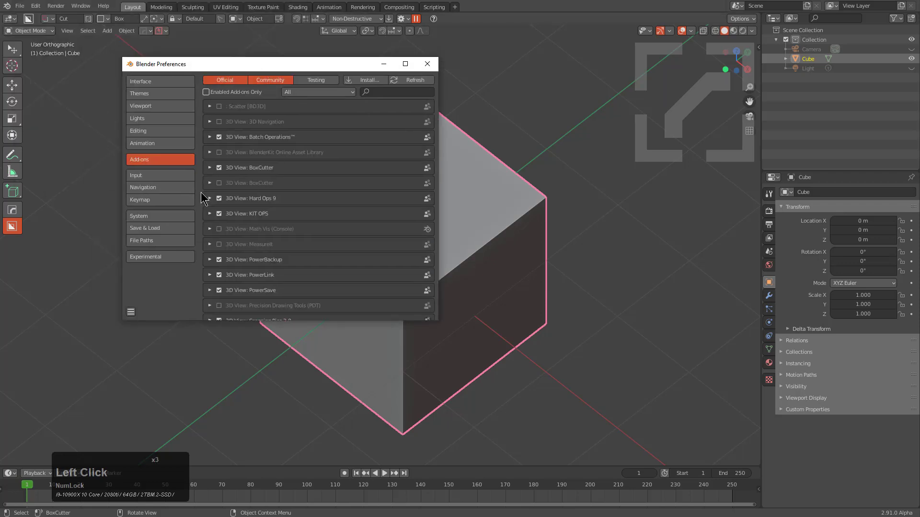
{"action": "left_click", "coordinate": [215, 205]}
{"action": "scroll", "scroll_direction": "down", "scroll_amount": 3}
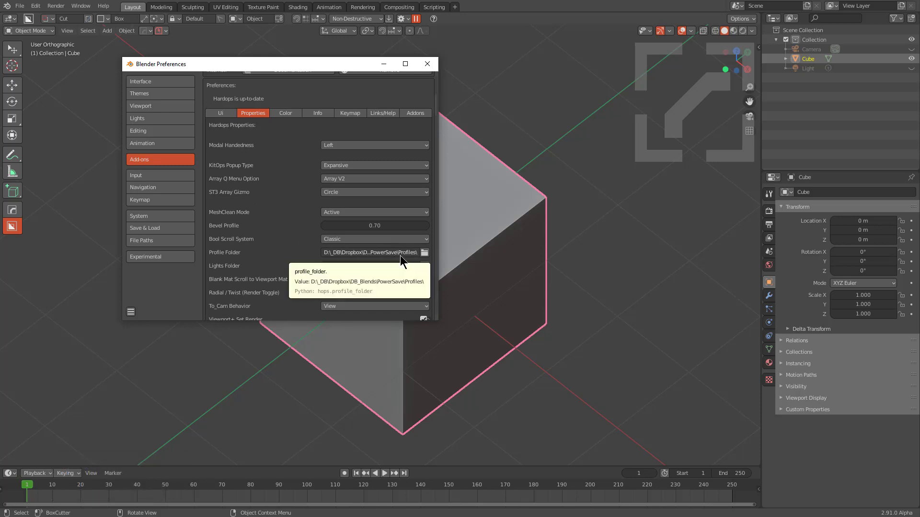
{"action": "left_click", "coordinate": [433, 62]}
{"action": "scroll", "scroll_direction": "up", "scroll_amount": 3}
{"action": "middle_click", "coordinate": [437, 315]}
{"action": "scroll", "scroll_direction": "down", "scroll_amount": 3}
{"action": "middle_click", "coordinate": [433, 307]}
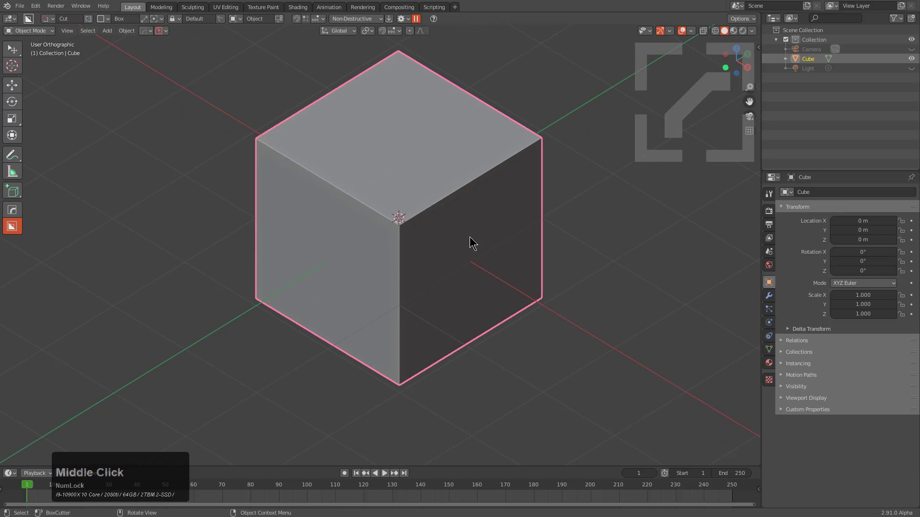
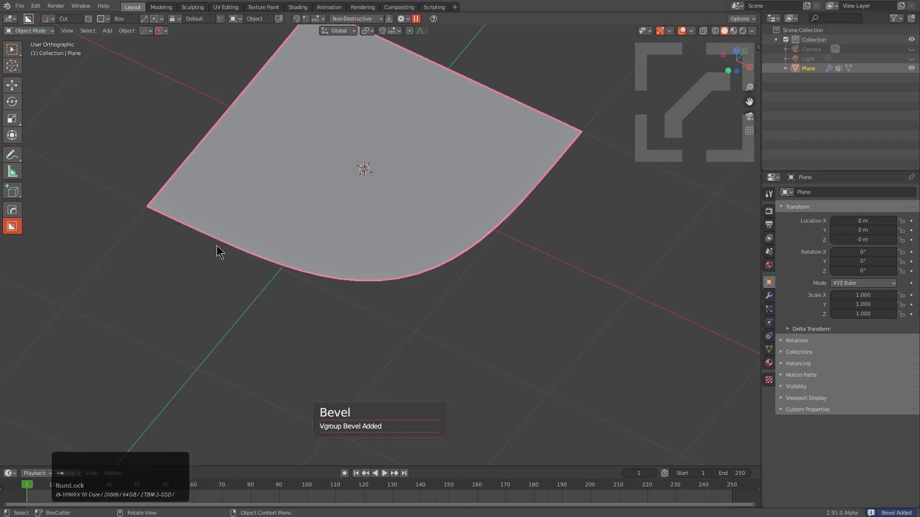
- Look down on the new plane and show its Bevel modifier settings
{"action": "left_click_drag", "start_coordinate": [458, 254], "coordinate": [422, 249]}
{"action": "left_click", "coordinate": [769, 298]}
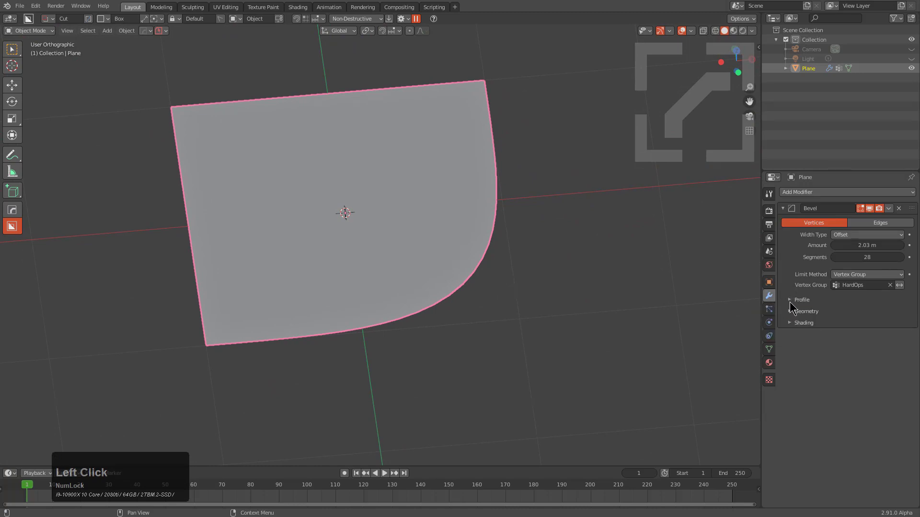
- Switch the plane's bevel to a custom profile and add a point to its curve
{"action": "left_click", "coordinate": [791, 305]}
{"action": "left_click", "coordinate": [878, 313]}
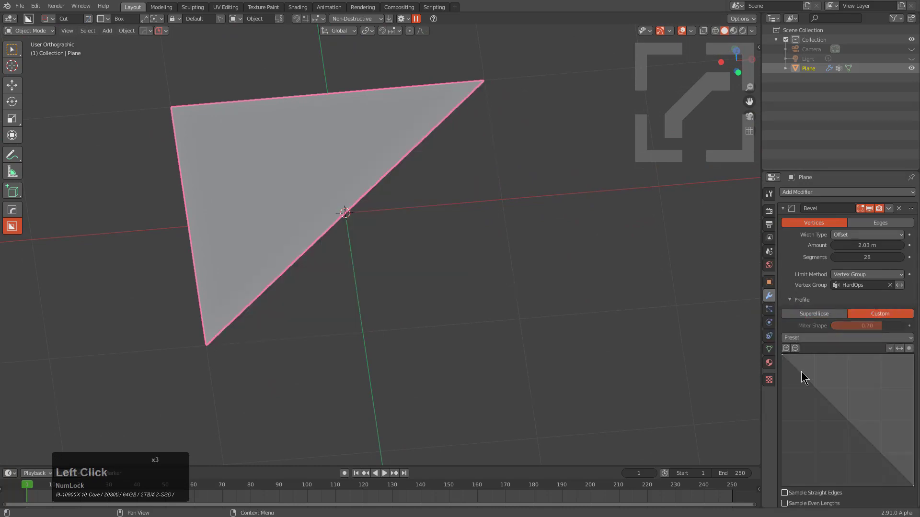
{"action": "scroll", "scroll_direction": "down", "scroll_amount": 3}
{"action": "left_click", "coordinate": [790, 469]}
{"action": "scroll", "scroll_direction": "down", "scroll_amount": 3}
- Reshape the profile into a straight chamfer with a small notch and sharp corners
{"action": "left_click", "coordinate": [802, 468]}
{"action": "left_click", "coordinate": [826, 371]}
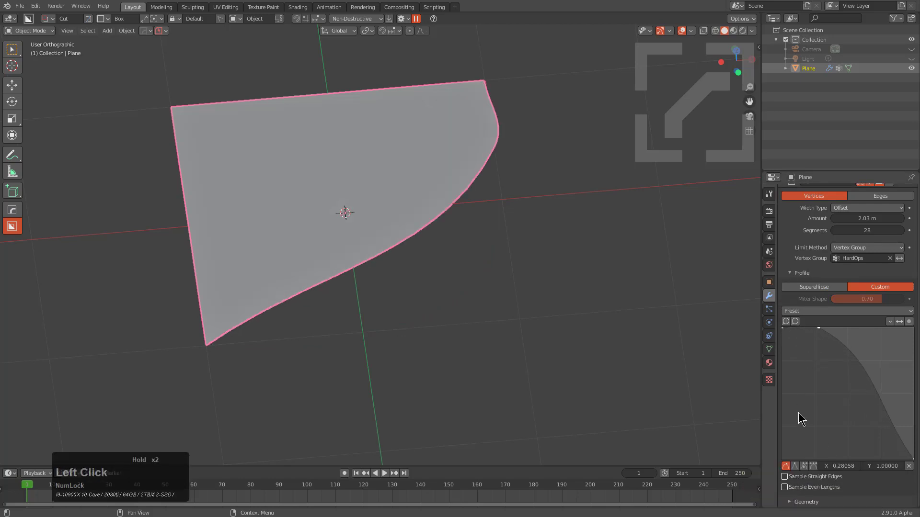
{"action": "left_click", "coordinate": [796, 468]}
{"action": "left_click", "coordinate": [888, 429]}
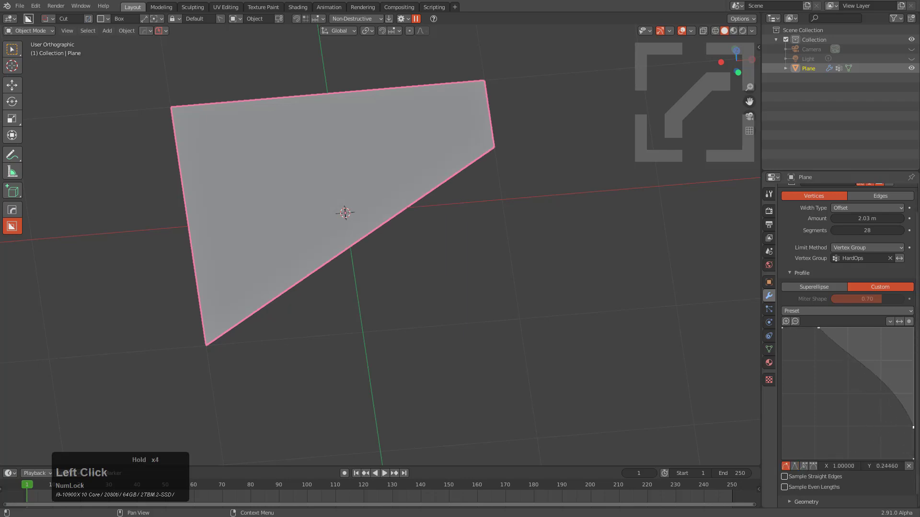
{"action": "left_click", "coordinate": [796, 470]}
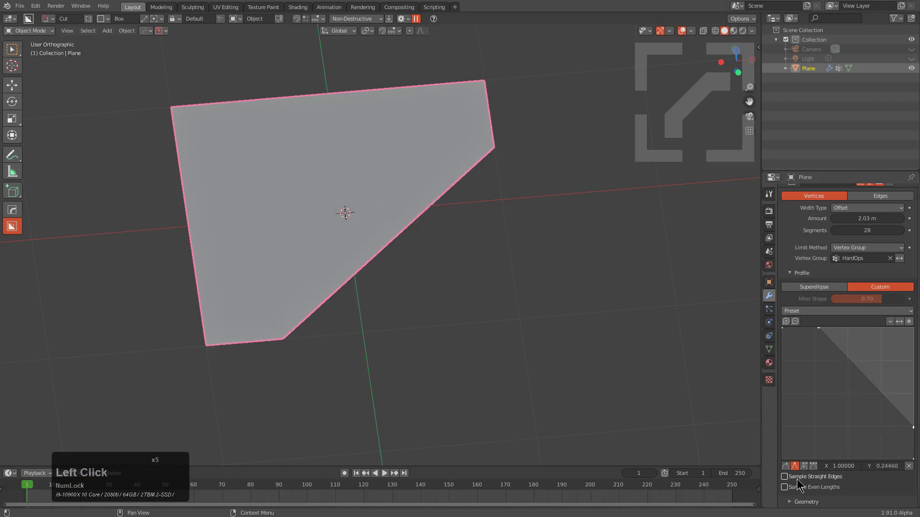
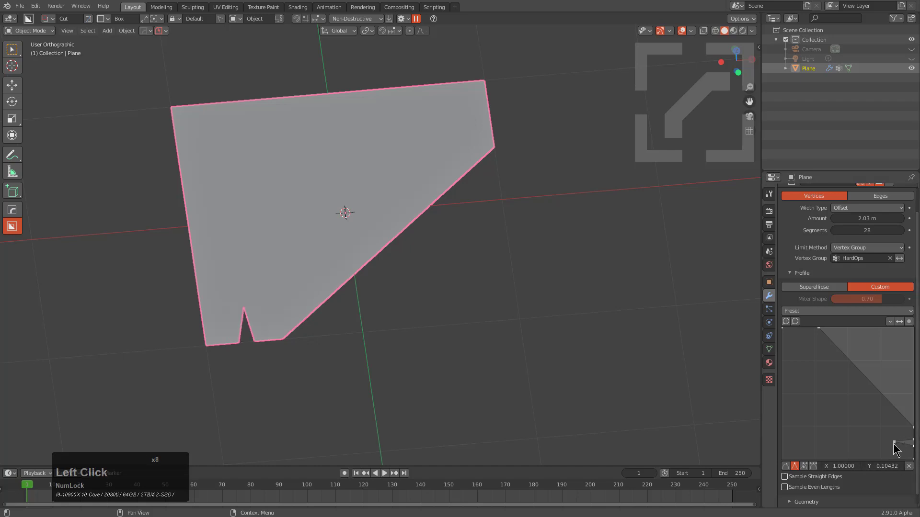
- Add profile points forming stepped notches and sharpen the upper notch in the outline
{"action": "left_click", "coordinate": [349, 211]}
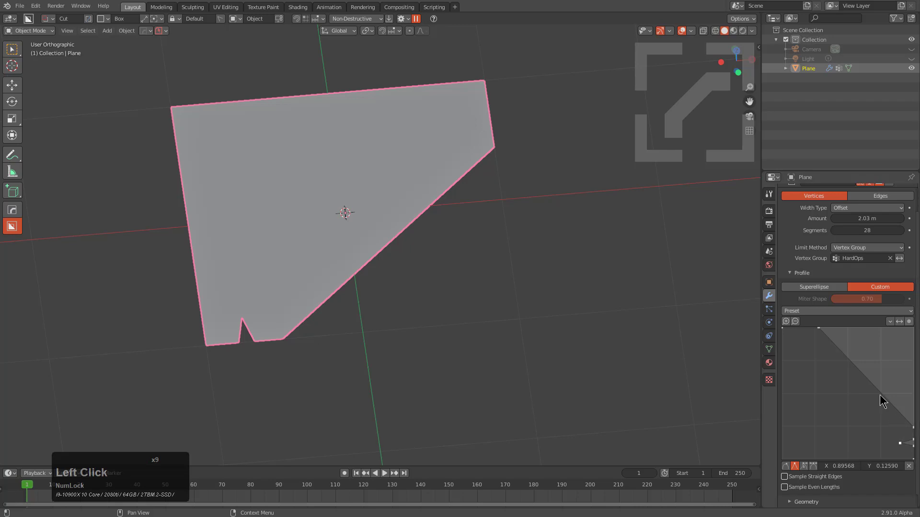
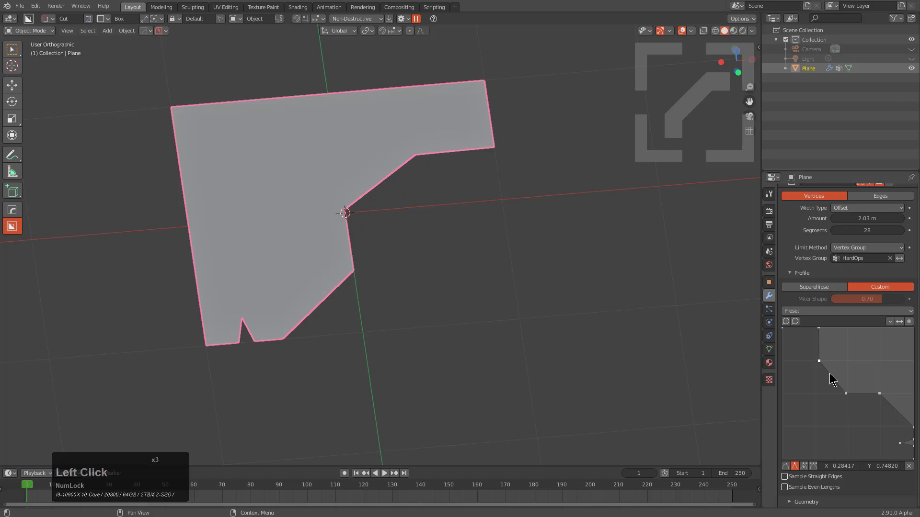
{"action": "left_click", "coordinate": [831, 375]}
{"action": "left_click", "coordinate": [841, 386]}
{"action": "left_click", "coordinate": [837, 382]}
{"action": "left_click", "coordinate": [834, 381]}
{"action": "left_click", "coordinate": [837, 382]}
{"action": "left_click", "coordinate": [842, 388]}
{"action": "left_click", "coordinate": [836, 382]}
{"action": "left_click", "coordinate": [836, 384]}
{"action": "left_click", "coordinate": [844, 389]}
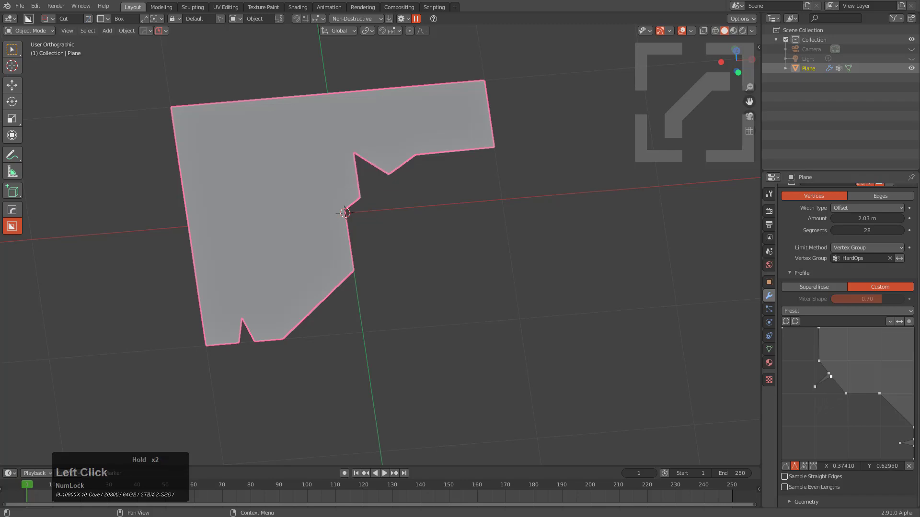
{"action": "left_click", "coordinate": [819, 389]}
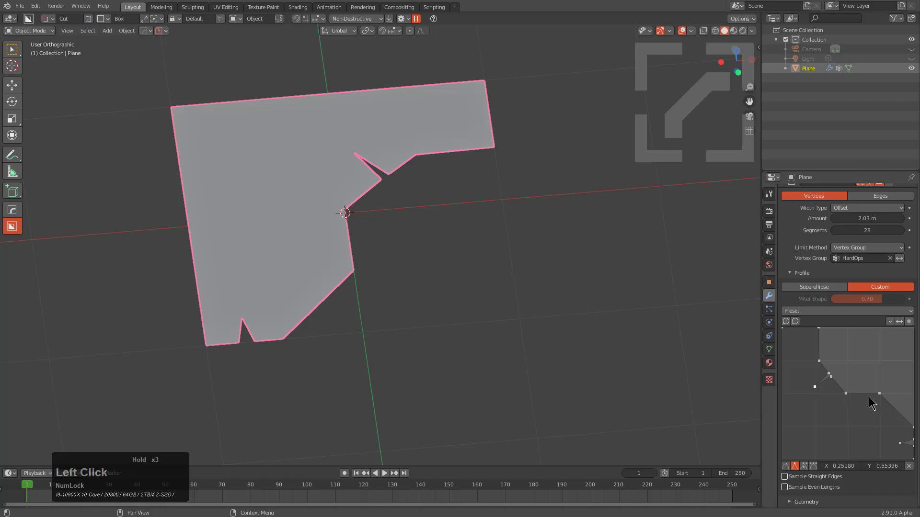
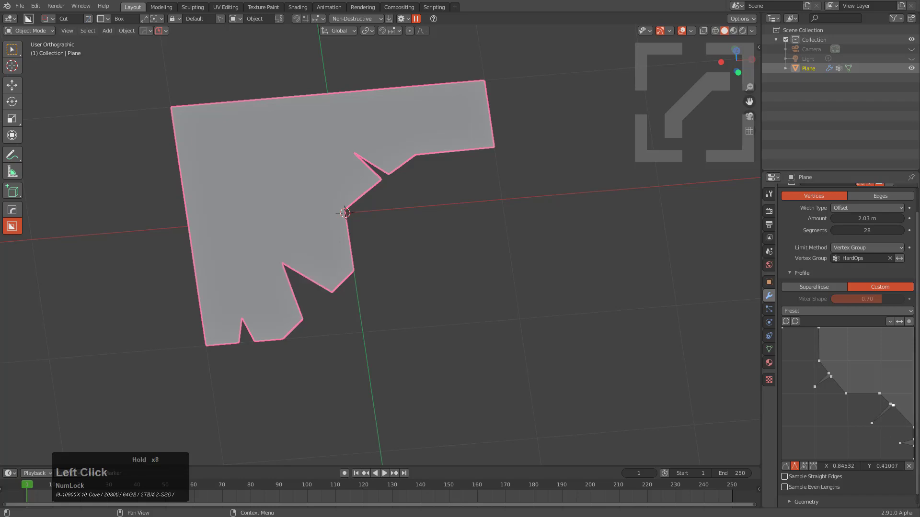
- Add a sharp lower notch and a small step on the profile's top edge
{"action": "left_click", "coordinate": [890, 408]}
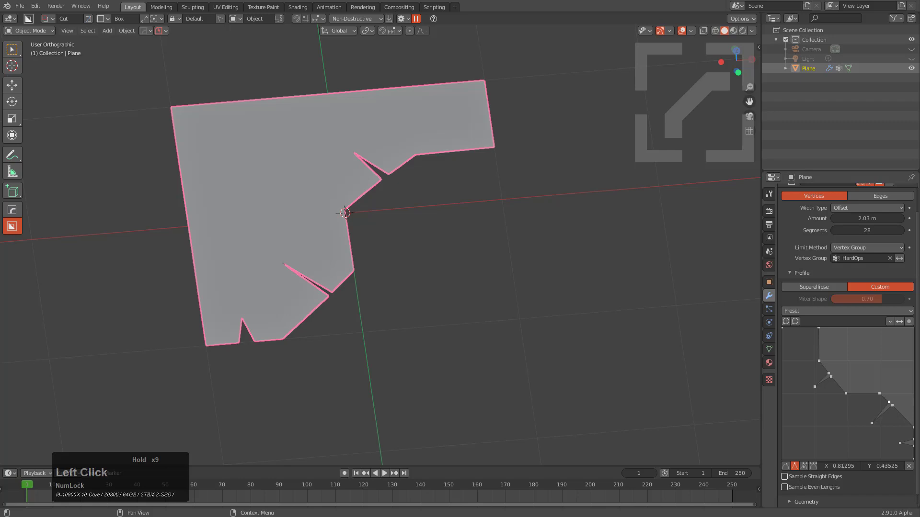
{"action": "left_click", "coordinate": [873, 425]}
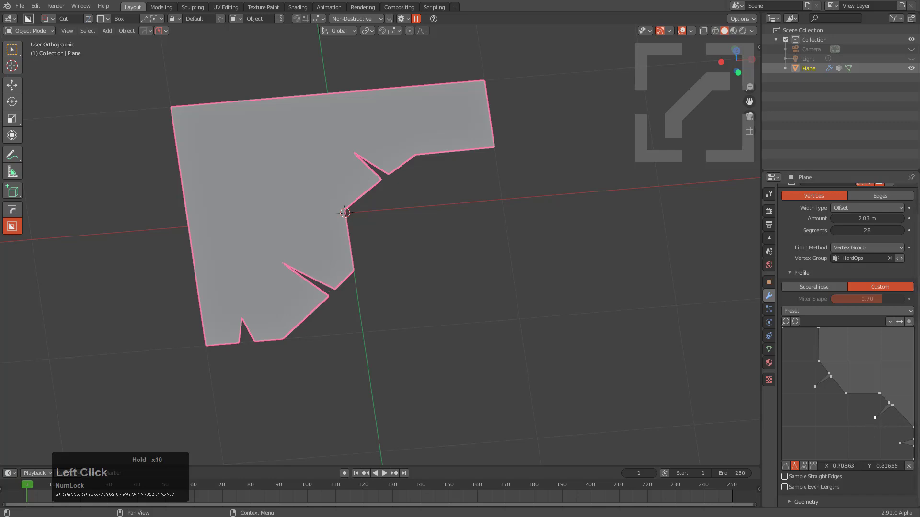
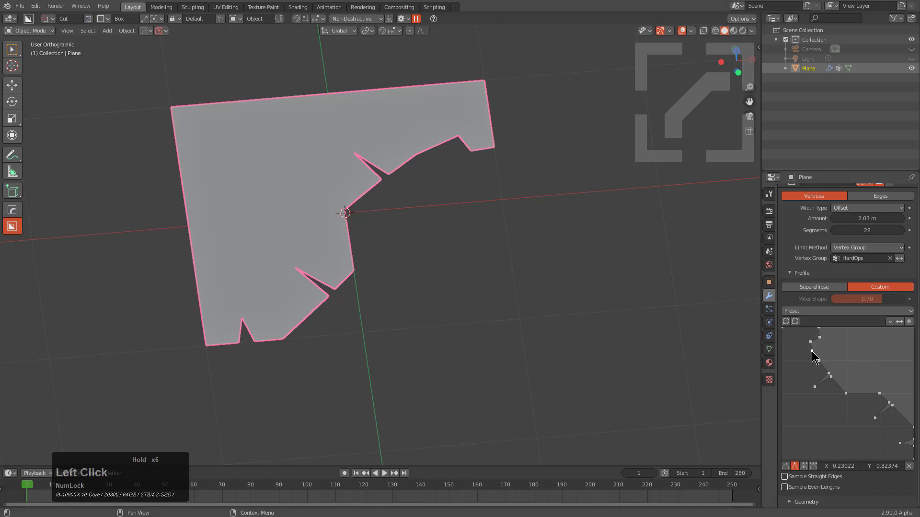
{"action": "left_click", "coordinate": [817, 358]}
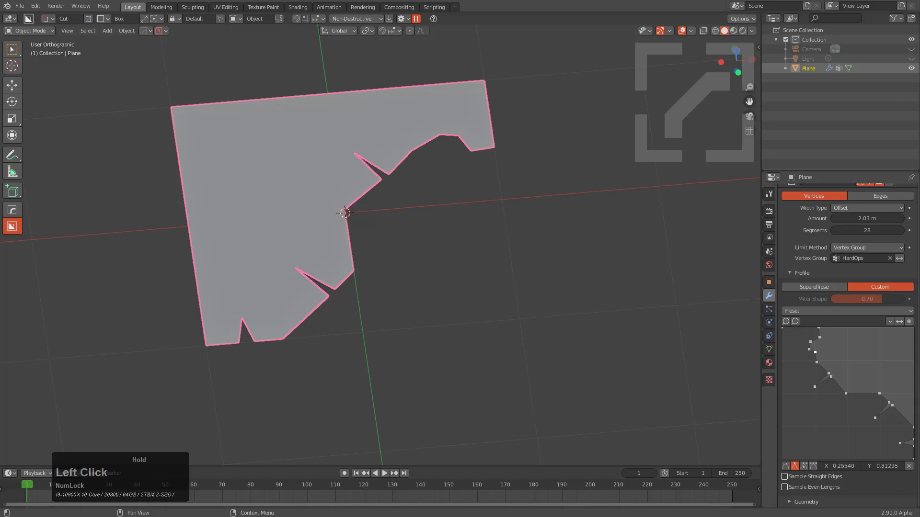
{"action": "left_click", "coordinate": [809, 354]}
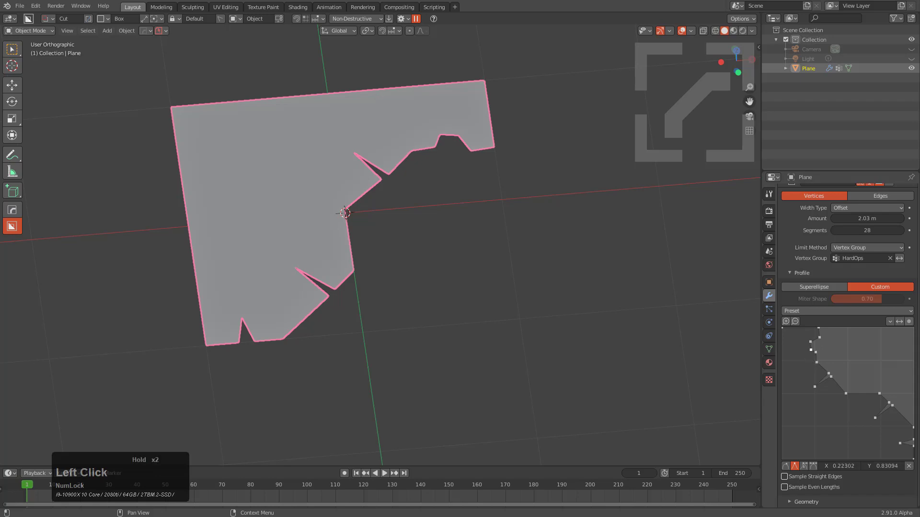
{"action": "left_click", "coordinate": [812, 346]}
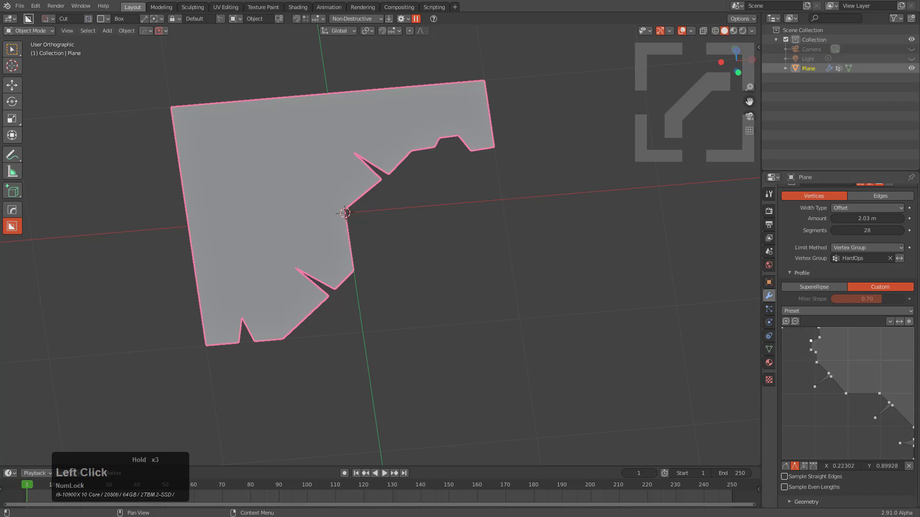
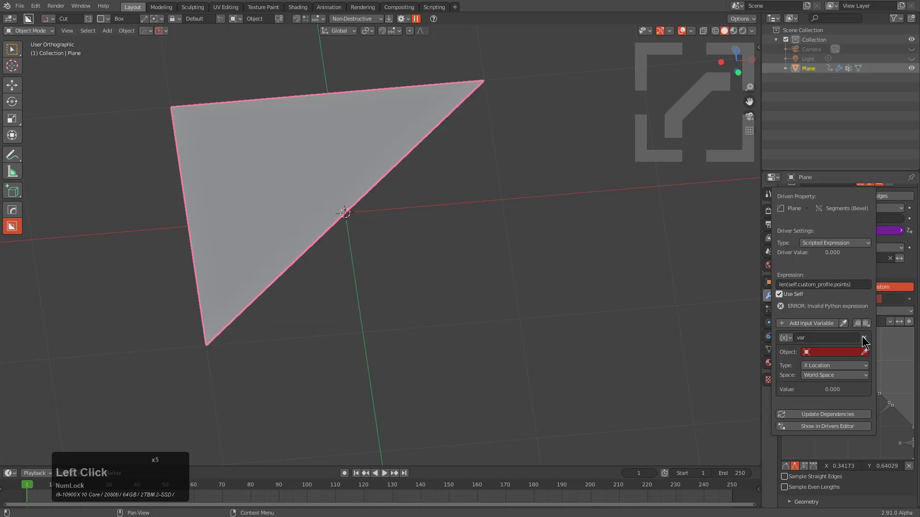
- Remove the unneeded driver variable and update dependencies so segments read 20
{"action": "left_click", "coordinate": [865, 341]}
{"action": "left_click", "coordinate": [850, 292]}
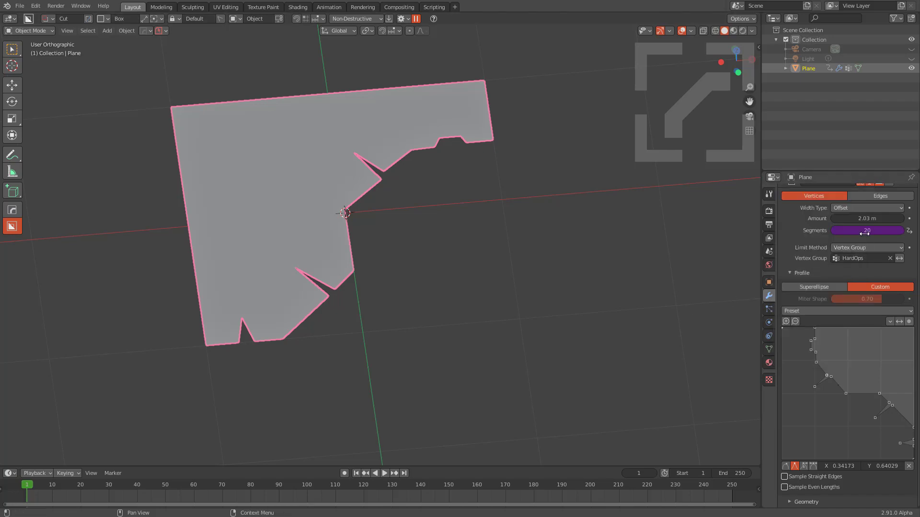
- Add more profile points to cut a new notch, raising the driven segment count to 24
{"action": "left_click", "coordinate": [860, 394]}
{"action": "left_click", "coordinate": [871, 396]}
{"action": "left_click", "coordinate": [869, 397]}
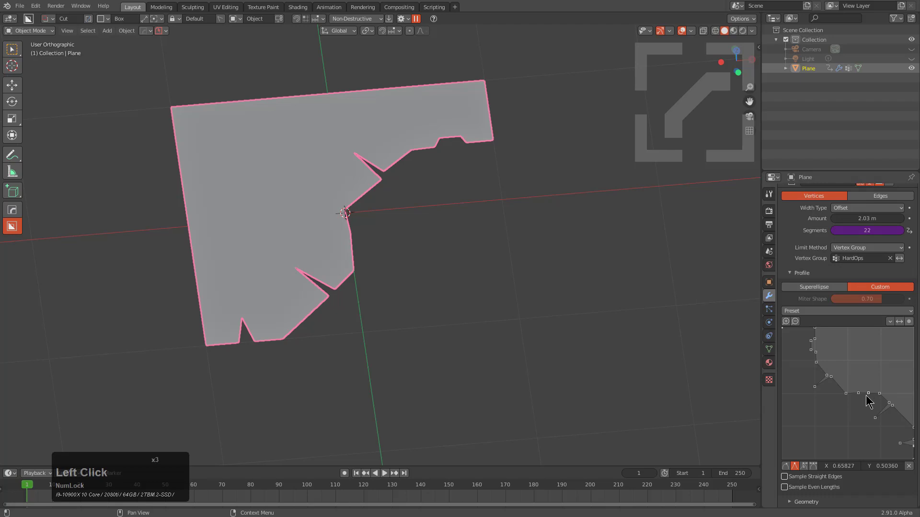
{"action": "left_click", "coordinate": [867, 397]}
{"action": "double_click", "coordinate": [866, 398]}
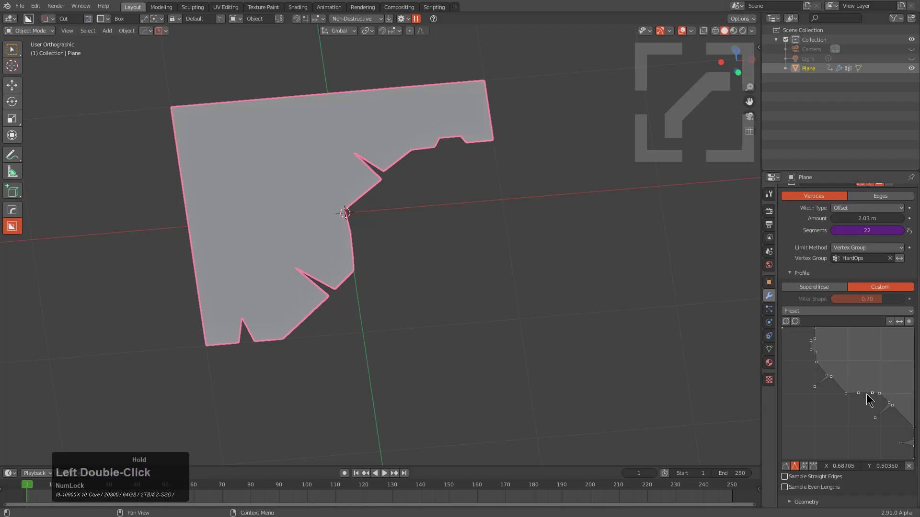
{"action": "left_click", "coordinate": [868, 396]}
{"action": "left_click", "coordinate": [867, 394]}
{"action": "left_click", "coordinate": [868, 394]}
{"action": "left_click", "coordinate": [867, 395]}
{"action": "left_click", "coordinate": [868, 404]}
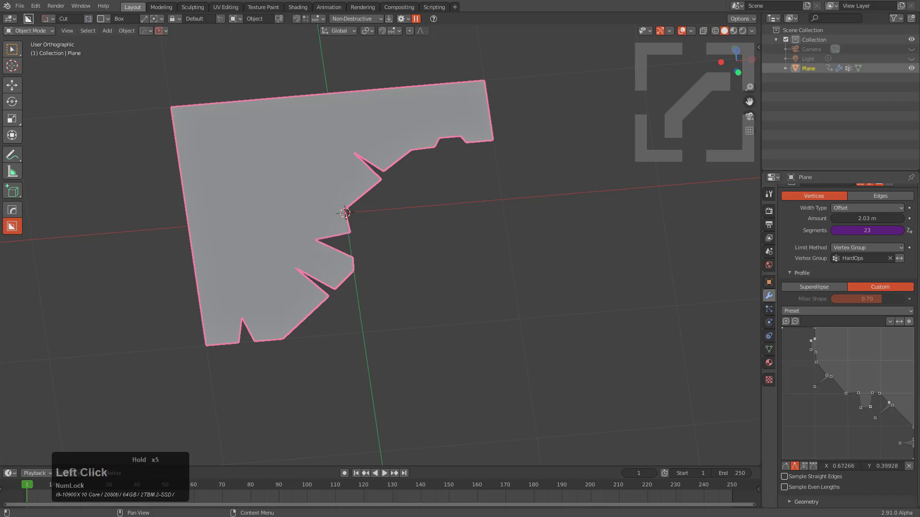
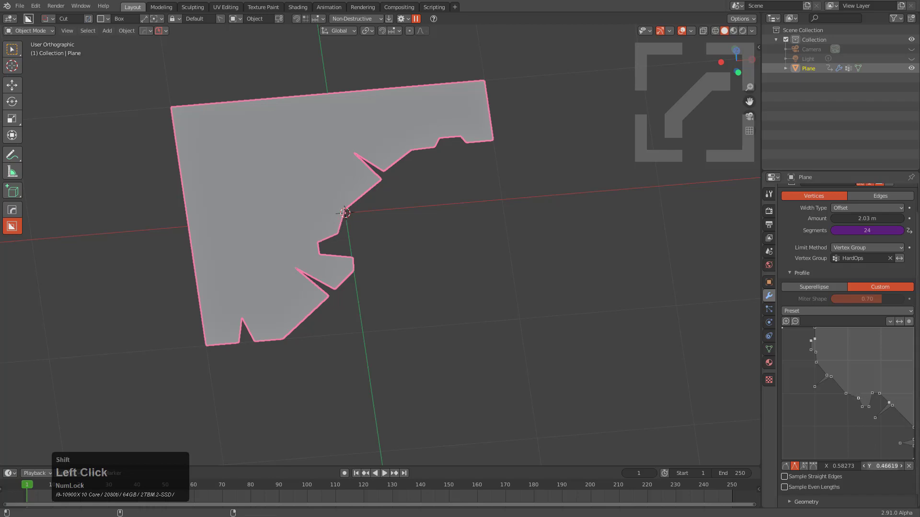
- Copy a point coordinate and paste it onto neighbouring profile points to align the notch
{"action": "key", "text": "c"}
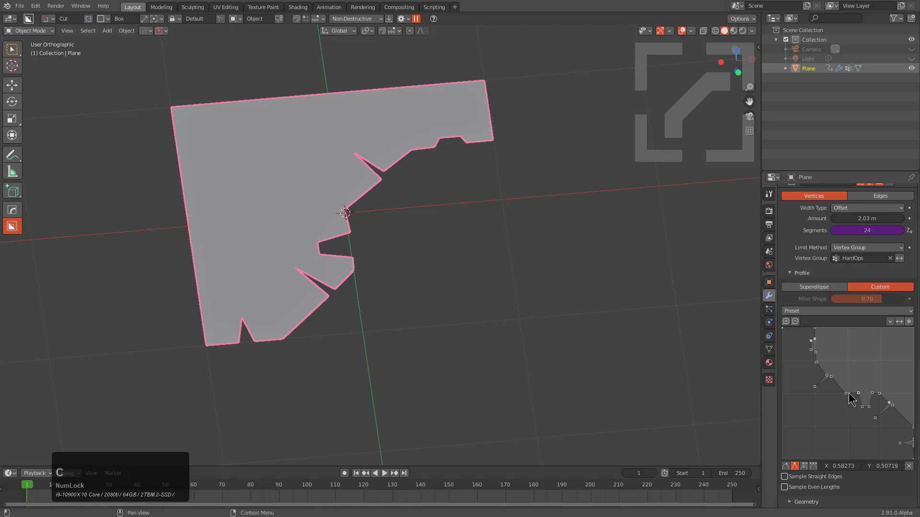
{"action": "left_click", "coordinate": [848, 397]}
{"action": "key", "text": "ctrl+v"}
{"action": "left_click", "coordinate": [875, 395]}
{"action": "key", "text": "ctrl+v"}
{"action": "left_click", "coordinate": [883, 399]}
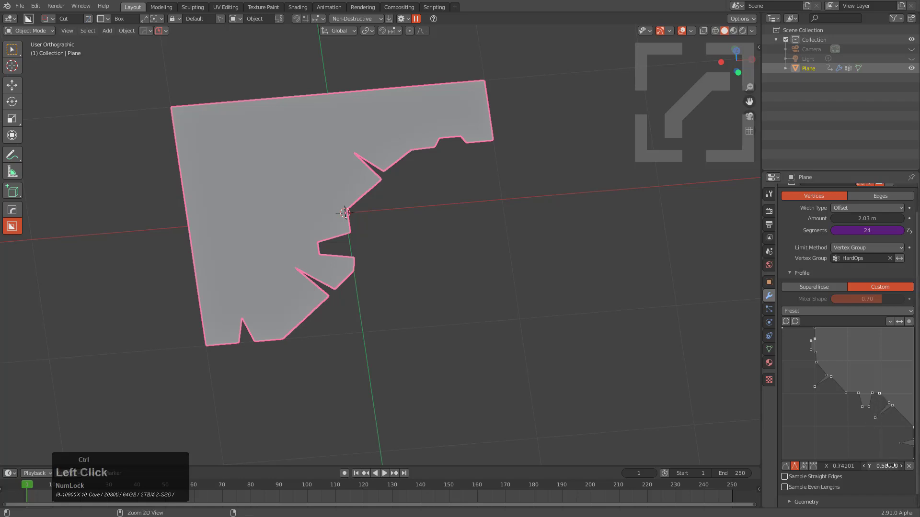
{"action": "key", "text": "ctrl+v"}
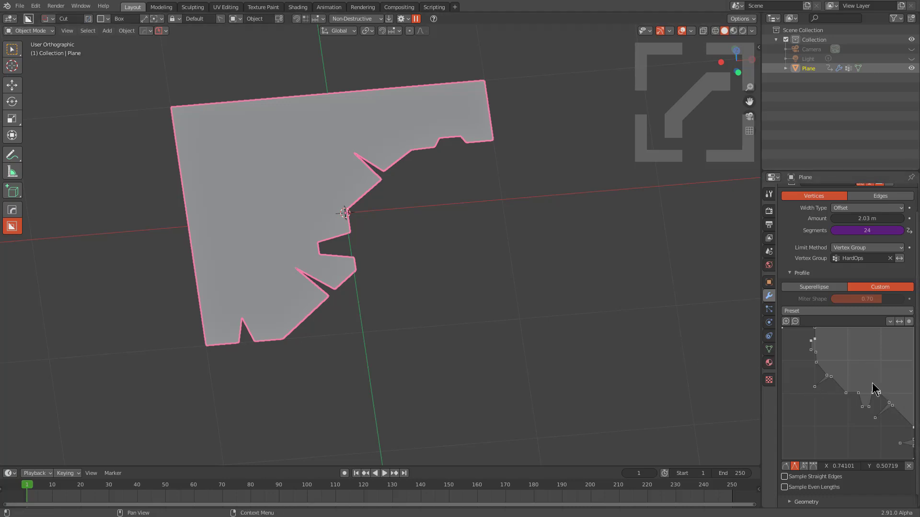
- Inspect the notched plane and bring up the Hard Ops helper's bevel modifier options
{"action": "middle_click", "coordinate": [451, 200]}
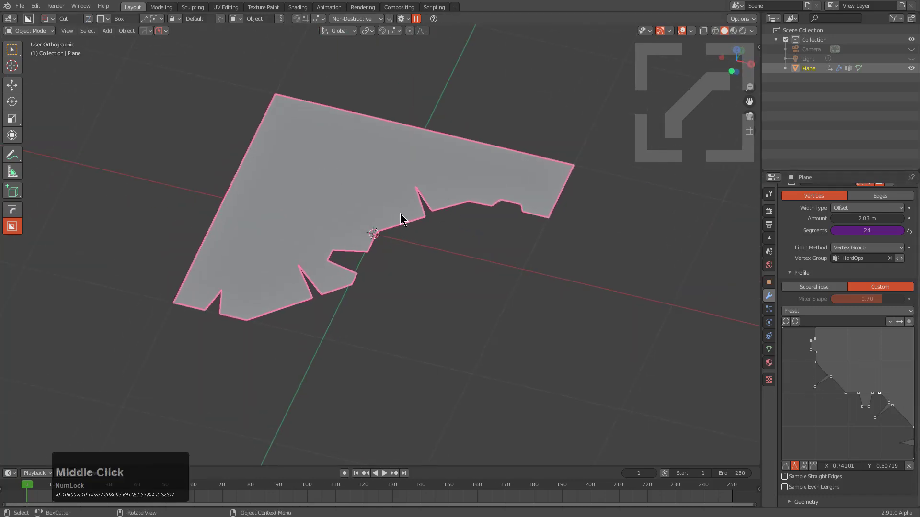
{"action": "scroll", "scroll_direction": "down", "scroll_amount": 3}
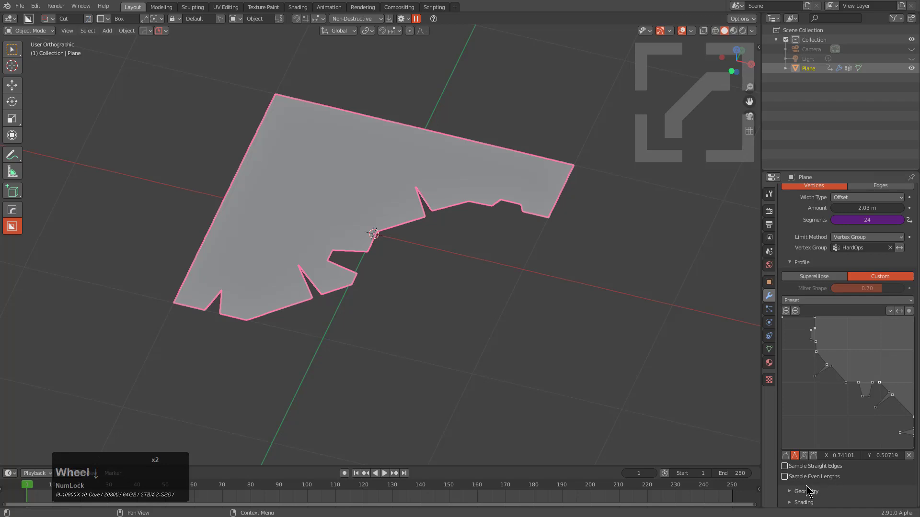
{"action": "scroll", "scroll_direction": "up", "scroll_amount": 3}
{"action": "middle_click", "coordinate": [435, 247]}
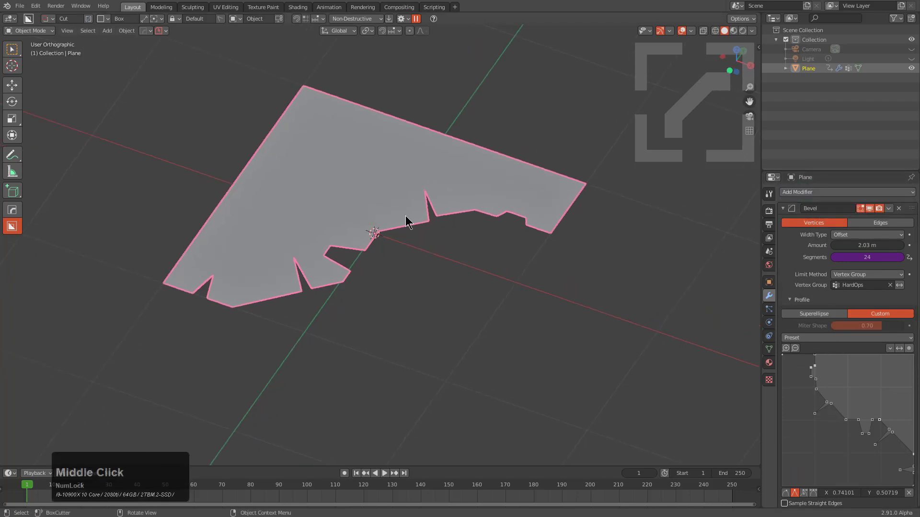
{"action": "middle_click", "coordinate": [398, 183]}
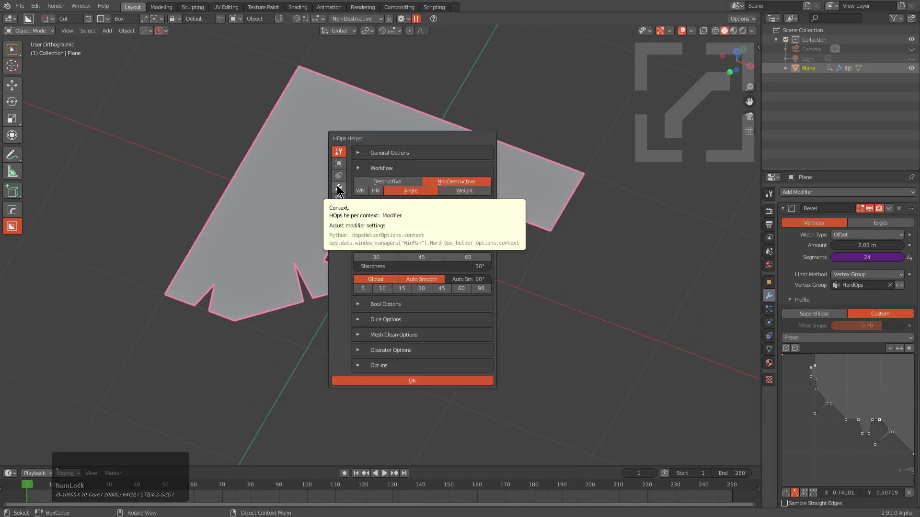
{"action": "left_click", "coordinate": [339, 190]}
{"action": "left_click", "coordinate": [355, 266]}
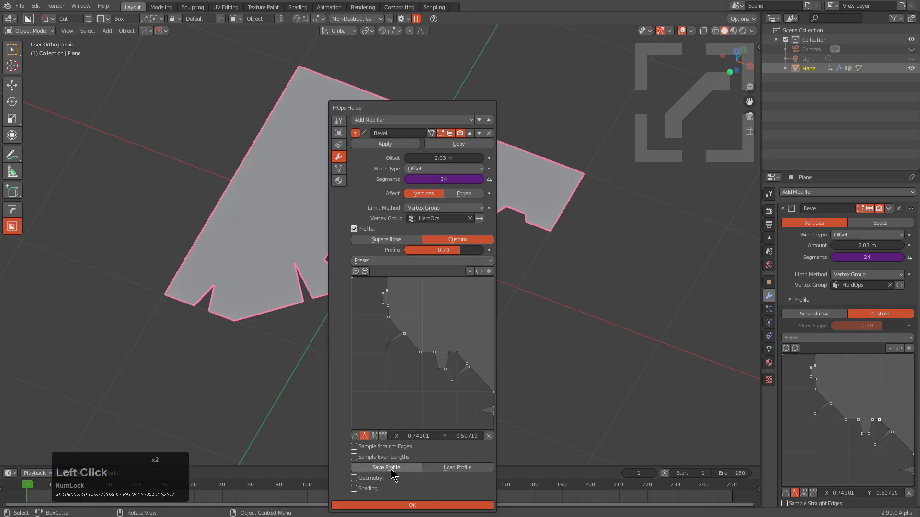
- Save the current custom bevel profile as bevel29.json in the Profiles folder
{"action": "left_click", "coordinate": [402, 468]}
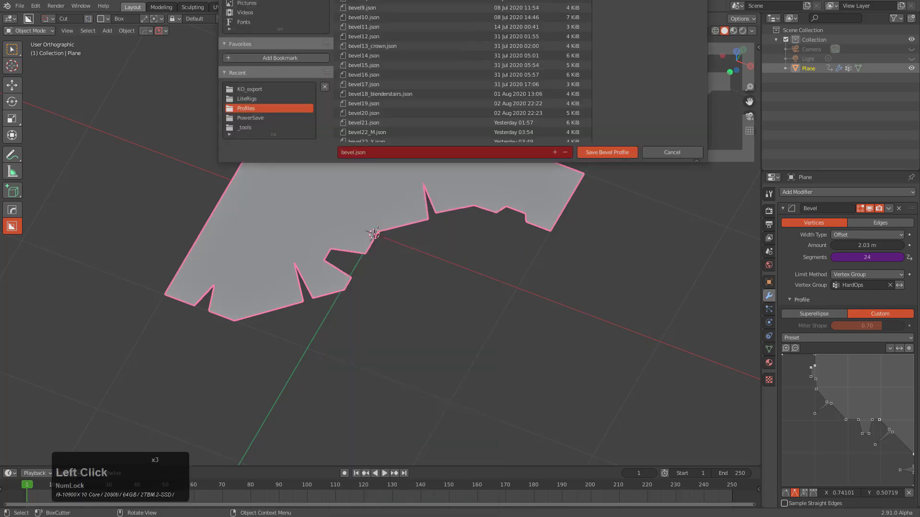
{"action": "scroll", "scroll_direction": "down", "scroll_amount": 3}
{"action": "left_click", "coordinate": [365, 137]}
{"action": "left_click", "coordinate": [559, 157]}
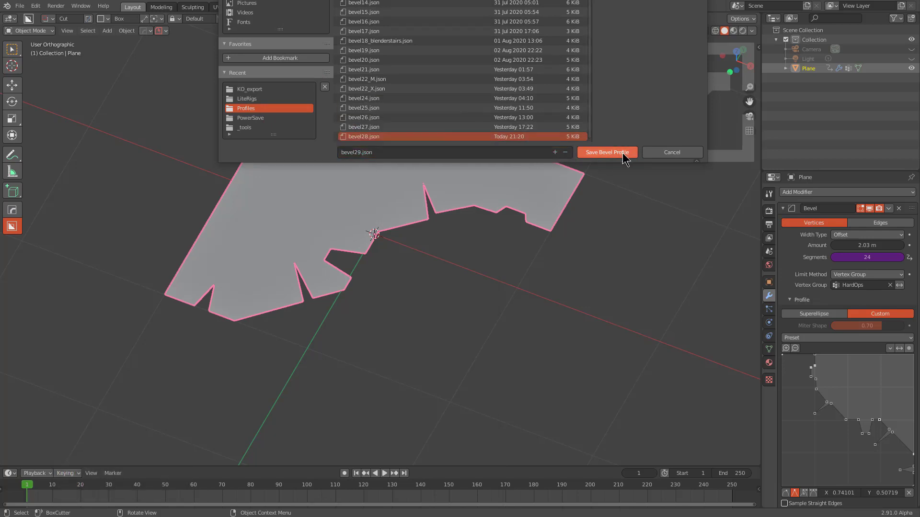
{"action": "left_click", "coordinate": [624, 156]}
{"action": "middle_click", "coordinate": [497, 220]}
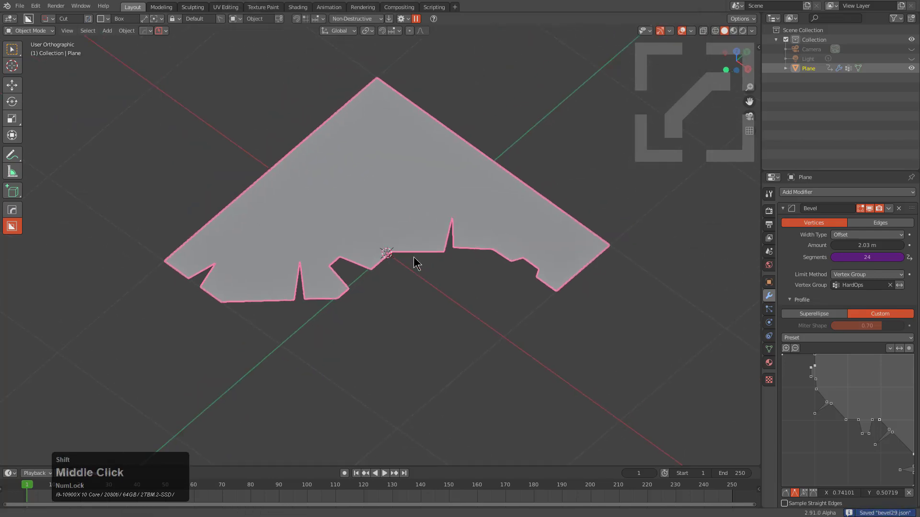
- Orbit back to look straight down on the plane before duplicating it
{"action": "middle_click", "coordinate": [332, 235]}
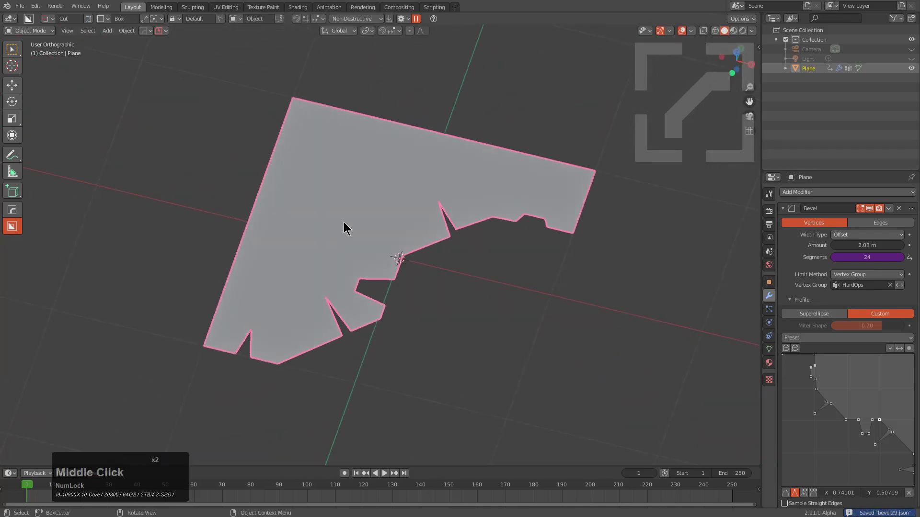
{"action": "middle_click", "coordinate": [539, 299]}
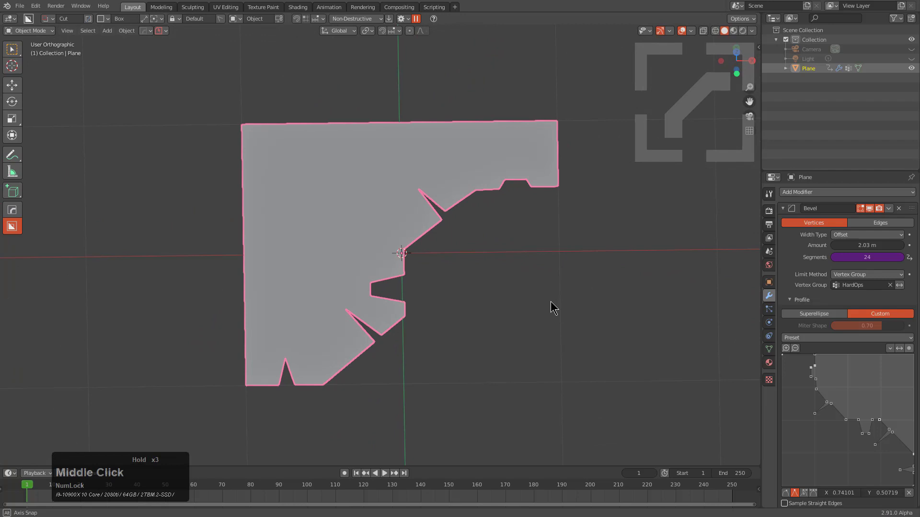
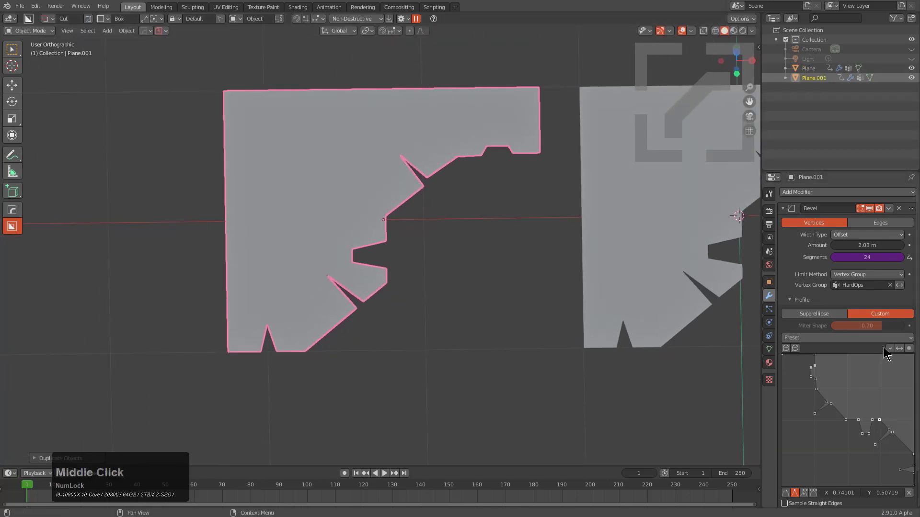
- Reset Plane.001's profile with a preset and set the bevel segment count
{"action": "left_click", "coordinate": [892, 353]}
{"action": "left_click", "coordinate": [869, 359]}
{"action": "double_click", "coordinate": [868, 370]}
{"action": "middle_click", "coordinate": [464, 222]}
- Start the new profile by dragging a point to the lower right and adding another
{"action": "left_click", "coordinate": [806, 378]}
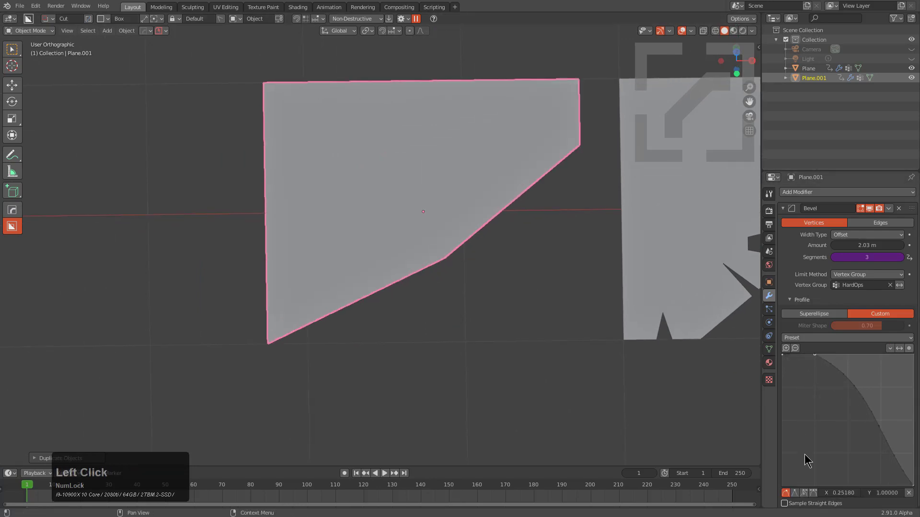
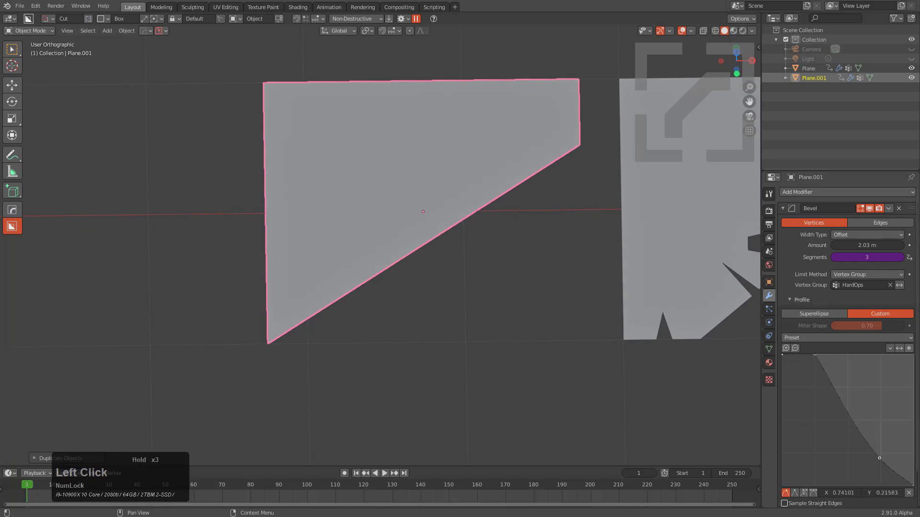
{"action": "left_click", "coordinate": [798, 493]}
{"action": "left_click", "coordinate": [867, 470]}
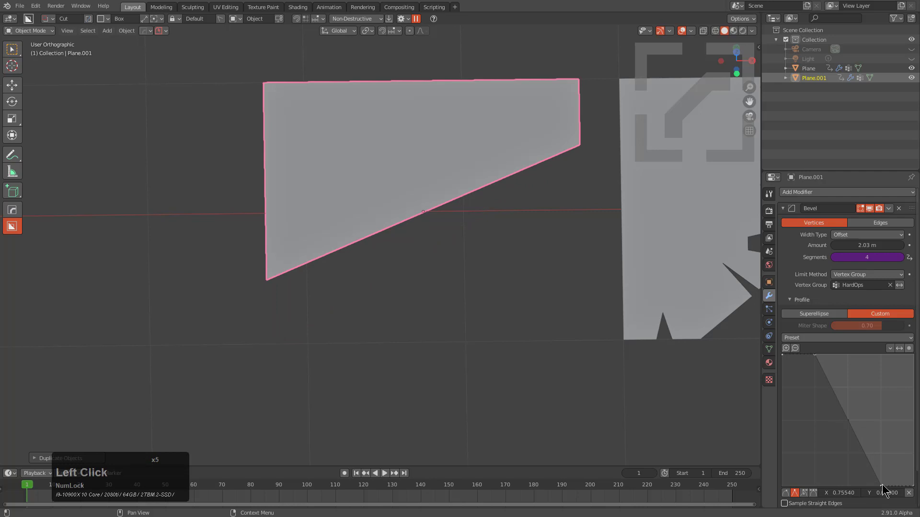
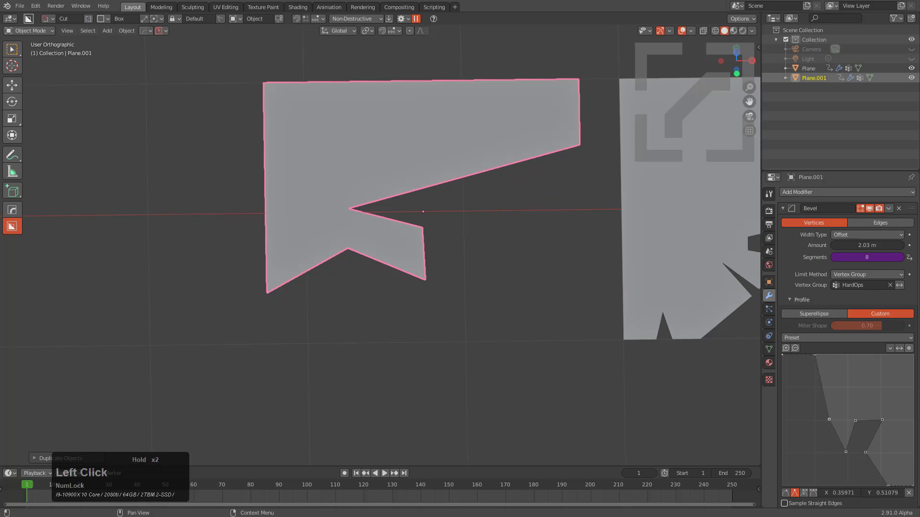
- Add and position profile points with vector handles to form the X's arms
{"action": "left_click", "coordinate": [850, 454]}
{"action": "left_click", "coordinate": [858, 426]}
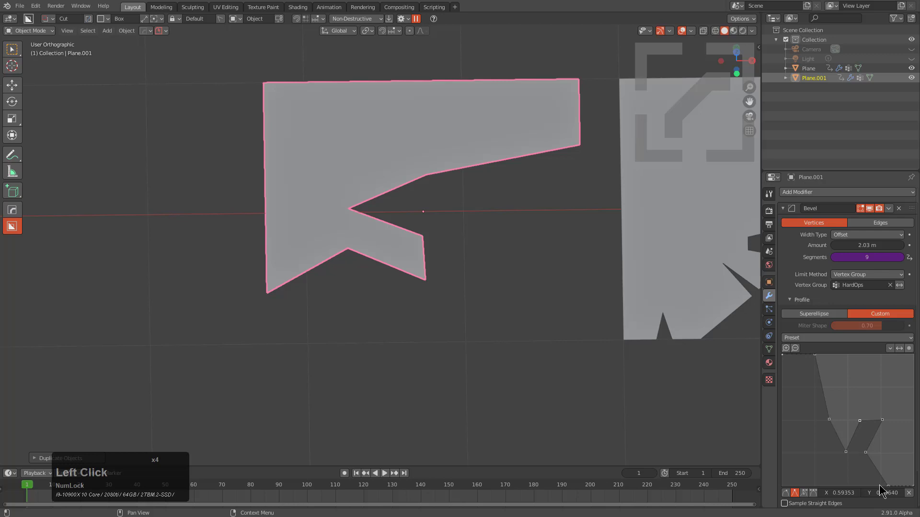
{"action": "key", "text": "ctrl+c"}
{"action": "left_click", "coordinate": [888, 420]}
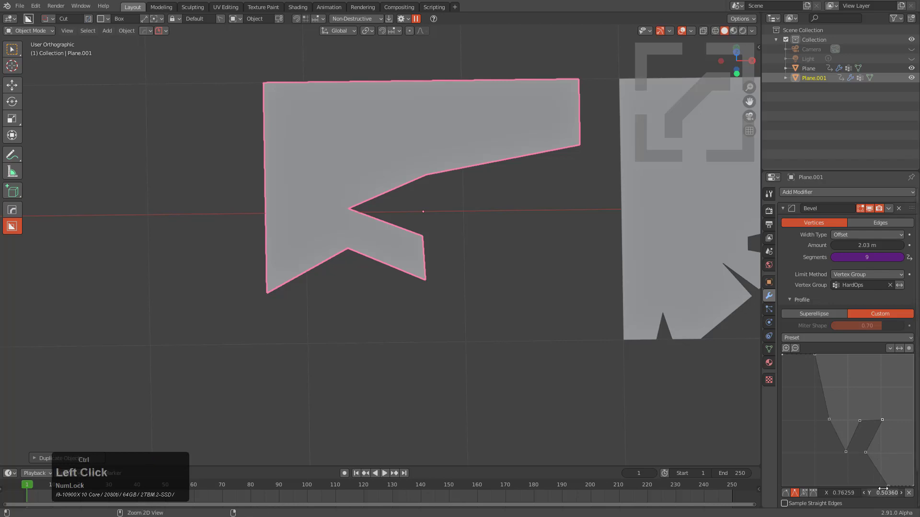
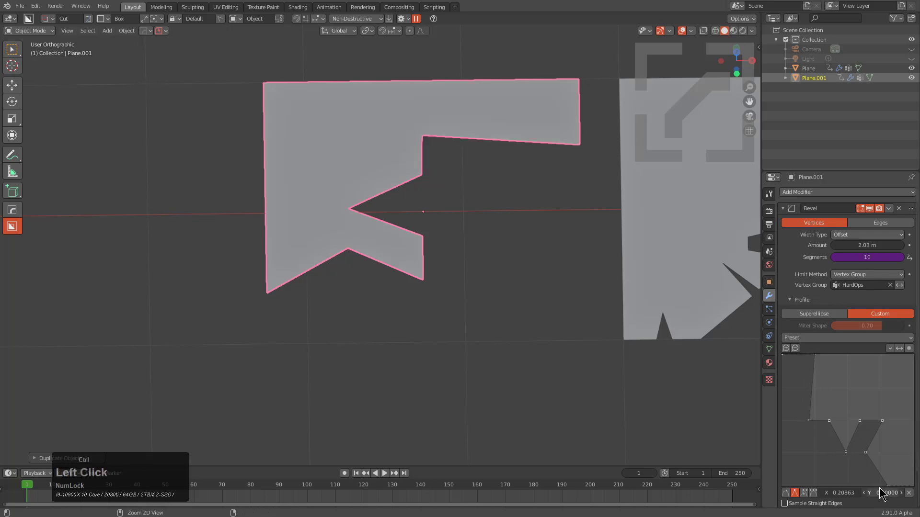
{"action": "key", "text": "v"}
{"action": "left_click", "coordinate": [815, 397]}
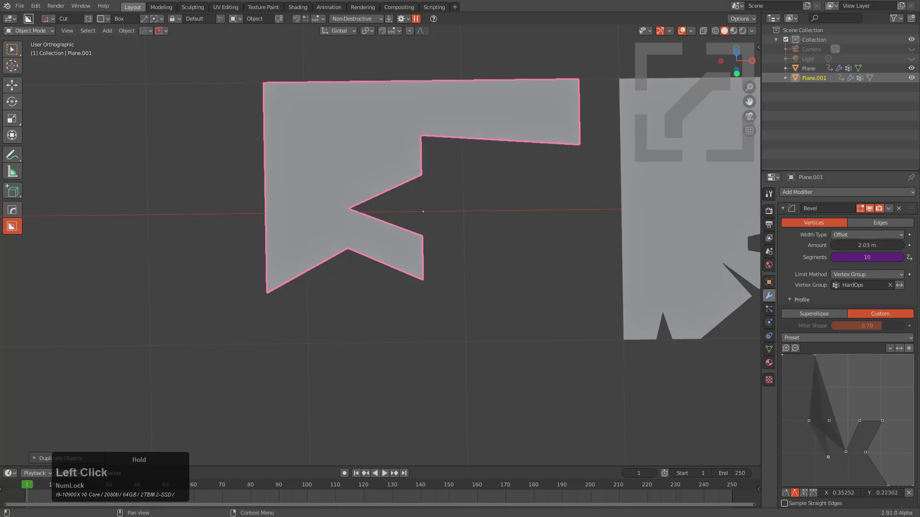
{"action": "left_click", "coordinate": [821, 393]}
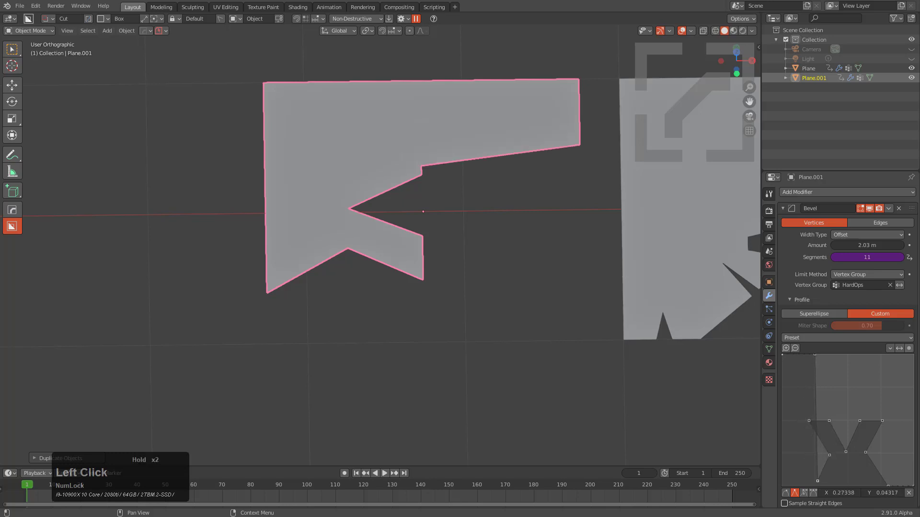
- Complete the X-shaped profile at 19 segments and begin the top bracket
{"action": "left_click", "coordinate": [817, 450]}
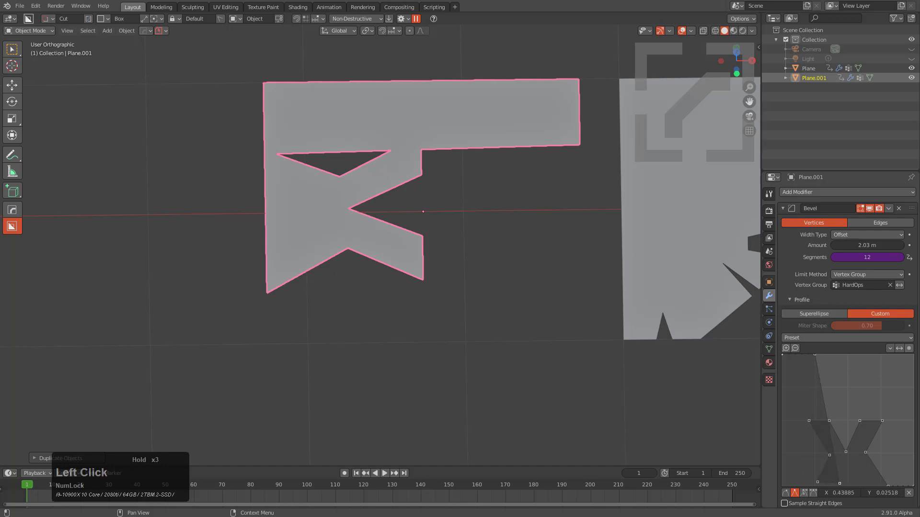
{"action": "left_click", "coordinate": [825, 397]}
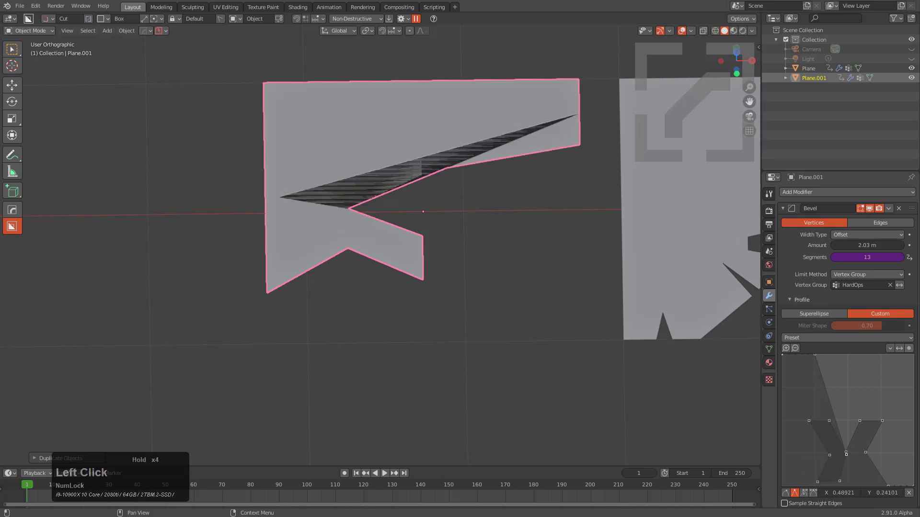
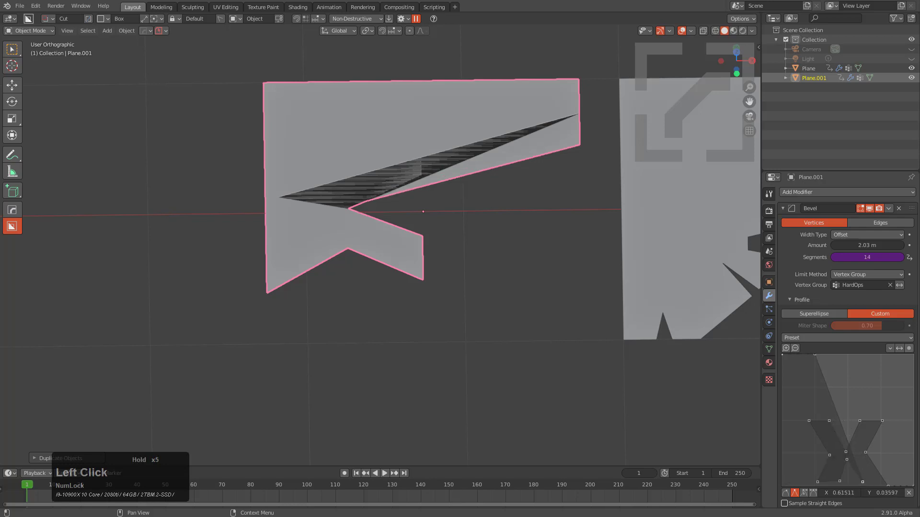
{"action": "left_click", "coordinate": [842, 412]}
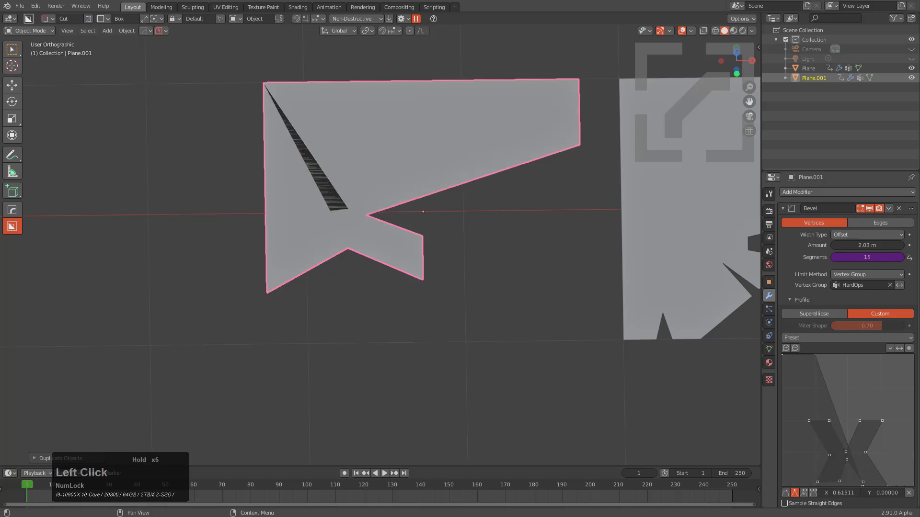
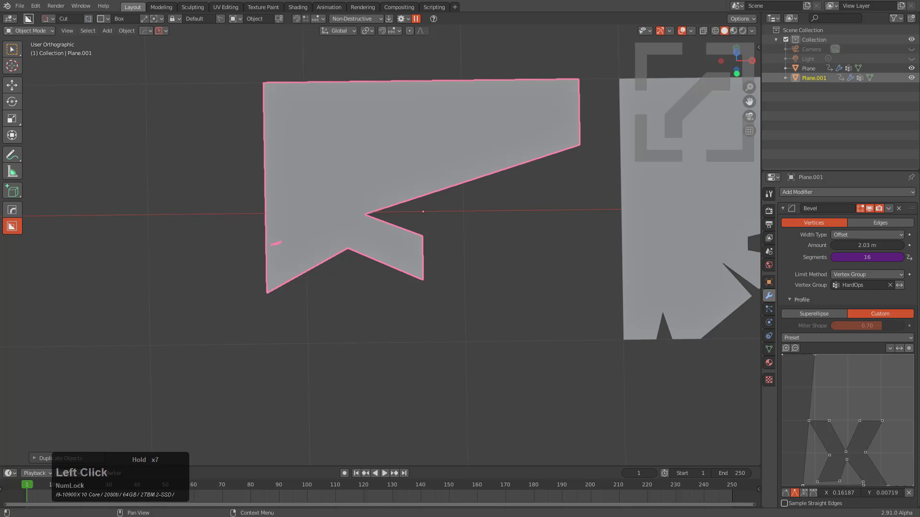
{"action": "left_click", "coordinate": [815, 404]}
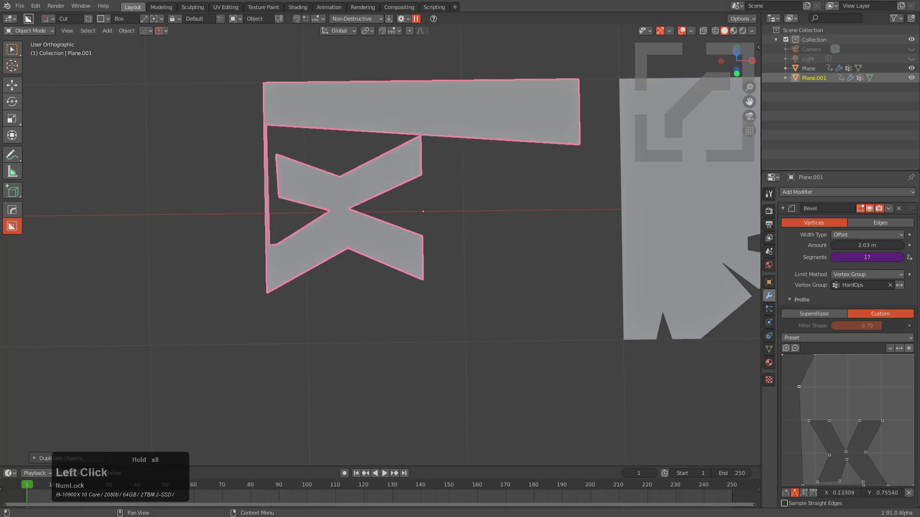
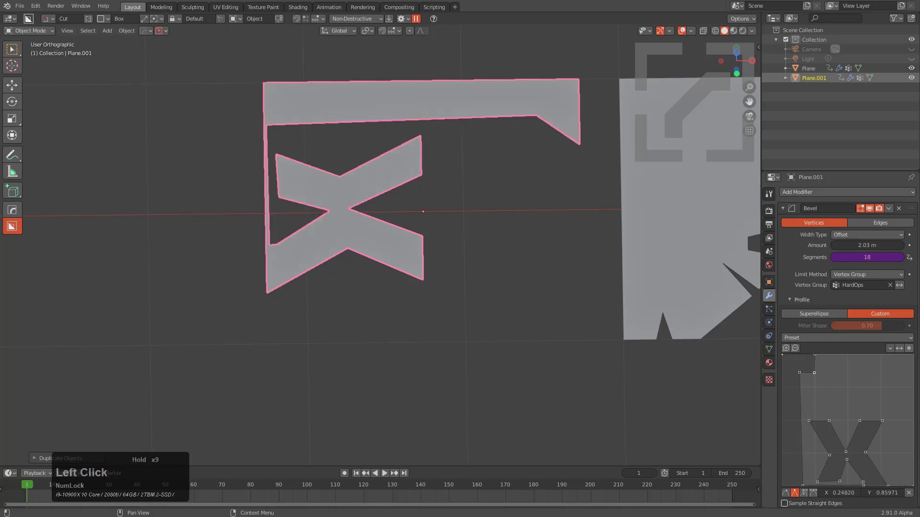
{"action": "scroll", "scroll_direction": "down", "scroll_amount": 3}
{"action": "left_click", "coordinate": [812, 404]}
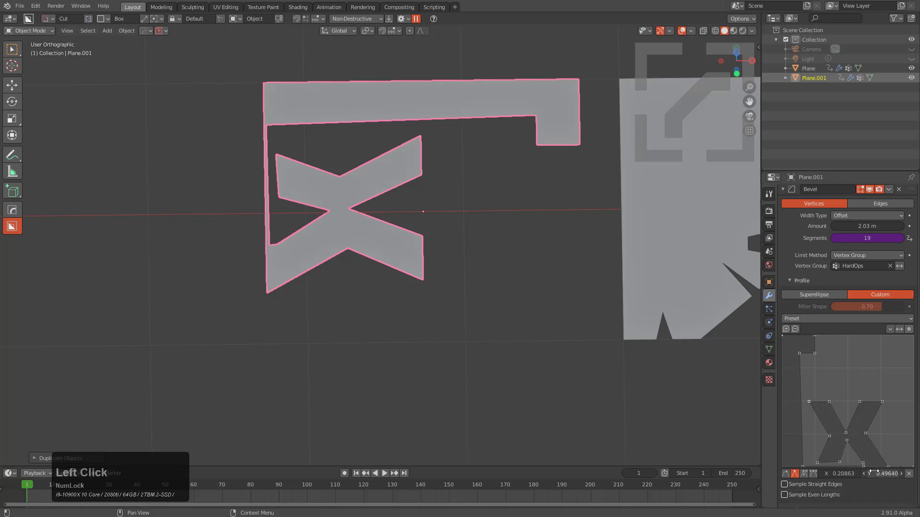
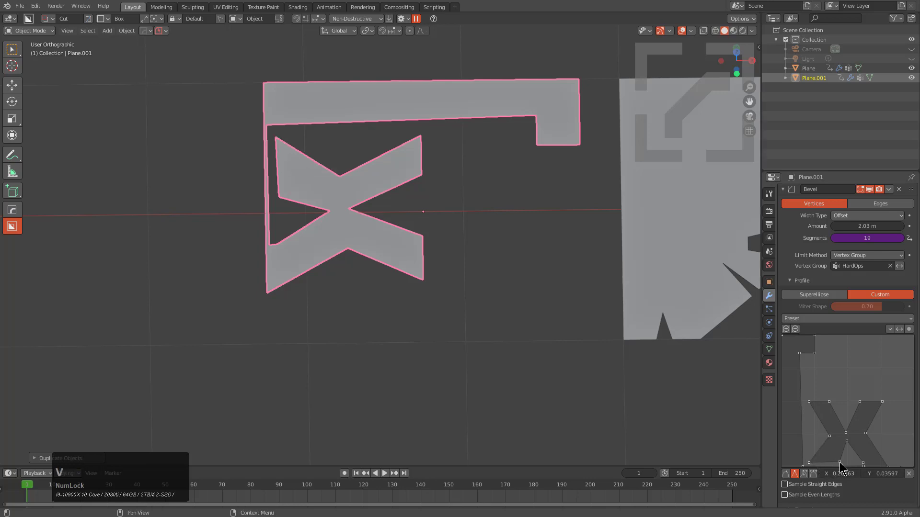
- Copy X and Y coordinates between the lower X points to align the bottom arms
{"action": "left_click", "coordinate": [837, 459]}
{"action": "left_click", "coordinate": [835, 409]}
{"action": "key", "text": "ctrl+c"}
{"action": "left_click", "coordinate": [842, 460]}
{"action": "key", "text": "ctrl+v"}
{"action": "left_click", "coordinate": [861, 409]}
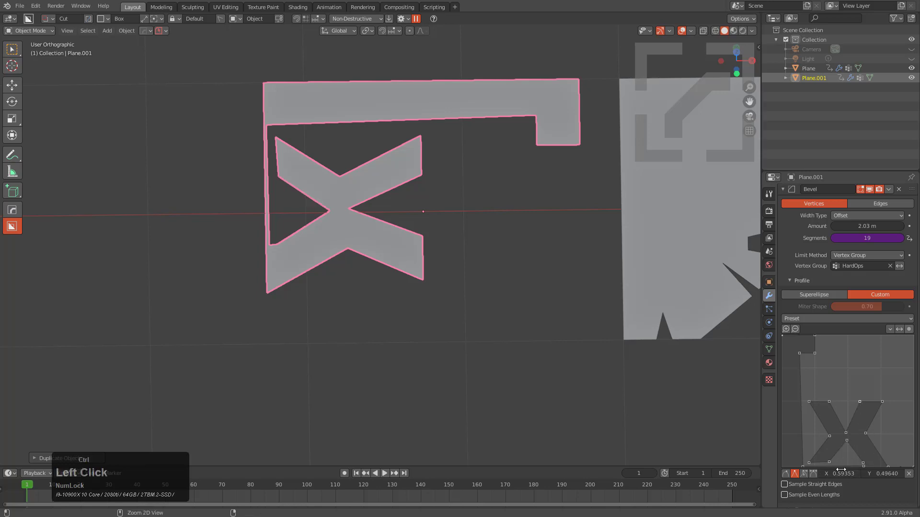
{"action": "key", "text": "ctrl+c"}
{"action": "left_click", "coordinate": [863, 463]}
{"action": "key", "text": "ctrl+v"}
- Paste the coordinate onto another lower point, undoing and redoing to settle its position
{"action": "left_click", "coordinate": [879, 407]}
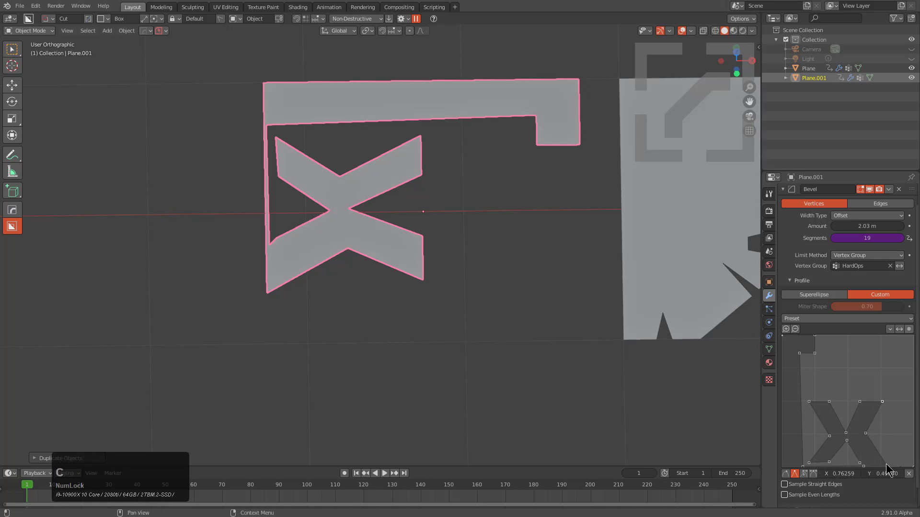
{"action": "left_click", "coordinate": [889, 467]}
{"action": "key", "text": "ctrl+v"}
{"action": "key", "text": "ctrl+z"}
{"action": "key", "text": "ctrl+v"}
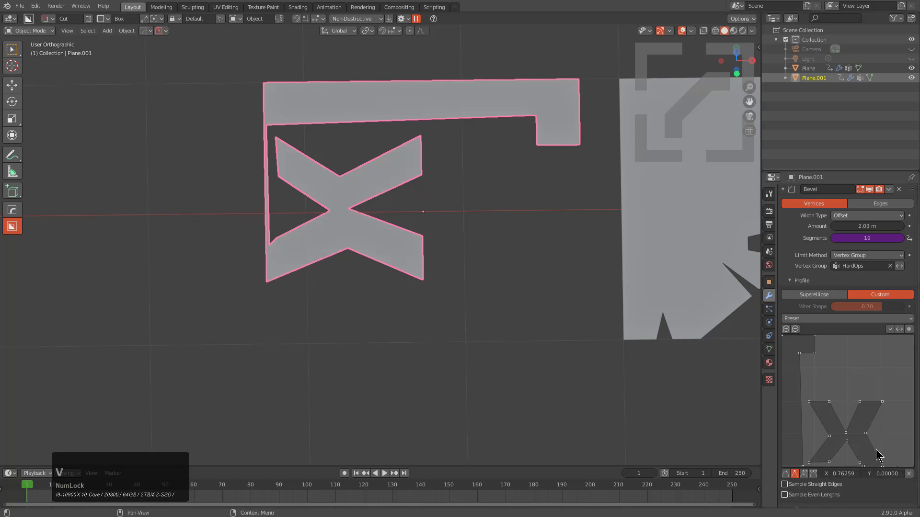
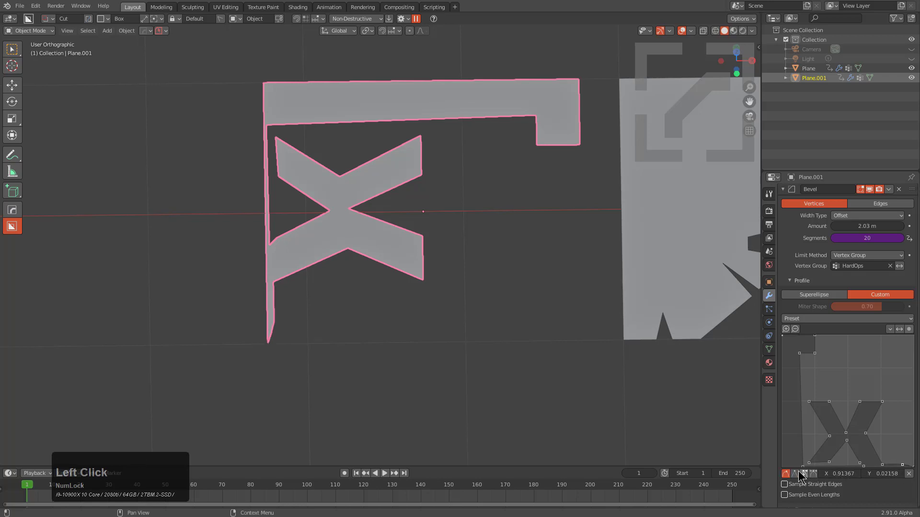
- Tweak profile points on Plane.001's custom bevel curve and undo the stray change
{"action": "left_click", "coordinate": [799, 476]}
{"action": "left_click", "coordinate": [903, 467]}
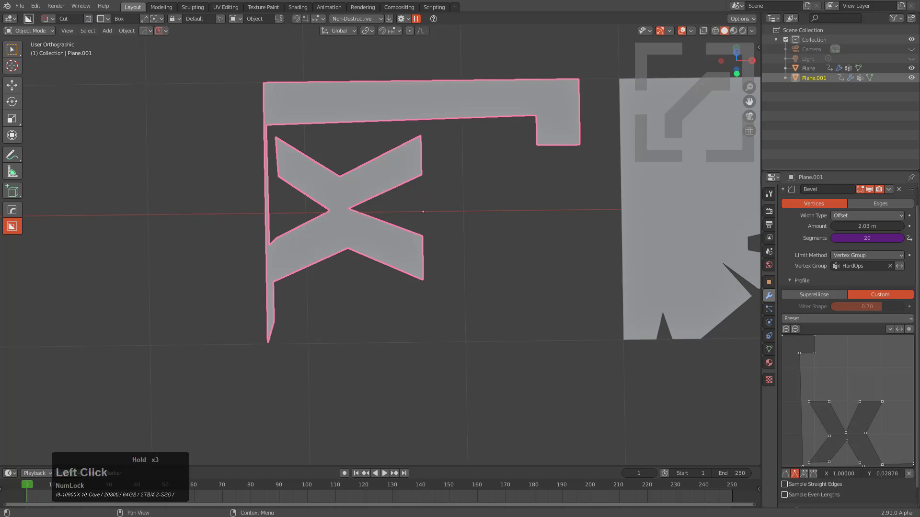
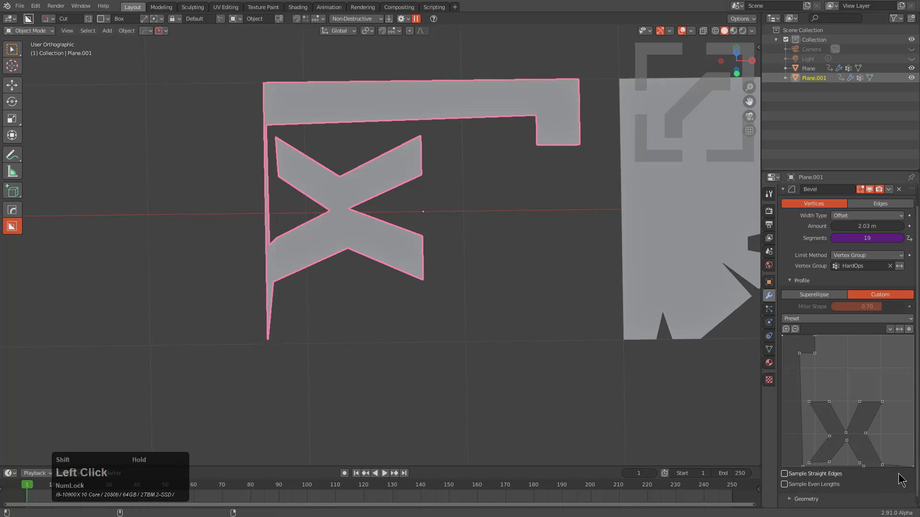
{"action": "key", "text": "ctrl+z"}
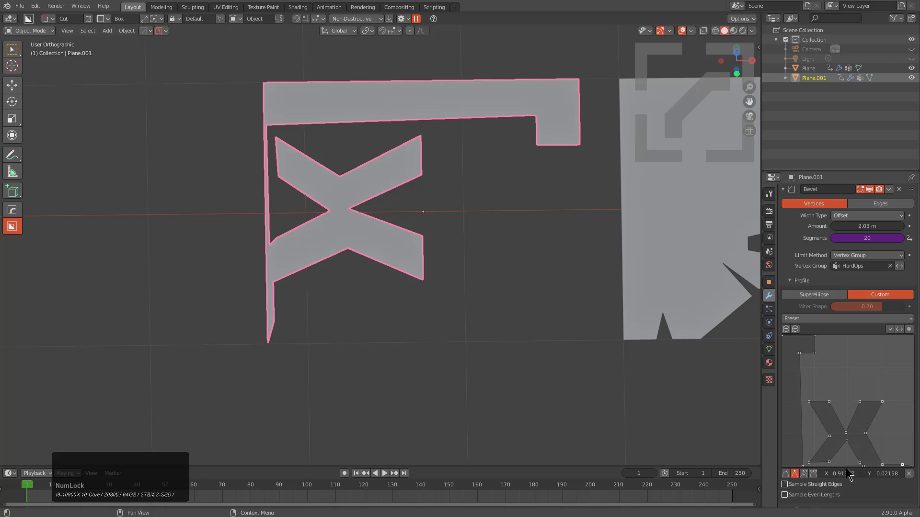
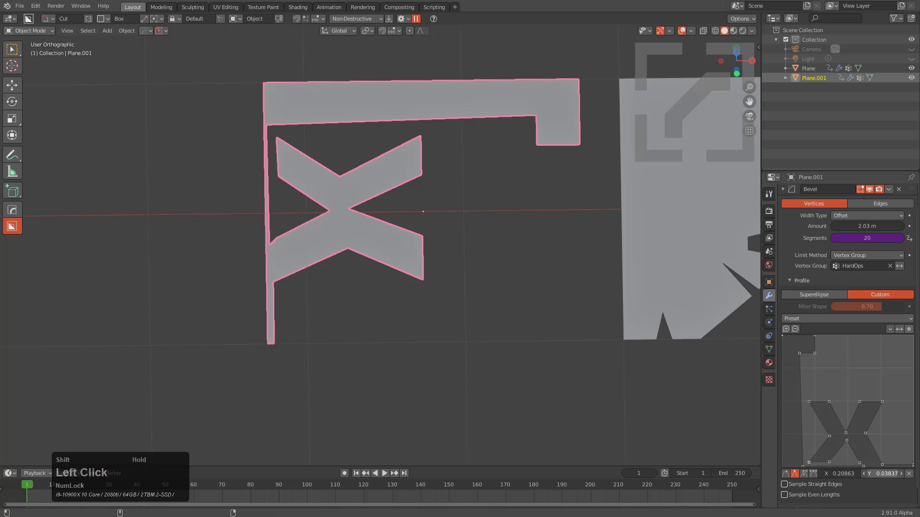
- Paste exact coordinates onto the left-spike points so it stands as a straight vertical bar at 20 segments
{"action": "key", "text": "c"}
{"action": "left_click", "coordinate": [832, 464]}
{"action": "key", "text": "ctrl+v"}
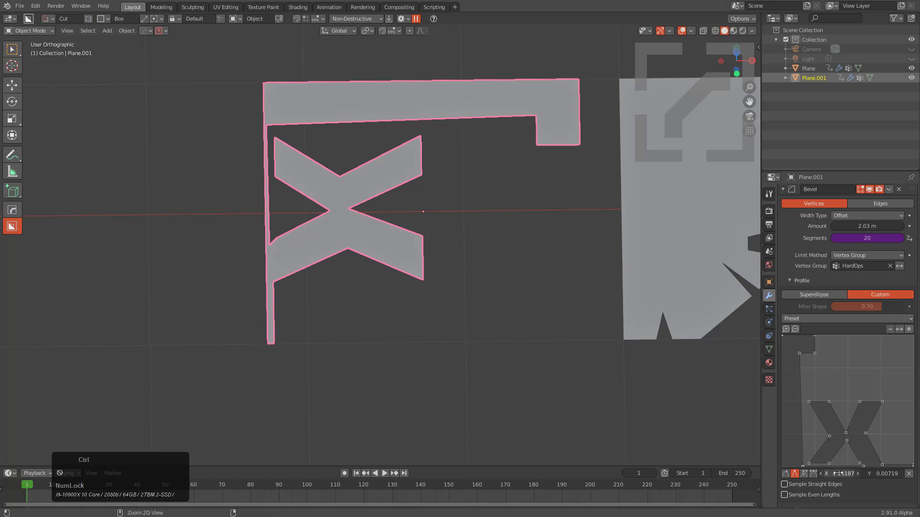
{"action": "left_click", "coordinate": [802, 359]}
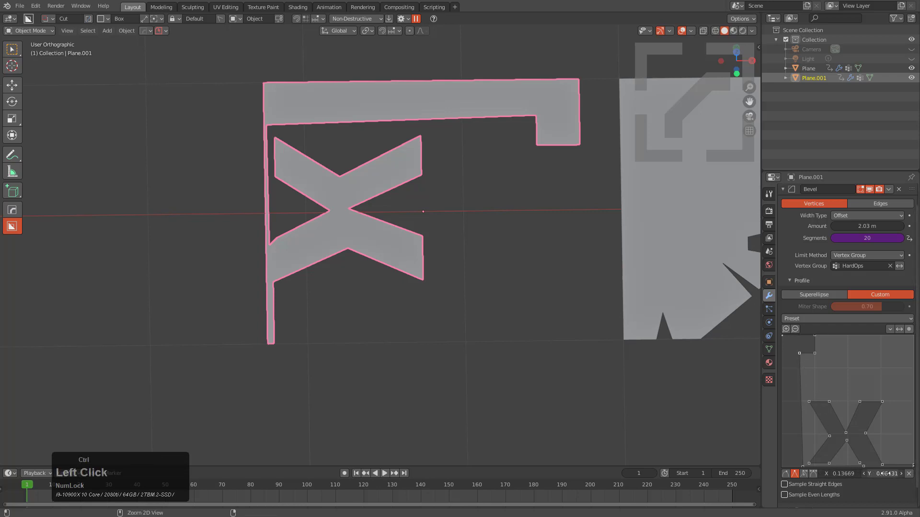
{"action": "key", "text": "ctrl+v"}
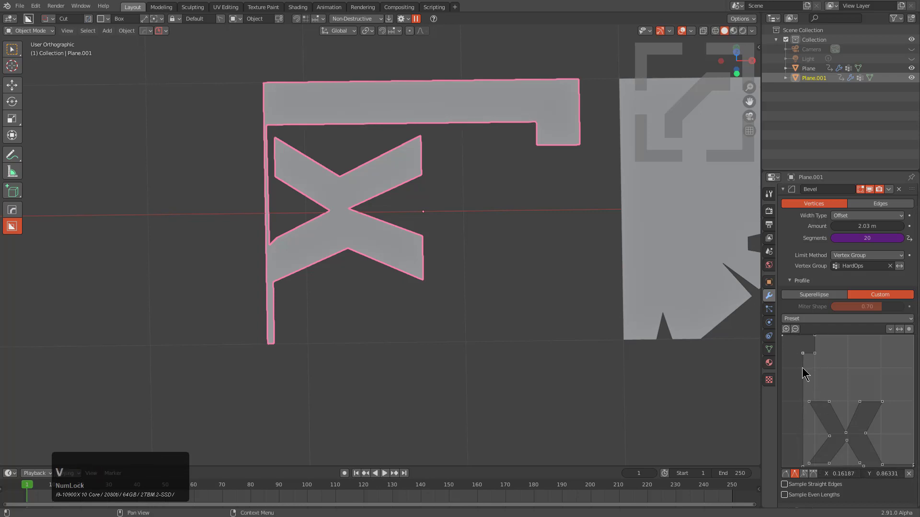
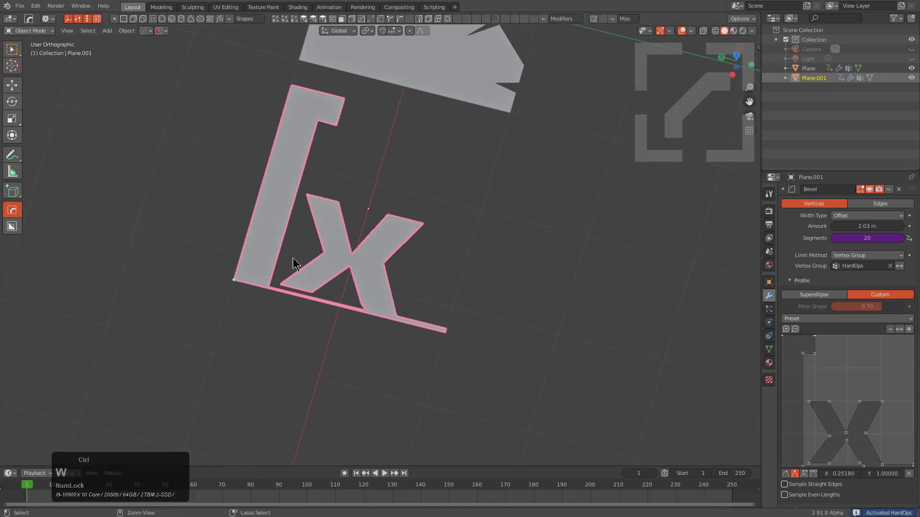
- Narrow Plane.001's bevel width to 1.799 m and toggle even-length profile sampling in Adjust Bevel
{"action": "left_click", "coordinate": [239, 274]}
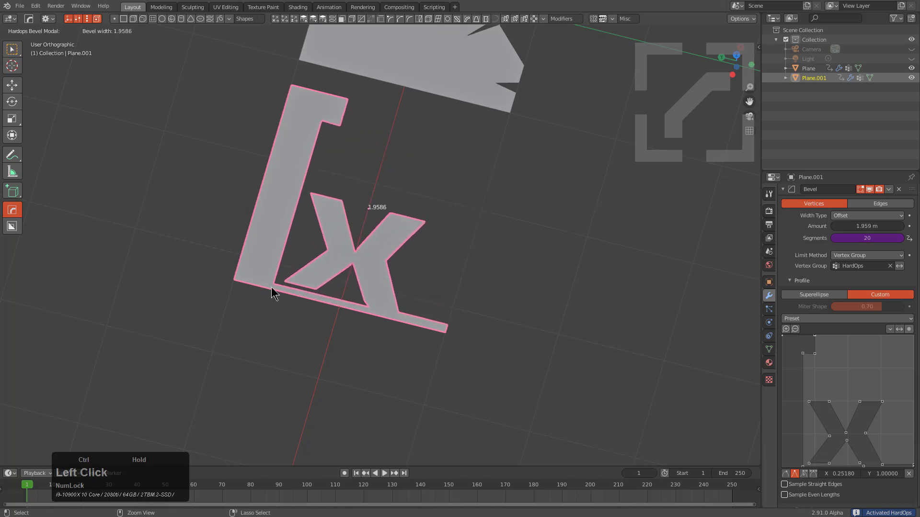
{"action": "middle_click", "coordinate": [460, 310]}
{"action": "right_click", "coordinate": [259, 150]}
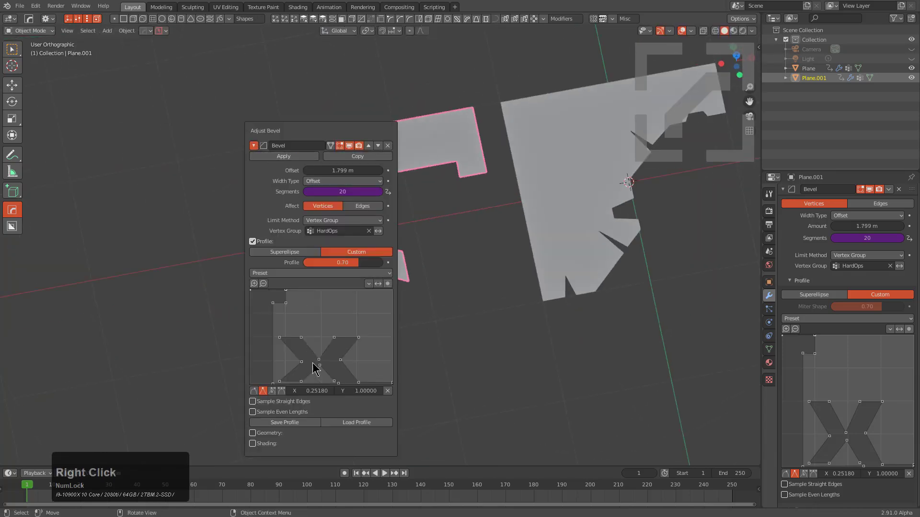
{"action": "left_click", "coordinate": [302, 425]}
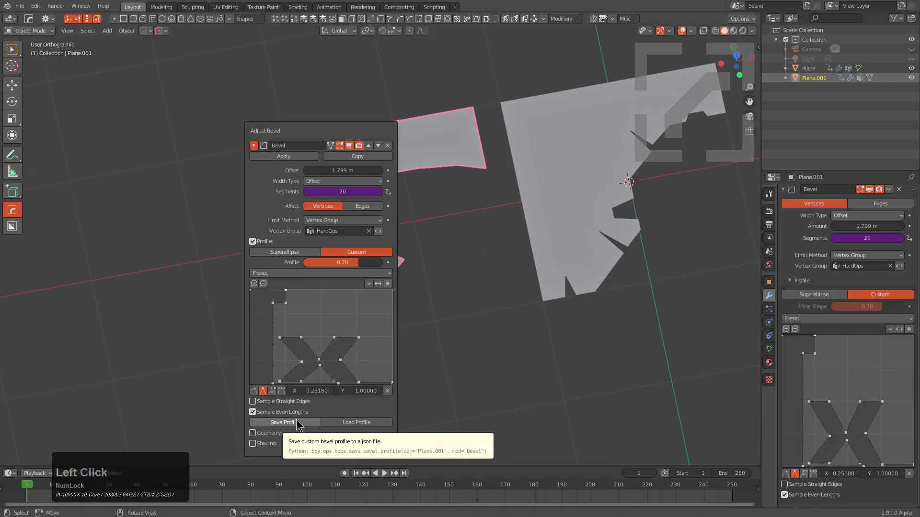
- Save the X-shaped custom profile from the HOps Helper under the next numbered file name
{"action": "middle_click", "coordinate": [351, 324]}
{"action": "key", "text": "ctrl+z"}
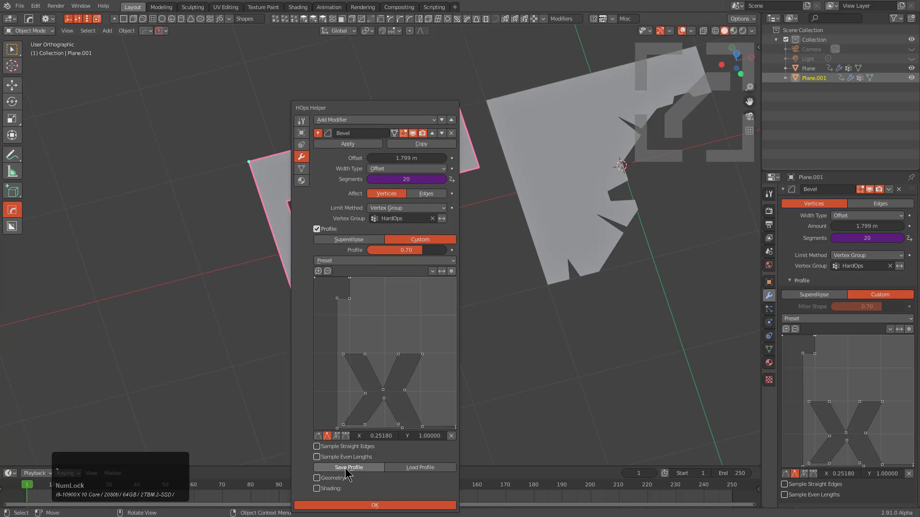
{"action": "left_click", "coordinate": [348, 472]}
{"action": "scroll", "scroll_direction": "down", "scroll_amount": 3}
{"action": "left_click", "coordinate": [353, 139]}
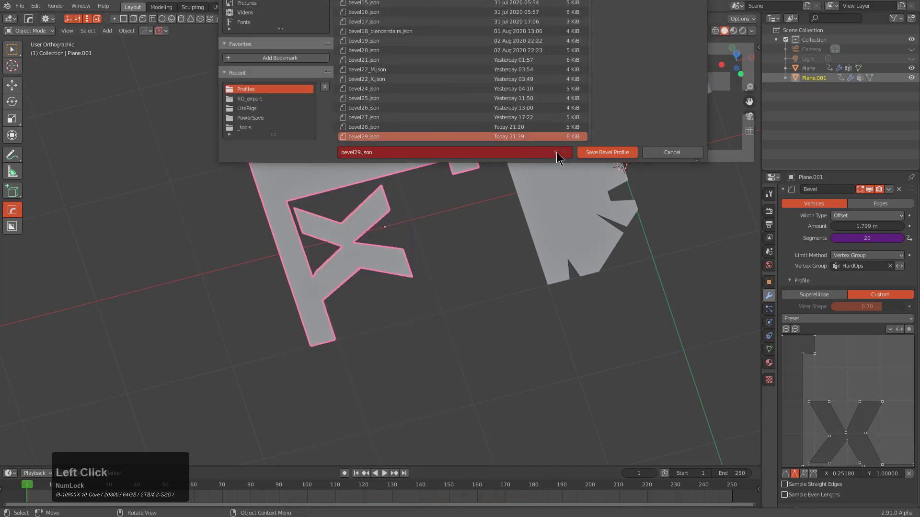
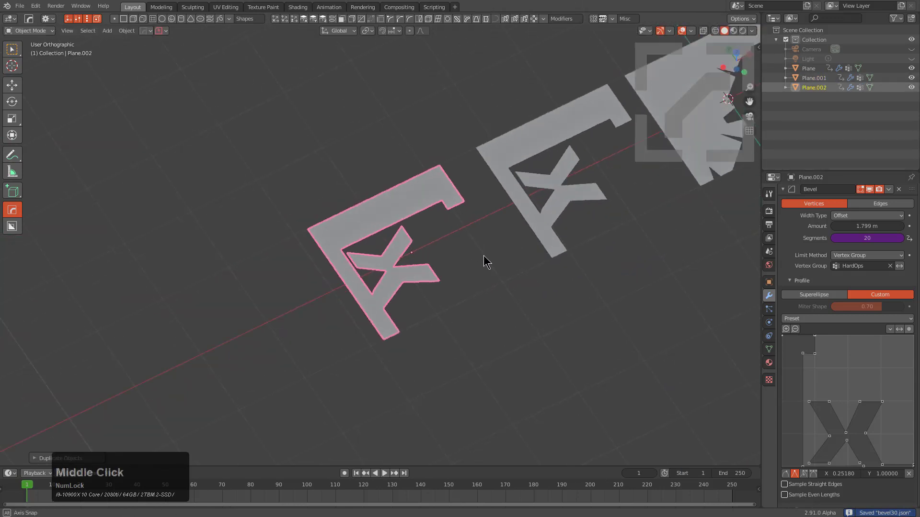
- Select Plane.002's Bevel modifier and start its custom profile with a first added point
{"action": "left_click", "coordinate": [893, 334]}
{"action": "left_click", "coordinate": [874, 341]}
{"action": "double_click", "coordinate": [873, 352]}
{"action": "middle_click", "coordinate": [545, 302]}
{"action": "scroll", "scroll_direction": "up", "scroll_amount": 3}
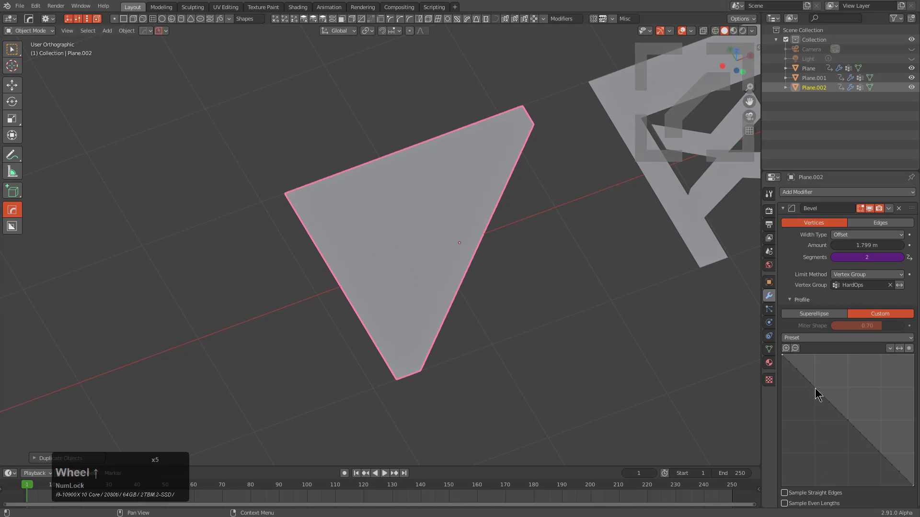
{"action": "left_click", "coordinate": [817, 394]}
{"action": "left_click", "coordinate": [837, 413]}
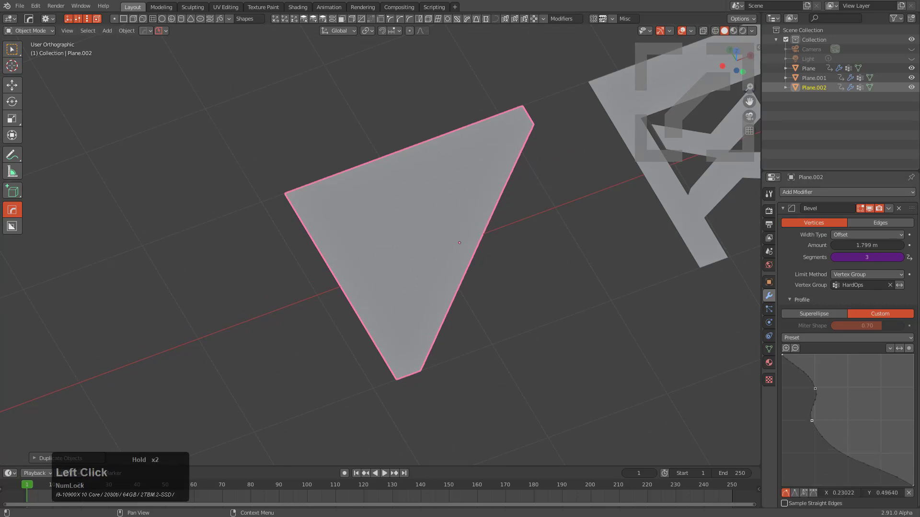
- Add and drag more profile points to carve stepped notches, raising the segment count
{"action": "left_click", "coordinate": [800, 495]}
{"action": "left_click", "coordinate": [818, 397]}
{"action": "left_click", "coordinate": [797, 496]}
{"action": "left_click", "coordinate": [818, 392]}
{"action": "left_click", "coordinate": [814, 425]}
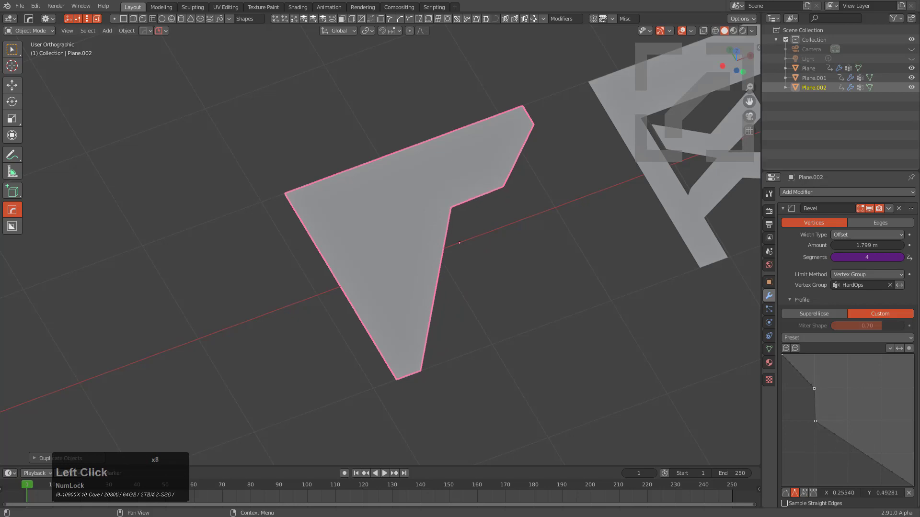
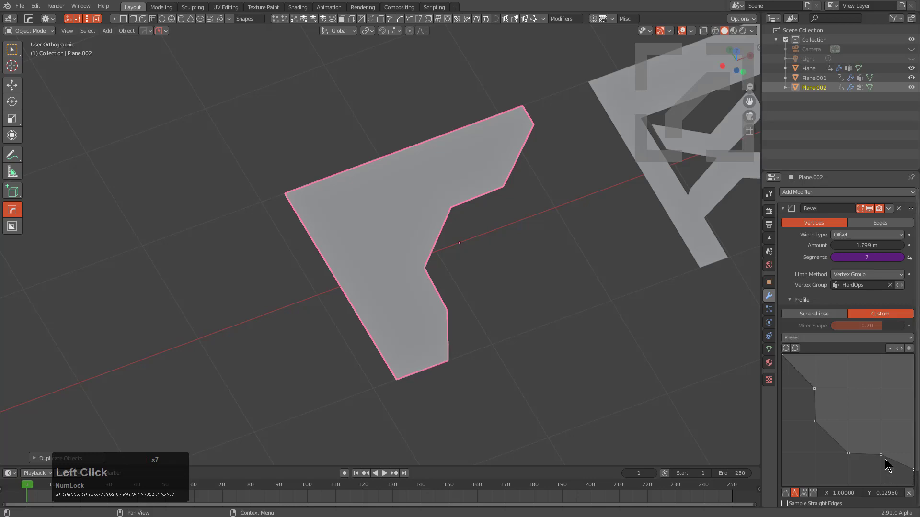
- Shape a lower step in the profile and pull a point far right, reaching 10 segments with a thin wedge cut
{"action": "left_click", "coordinate": [883, 458]}
{"action": "left_click", "coordinate": [829, 435]}
{"action": "left_click", "coordinate": [837, 444]}
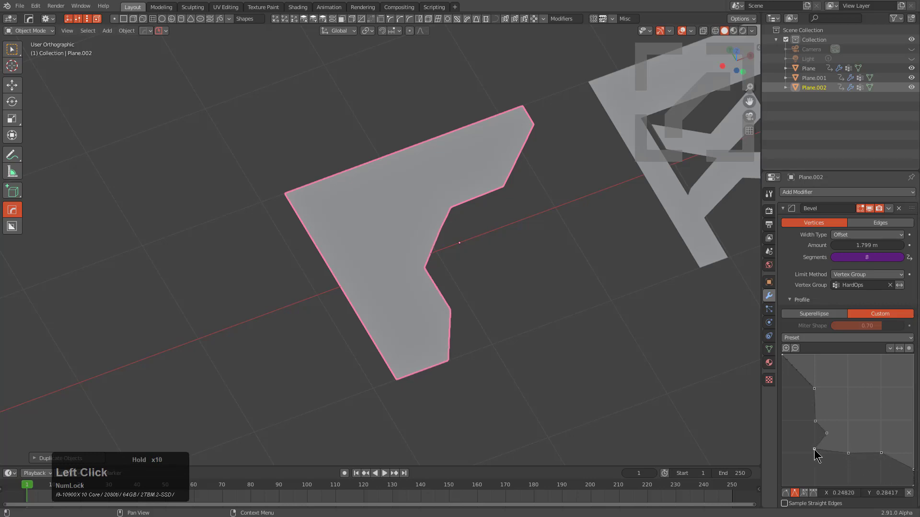
{"action": "left_click", "coordinate": [827, 454]}
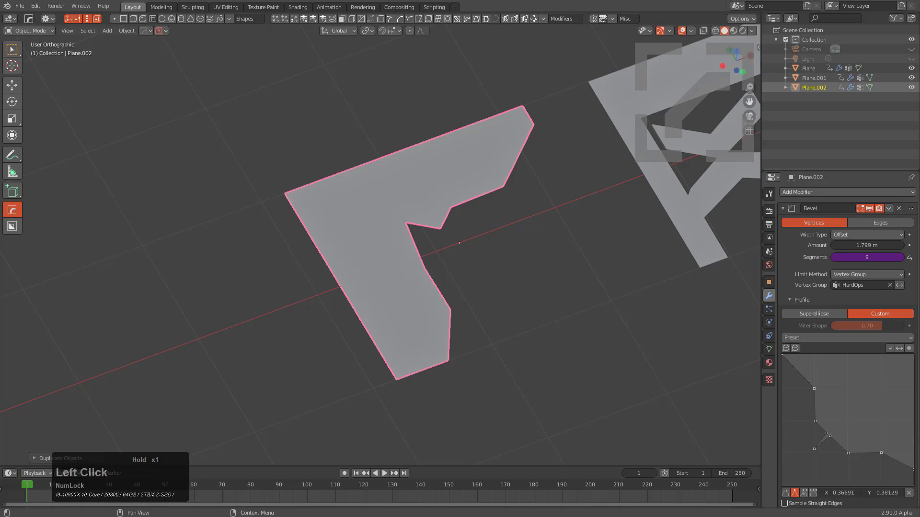
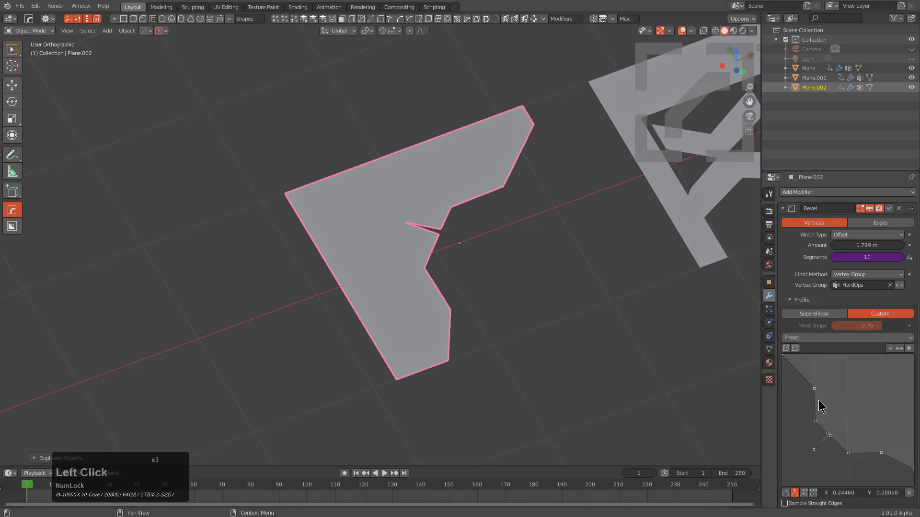
{"action": "left_click", "coordinate": [817, 401]}
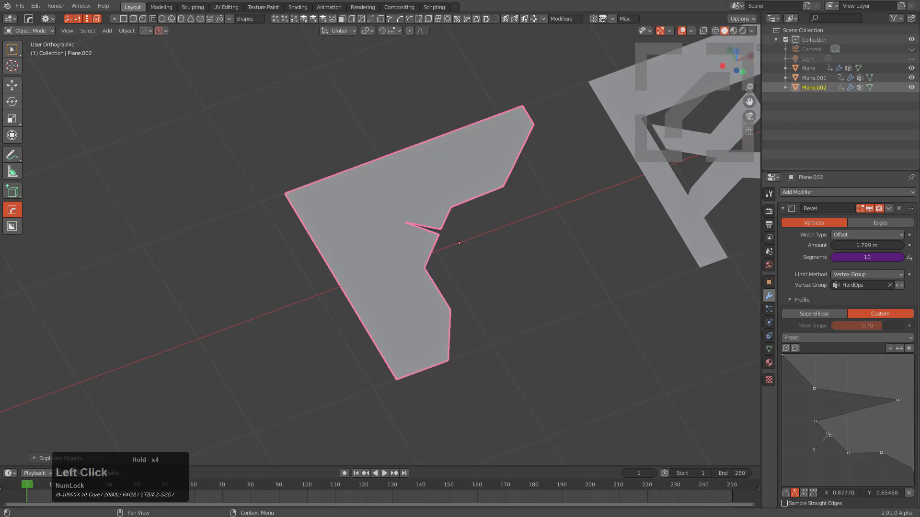
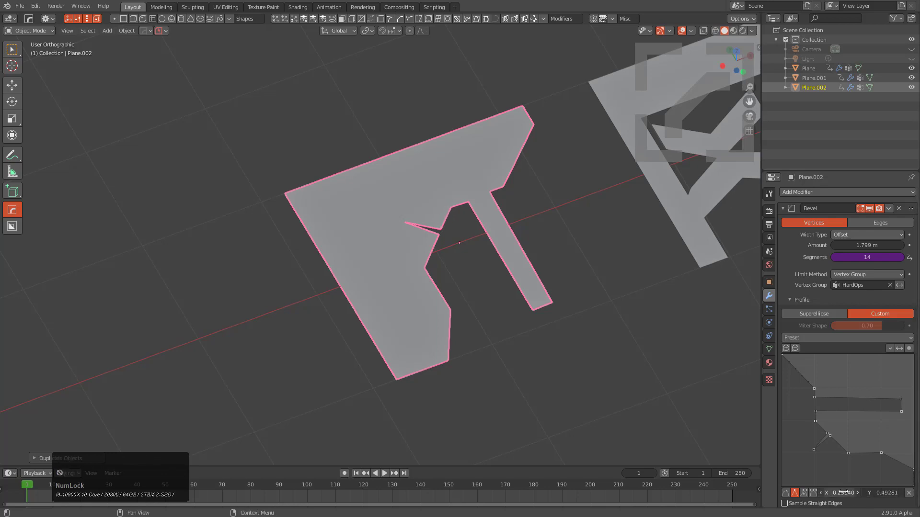
- Copy one profile point's coordinate onto three neighbouring points to align them
{"action": "key", "text": "ctrl+c"}
{"action": "left_click", "coordinate": [820, 415]}
{"action": "key", "text": "ctrl+v"}
{"action": "left_click", "coordinate": [816, 403]}
{"action": "key", "text": "ctrl+v"}
{"action": "left_click", "coordinate": [818, 394]}
{"action": "key", "text": "ctrl+v"}
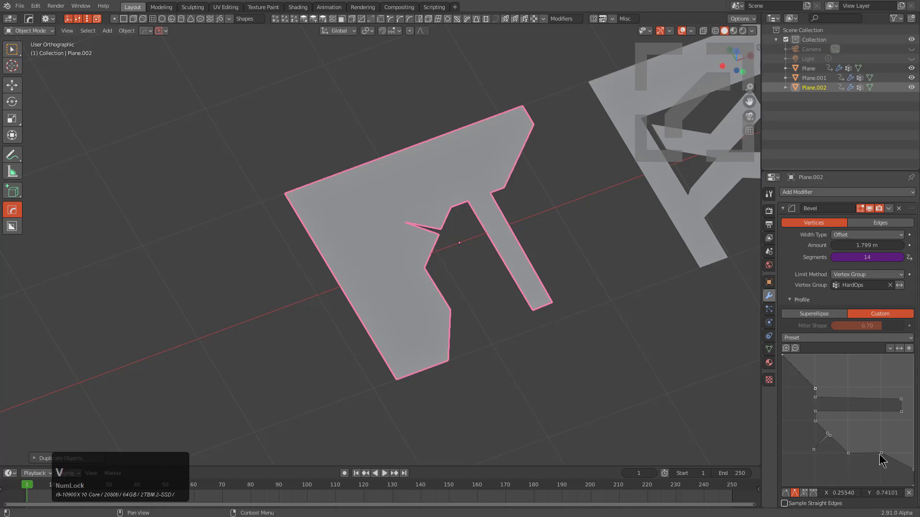
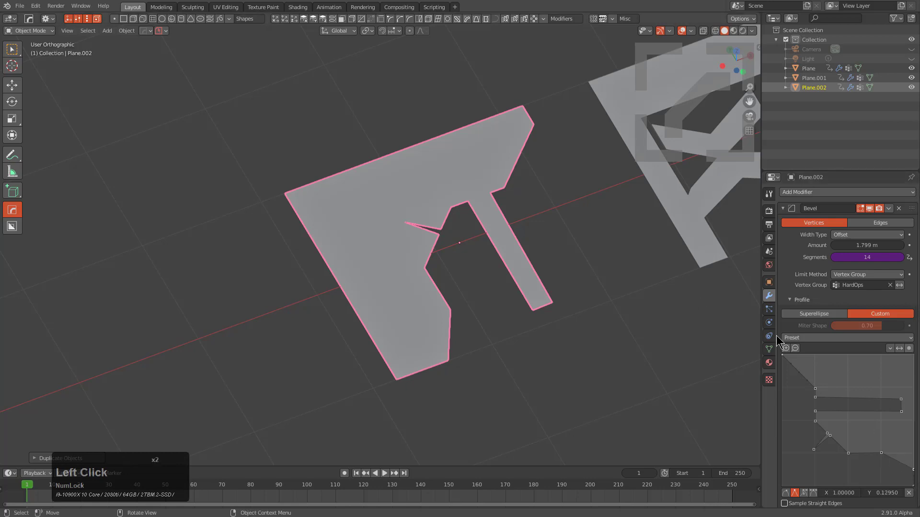
- Add two more profile points and paste matching coordinates so they form a long protruding bar
{"action": "left_click", "coordinate": [828, 492]}
{"action": "key", "text": "ctrl+c"}
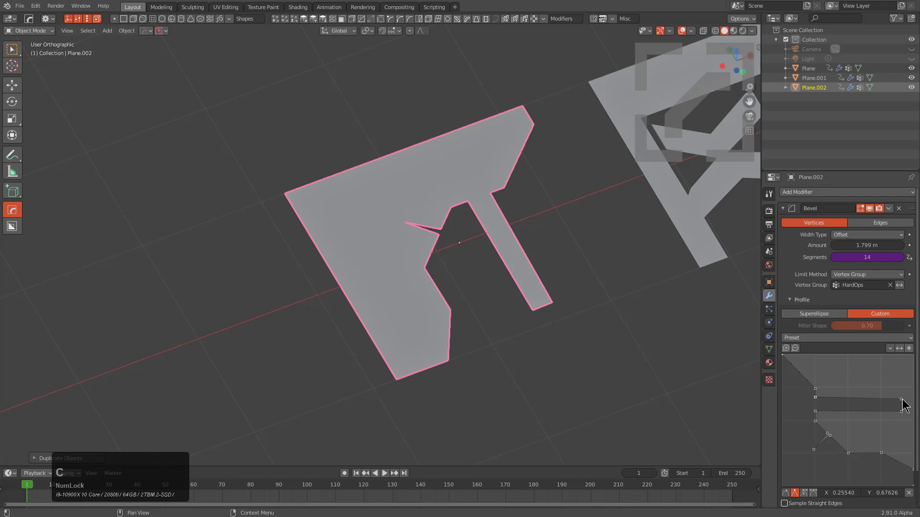
{"action": "left_click", "coordinate": [905, 401]}
{"action": "key", "text": "ctrl+v"}
{"action": "left_click", "coordinate": [818, 412]}
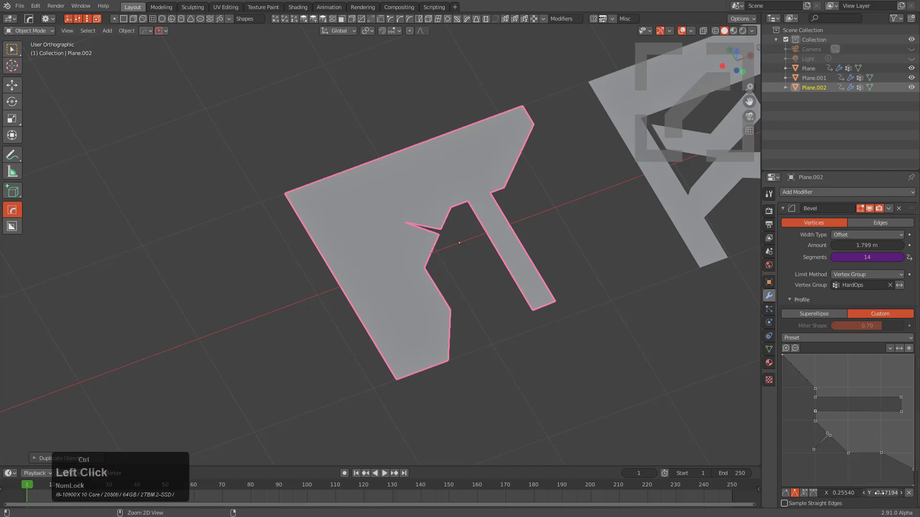
{"action": "key", "text": "ctrl+c"}
{"action": "left_click", "coordinate": [902, 413]}
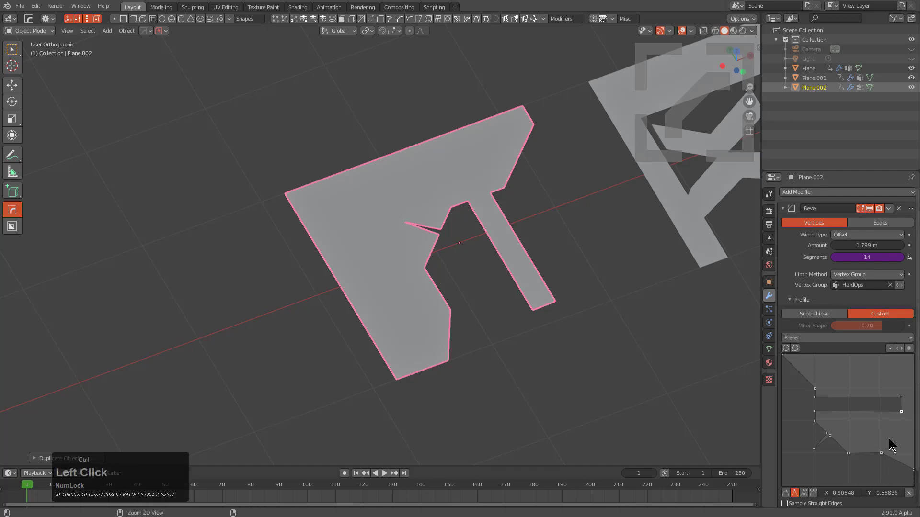
{"action": "key", "text": "ctrl+v"}
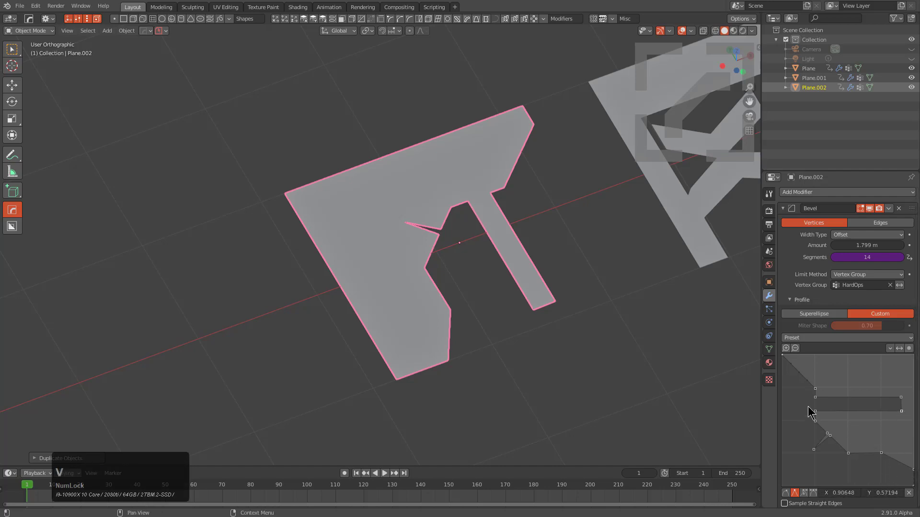
- Add a final point near the lower edge and nudge it into place, giving 15 segments
{"action": "left_click", "coordinate": [857, 403]}
{"action": "key", "text": "ctrl+z"}
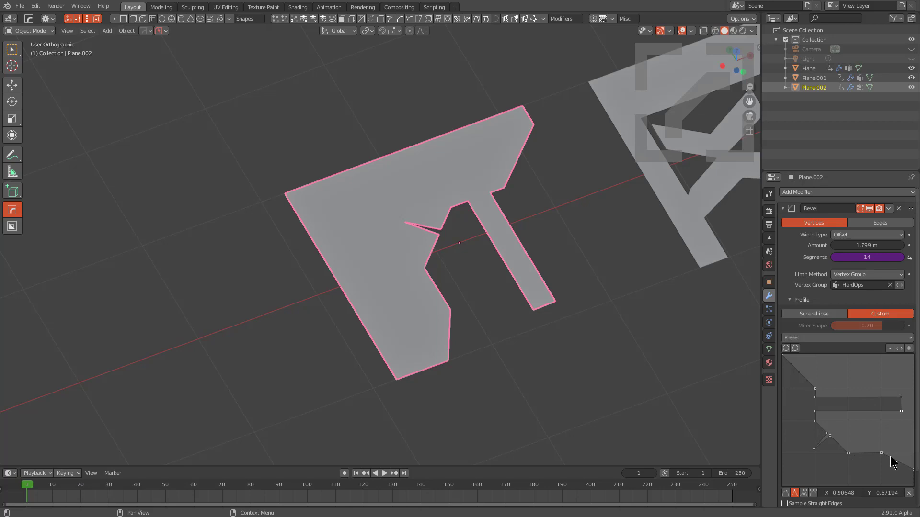
{"action": "left_click", "coordinate": [893, 463]}
{"action": "left_click", "coordinate": [894, 462]}
{"action": "left_click", "coordinate": [901, 462]}
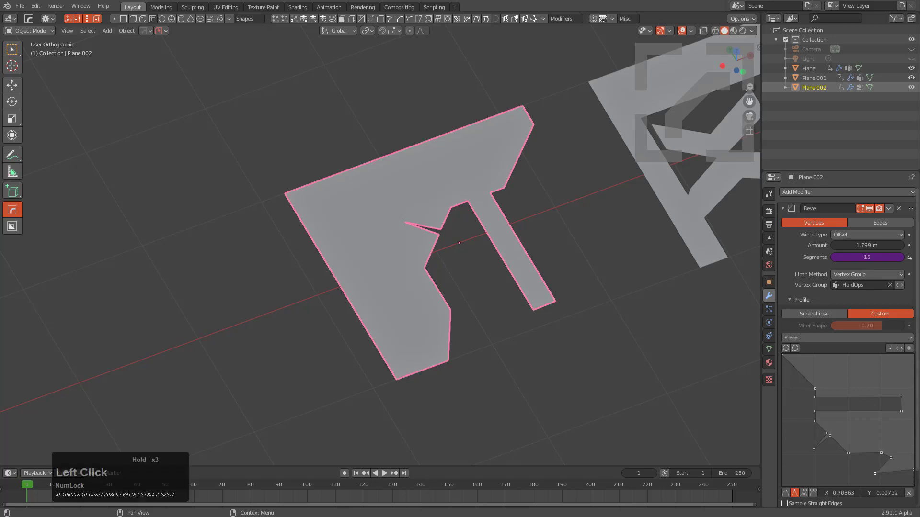
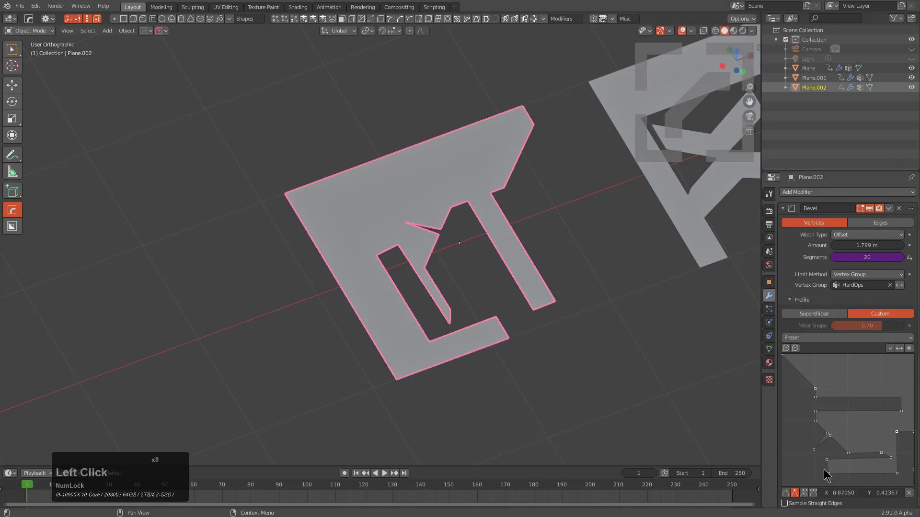
- Add one more profile point for a T-shaped bar with hooked notch at 20 segments, then frame the plane
{"action": "left_click", "coordinate": [831, 479]}
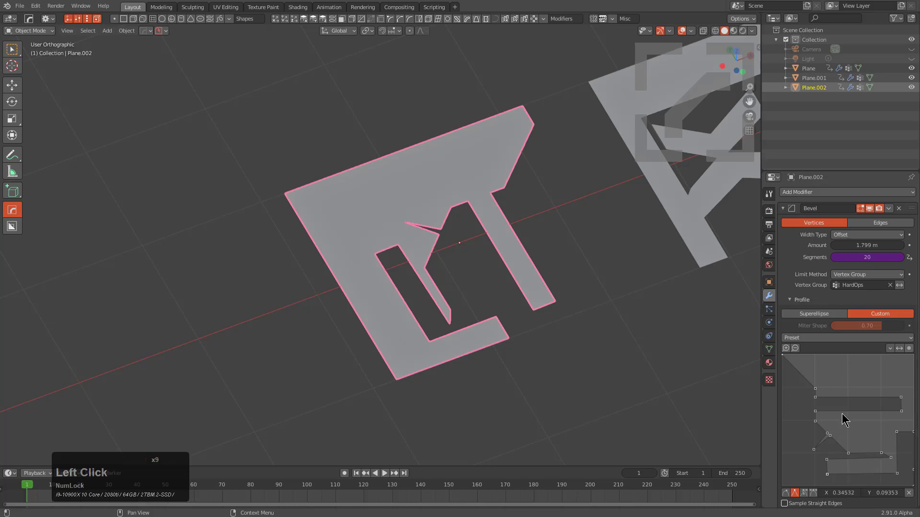
{"action": "middle_click", "coordinate": [452, 273]}
{"action": "scroll", "scroll_direction": "down", "scroll_amount": 3}
{"action": "middle_click", "coordinate": [437, 302]}
{"action": "key", "text": "alt+w"}
{"action": "middle_click", "coordinate": [398, 321]}
{"action": "key", "text": "alt+w"}
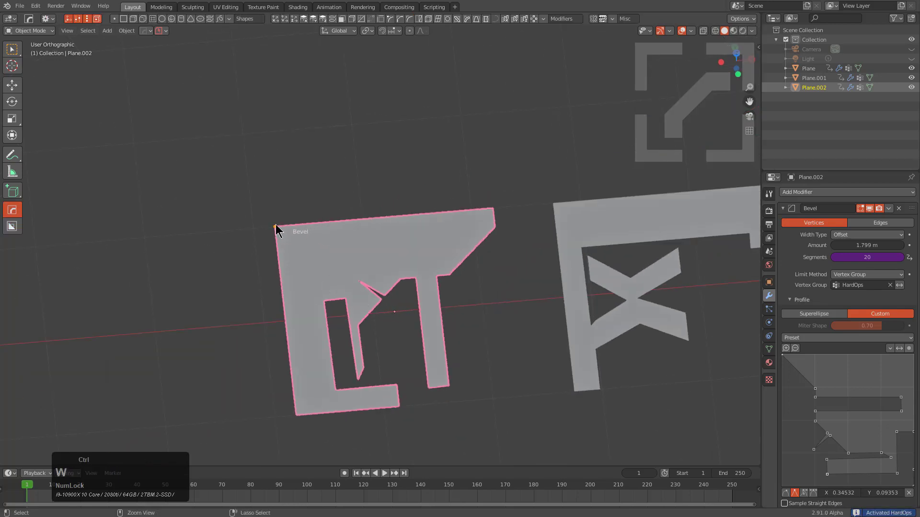
- Drag Plane.002's bevel Amount down to 1.48 m and orbit out to see all three planes
{"action": "left_click", "coordinate": [277, 225]}
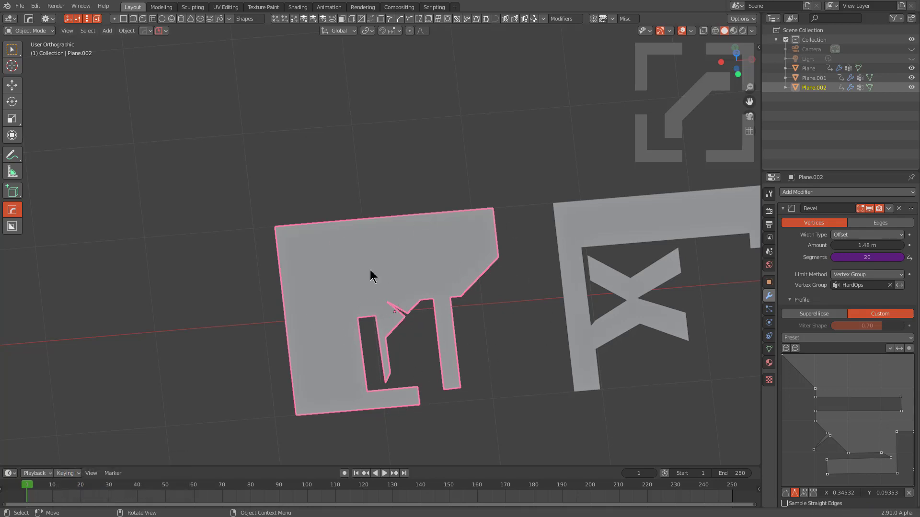
{"action": "middle_click", "coordinate": [431, 372]}
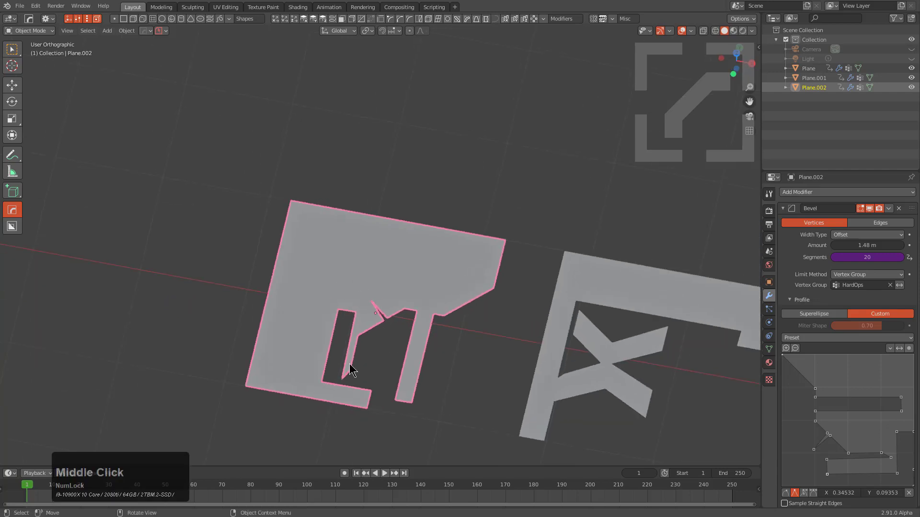
{"action": "scroll", "scroll_direction": "down", "scroll_amount": 3}
{"action": "middle_click", "coordinate": [416, 338]}
{"action": "middle_click", "coordinate": [476, 332]}
{"action": "middle_click", "coordinate": [476, 323]}
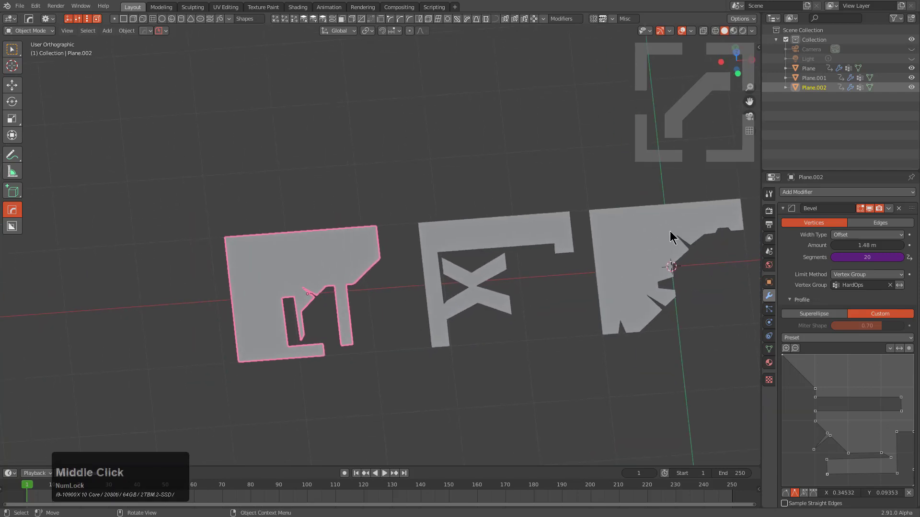
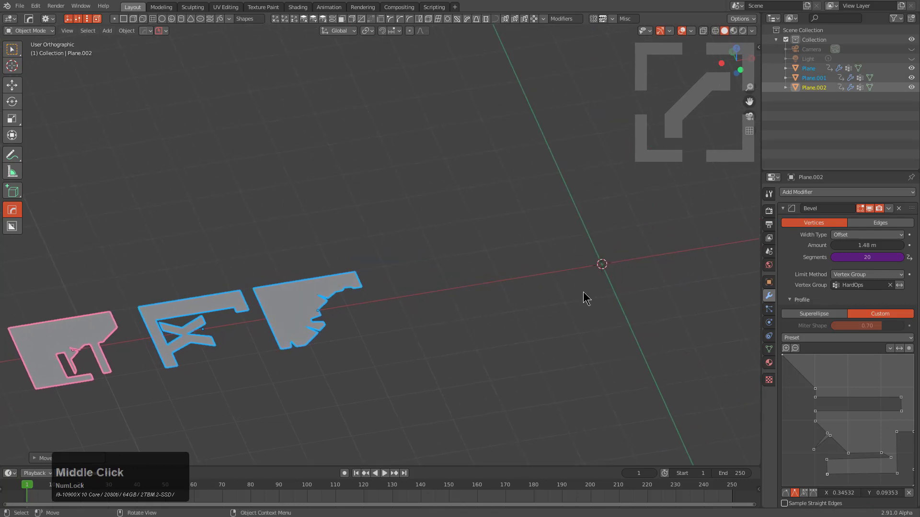
- Add a mesh cylinder beside the three profile planes via Shift+A
{"action": "key", "text": "shift+a"}
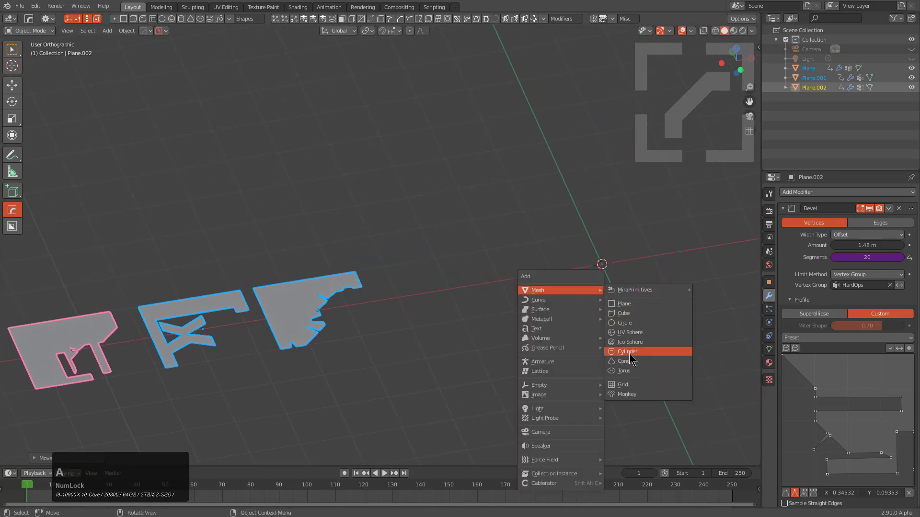
{"action": "left_click", "coordinate": [631, 357]}
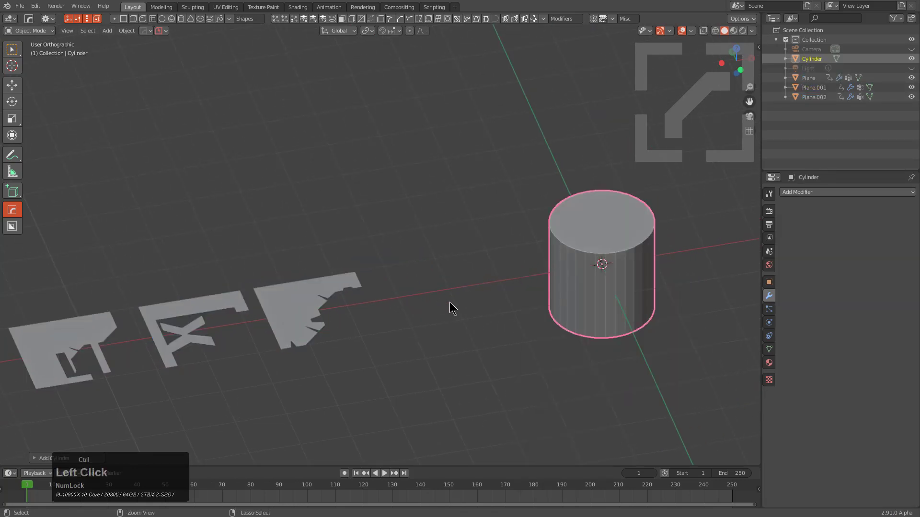
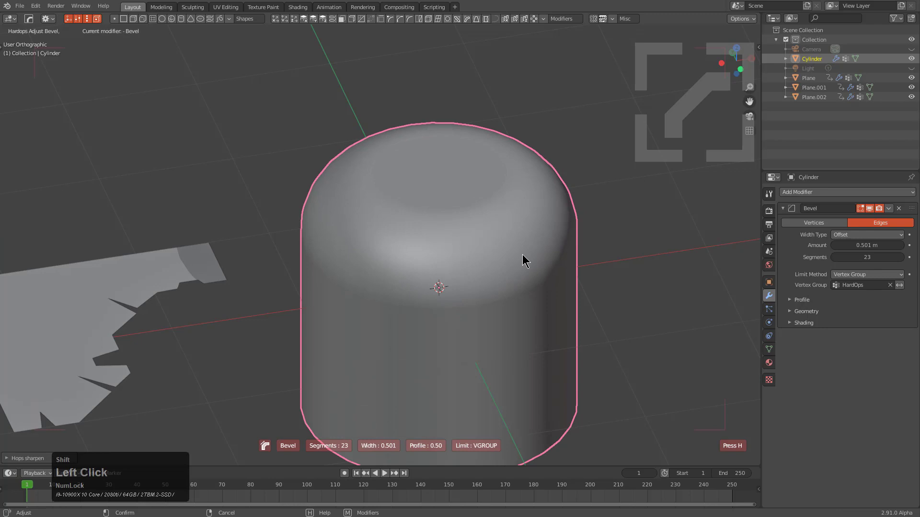
- Cycle saved profiles onto the cylinder's top bevel, landing on bevel30 with 20 segments at 0.474 m
{"action": "key", "text": "shift+p"}
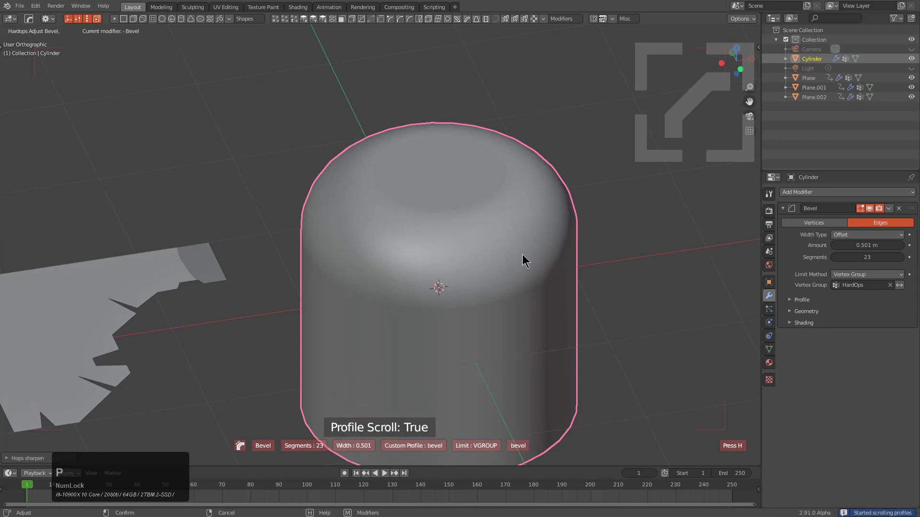
{"action": "scroll", "scroll_direction": "down", "scroll_amount": 3}
{"action": "scroll", "scroll_direction": "down", "scroll_amount": 3}
{"action": "scroll", "scroll_direction": "up", "scroll_amount": 3}
{"action": "scroll", "scroll_direction": "down", "scroll_amount": 3}
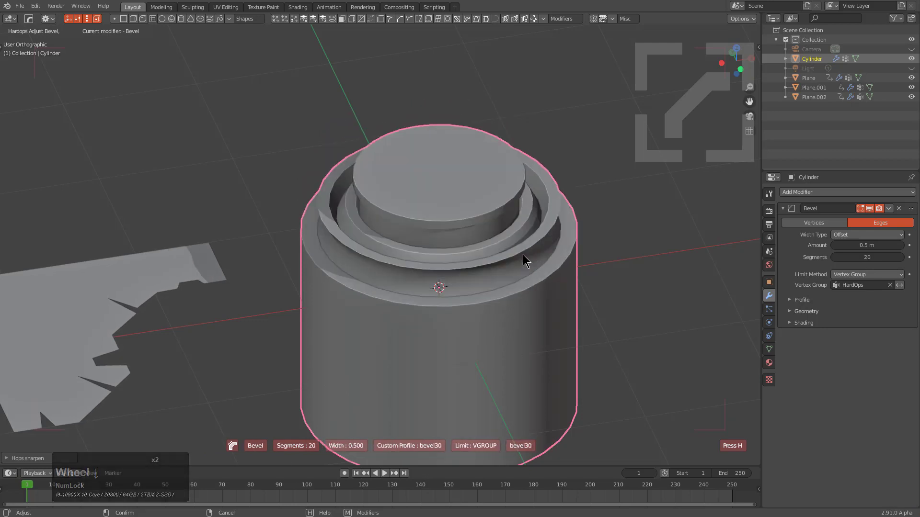
{"action": "scroll", "scroll_direction": "up", "scroll_amount": 3}
{"action": "scroll", "scroll_direction": "up", "scroll_amount": 3}
{"action": "scroll", "scroll_direction": "down", "scroll_amount": 3}
{"action": "scroll", "scroll_direction": "up", "scroll_amount": 3}
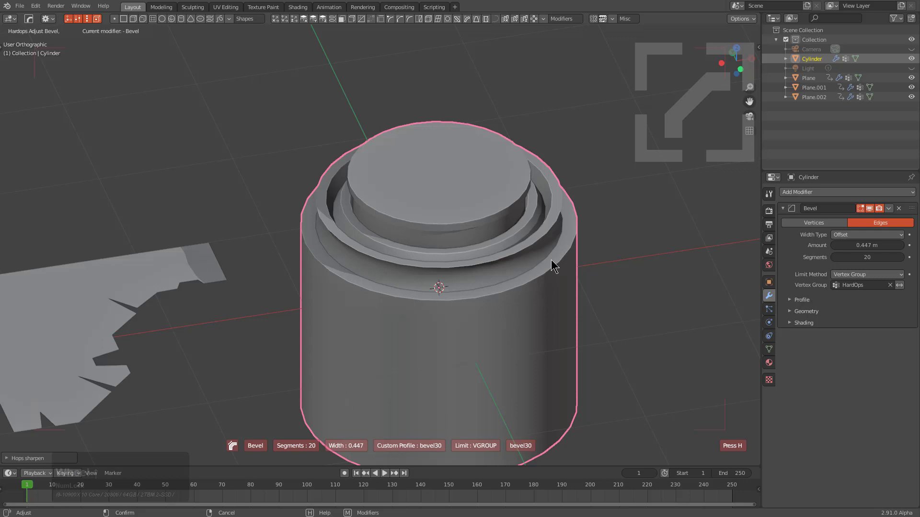
{"action": "scroll", "scroll_direction": "down", "scroll_amount": 3}
{"action": "scroll", "scroll_direction": "up", "scroll_amount": 3}
- Apply Hard Ops autosmooth from the Q menu to the bevelled cylinder
{"action": "middle_click", "coordinate": [239, 231]}
{"action": "scroll", "scroll_direction": "up", "scroll_amount": 3}
{"action": "middle_click", "coordinate": [342, 207]}
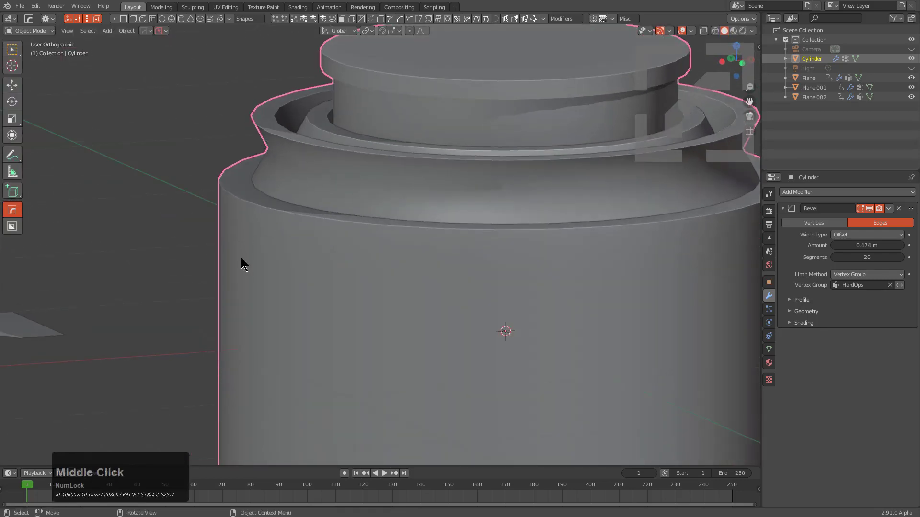
{"action": "key", "text": "q"}
{"action": "left_click", "coordinate": [340, 166]}
{"action": "scroll", "scroll_direction": "down", "scroll_amount": 3}
{"action": "scroll", "scroll_direction": "up", "scroll_amount": 3}
{"action": "left_click", "coordinate": [341, 163]}
- Orbit around the cylinder to inspect the smoothed shading
{"action": "scroll", "scroll_direction": "down", "scroll_amount": 3}
{"action": "middle_click", "coordinate": [545, 253]}
{"action": "scroll", "scroll_direction": "up", "scroll_amount": 3}
{"action": "scroll", "scroll_direction": "down", "scroll_amount": 3}
{"action": "middle_click", "coordinate": [457, 341]}
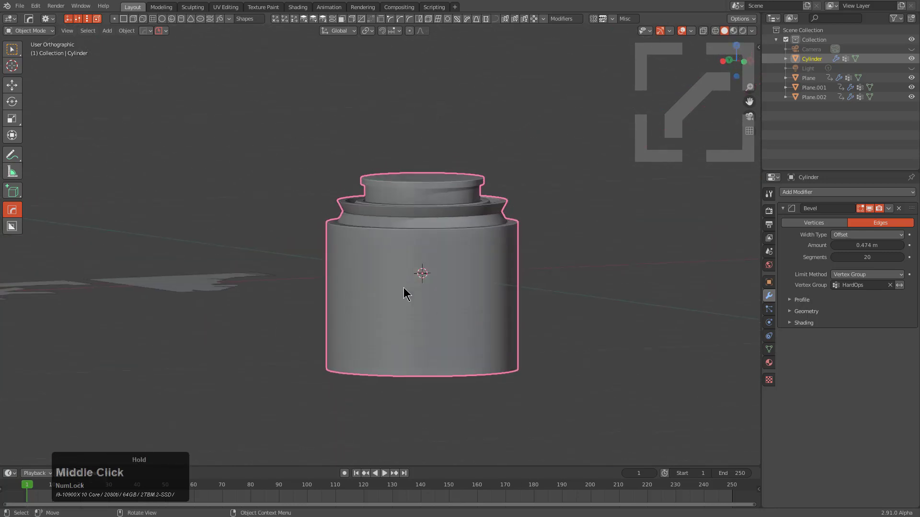
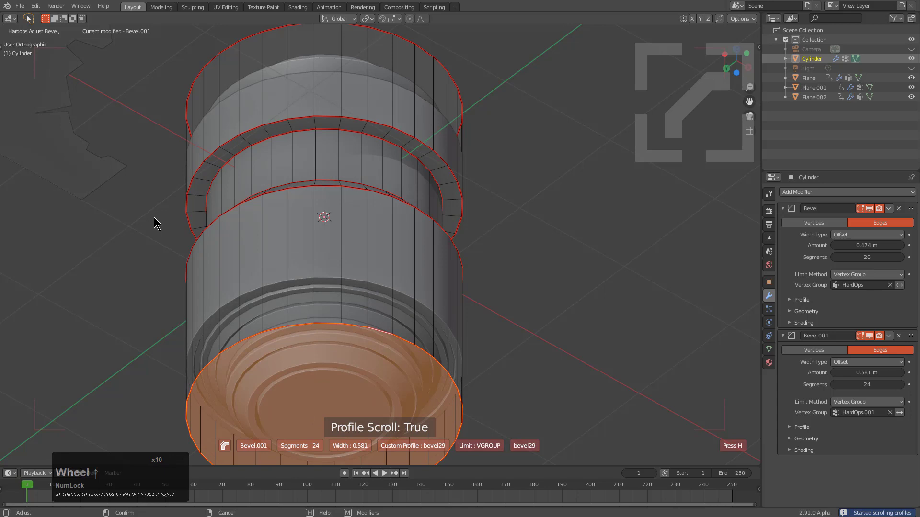
- Scroll the lower-edge bevel to a saved stepped profile and confirm it at 20 segments, 0.307 m wide
{"action": "scroll", "scroll_direction": "up", "scroll_amount": 3}
{"action": "scroll", "scroll_direction": "up", "scroll_amount": 3}
{"action": "scroll", "scroll_direction": "down", "scroll_amount": 3}
{"action": "left_click", "coordinate": [288, 241]}
{"action": "scroll", "scroll_direction": "down", "scroll_amount": 3}
- Orbit the cylinder to check both stacked custom-profile bevels
{"action": "middle_click", "coordinate": [388, 231]}
{"action": "middle_click", "coordinate": [387, 251]}
{"action": "scroll", "scroll_direction": "down", "scroll_amount": 3}
{"action": "scroll", "scroll_direction": "up", "scroll_amount": 3}
{"action": "middle_click", "coordinate": [325, 255]}
{"action": "scroll", "scroll_direction": "down", "scroll_amount": 3}
- Select the X-shaped profile plane and browse the saved bevel profile files for its bevel
{"action": "left_click", "coordinate": [149, 239]}
{"action": "middle_click", "coordinate": [153, 245]}
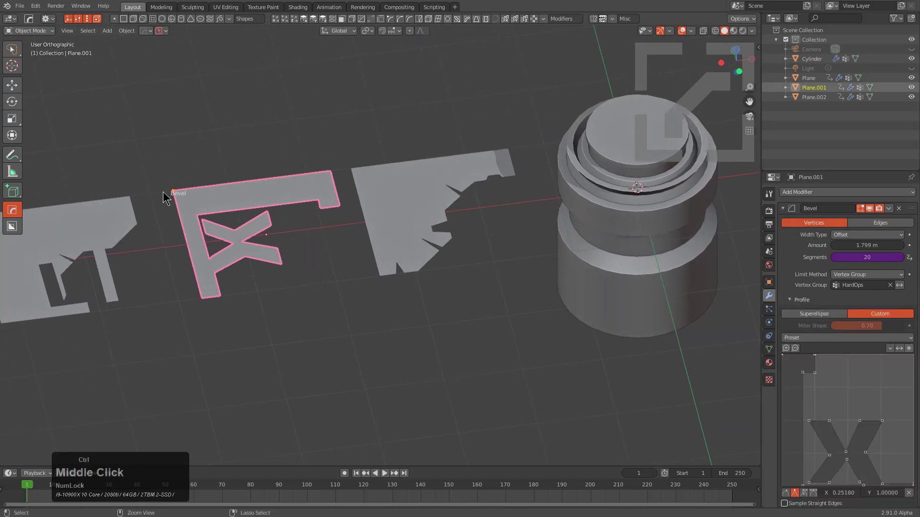
{"action": "right_click", "coordinate": [169, 192]}
{"action": "left_click", "coordinate": [261, 467]}
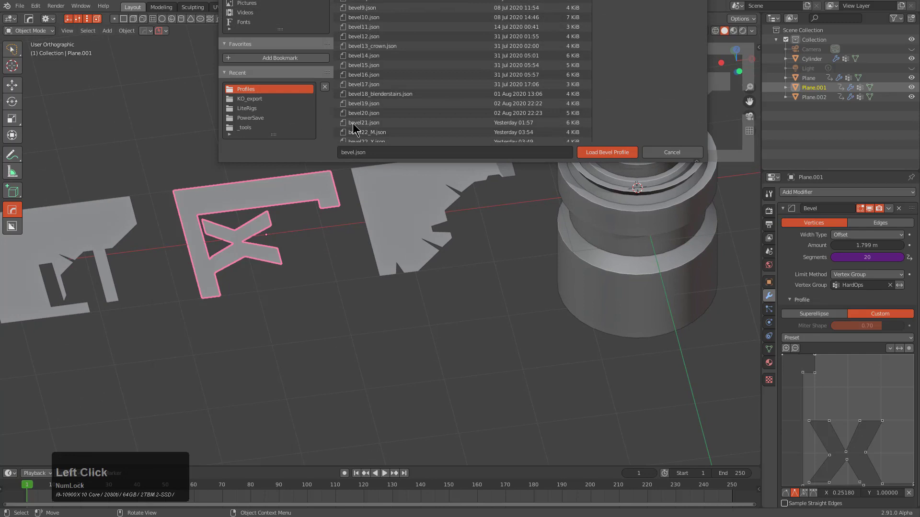
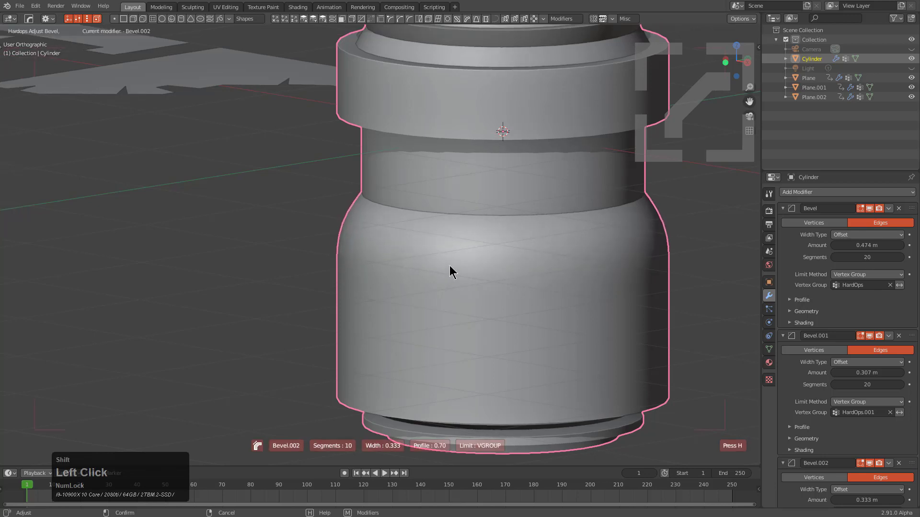
- Cycle the saved profiles to bevel29 for the middle bevel at 0.282 m and confirm it
{"action": "key", "text": "shift+p"}
{"action": "scroll", "scroll_direction": "up", "scroll_amount": 3}
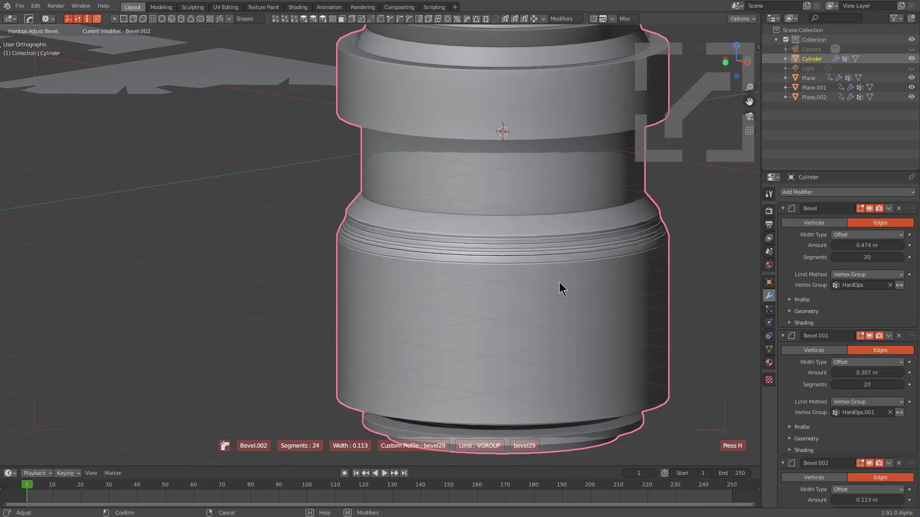
{"action": "left_click", "coordinate": [480, 264]}
- Orbit around the cylinder to inspect the grooves cut by Bevel.002
{"action": "middle_click", "coordinate": [463, 284]}
{"action": "scroll", "scroll_direction": "down", "scroll_amount": 3}
{"action": "scroll", "scroll_direction": "up", "scroll_amount": 3}
{"action": "middle_click", "coordinate": [448, 288]}
{"action": "left_click", "coordinate": [407, 108]}
{"action": "middle_click", "coordinate": [440, 226]}
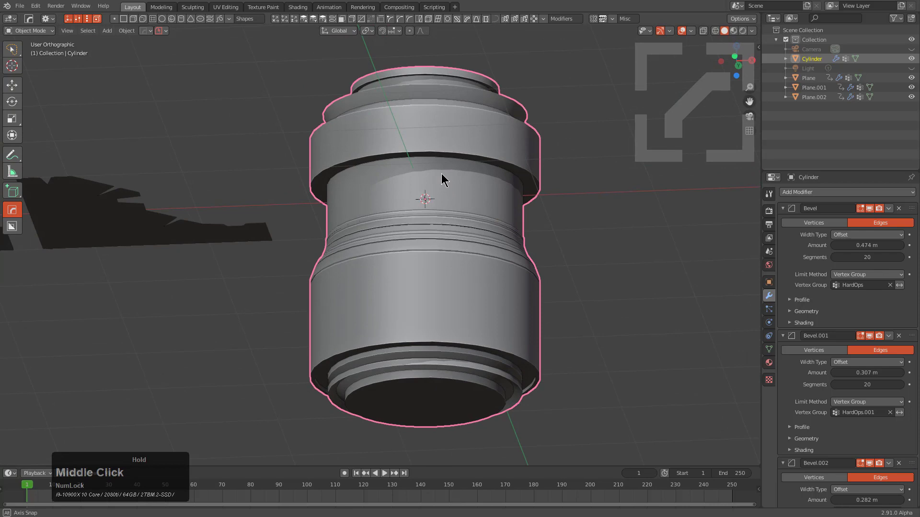
{"action": "scroll", "scroll_direction": "down", "scroll_amount": 3}
{"action": "middle_click", "coordinate": [423, 206]}
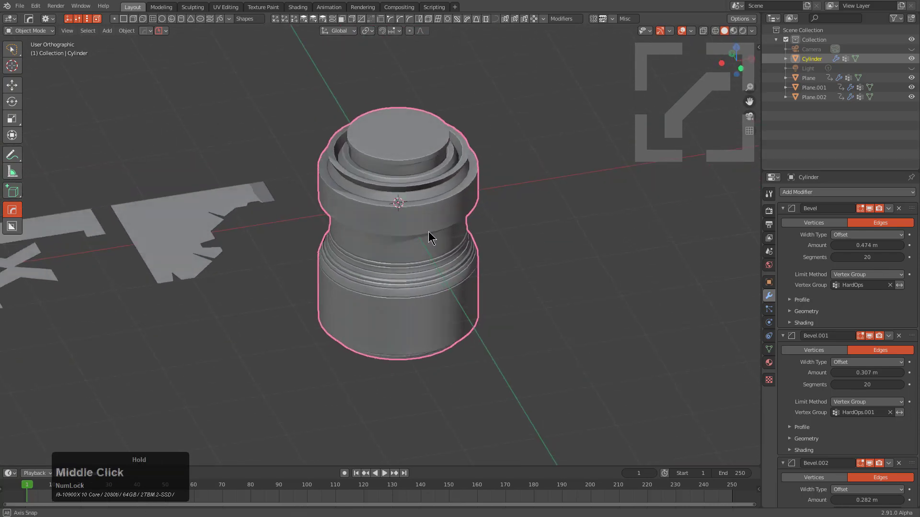
- Work the connector's bevel through the HardOps Q menu adjust tool
{"action": "scroll", "scroll_direction": "up", "scroll_amount": 3}
{"action": "left_click", "coordinate": [430, 243]}
{"action": "key", "text": "q"}
{"action": "left_click", "coordinate": [437, 235]}
{"action": "scroll", "scroll_direction": "down", "scroll_amount": 3}
{"action": "scroll", "scroll_direction": "up", "scroll_amount": 3}
{"action": "scroll", "scroll_direction": "down", "scroll_amount": 3}
{"action": "left_click", "coordinate": [437, 235]}
- Orbit and re-center the view on the connector to inspect its bevels
{"action": "middle_click", "coordinate": [474, 358]}
{"action": "scroll", "scroll_direction": "down", "scroll_amount": 3}
{"action": "scroll", "scroll_direction": "down", "scroll_amount": 3}
{"action": "middle_click", "coordinate": [391, 282]}
{"action": "middle_click", "coordinate": [415, 308]}
{"action": "middle_click", "coordinate": [569, 361]}
{"action": "middle_click", "coordinate": [399, 305]}
{"action": "scroll", "scroll_direction": "down", "scroll_amount": 3}
{"action": "middle_click", "coordinate": [491, 309]}
{"action": "scroll", "scroll_direction": "up", "scroll_amount": 3}
{"action": "scroll", "scroll_direction": "down", "scroll_amount": 3}
{"action": "middle_click", "coordinate": [516, 243]}
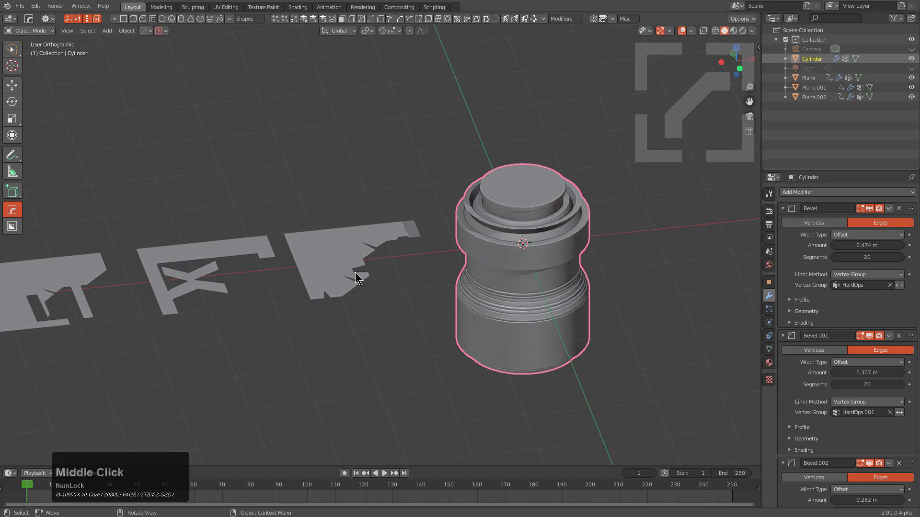
{"action": "middle_click", "coordinate": [376, 274]}
- Set the first Bevel modifier's Amount to 0.5855 m and start widening the lower bevel toward 0.6605 m
{"action": "left_click", "coordinate": [611, 237]}
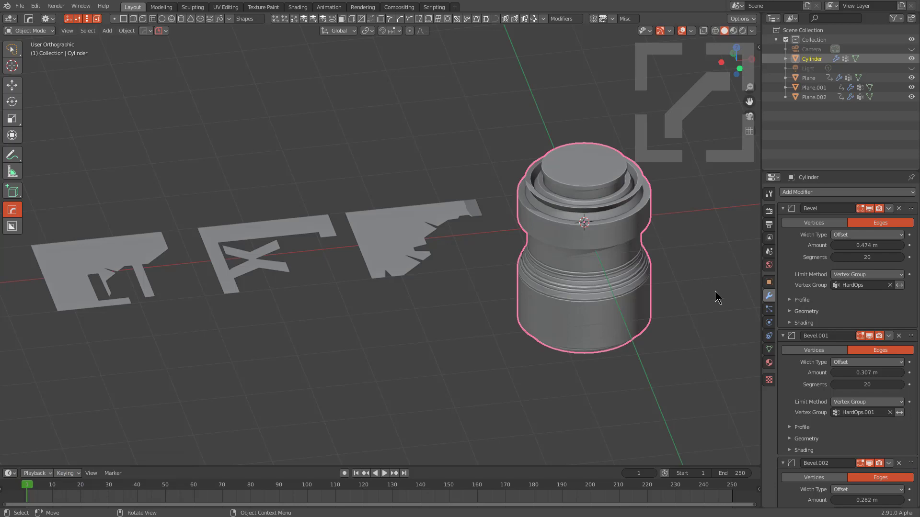
{"action": "left_click", "coordinate": [870, 356]}
{"action": "scroll", "scroll_direction": "down", "scroll_amount": 3}
{"action": "scroll", "scroll_direction": "up", "scroll_amount": 3}
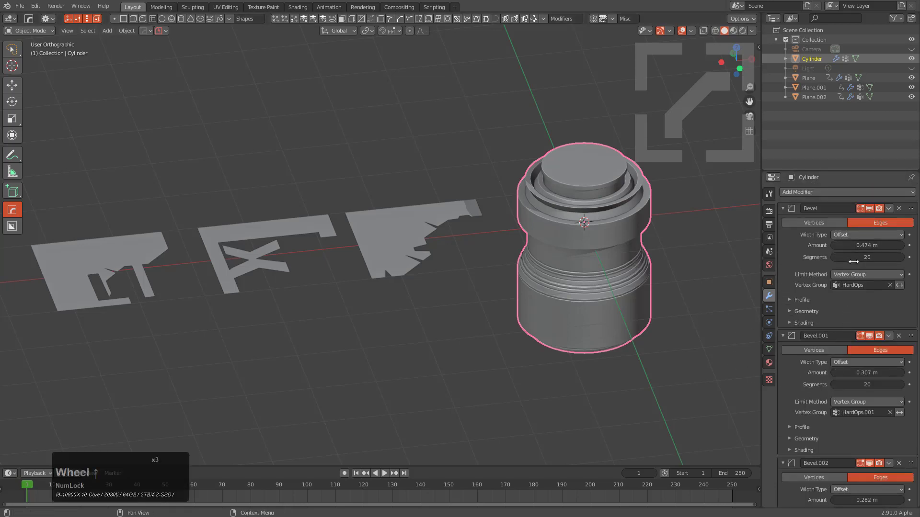
{"action": "scroll", "scroll_direction": "down", "scroll_amount": 3}
{"action": "scroll", "scroll_direction": "up", "scroll_amount": 3}
{"action": "middle_click", "coordinate": [660, 256]}
{"action": "middle_click", "coordinate": [383, 210]}
{"action": "scroll", "scroll_direction": "down", "scroll_amount": 3}
{"action": "scroll", "scroll_direction": "down", "scroll_amount": 3}
{"action": "middle_click", "coordinate": [397, 276]}
{"action": "scroll", "scroll_direction": "down", "scroll_amount": 3}
{"action": "middle_click", "coordinate": [417, 250]}
{"action": "scroll", "scroll_direction": "up", "scroll_amount": 3}
{"action": "scroll", "scroll_direction": "down", "scroll_amount": 3}
- Narrow Bevel.001 on the connector to 0.1308 m with the HardOps bevel modal
{"action": "left_click_drag", "start_coordinate": [318, 143], "coordinate": [308, 123]}
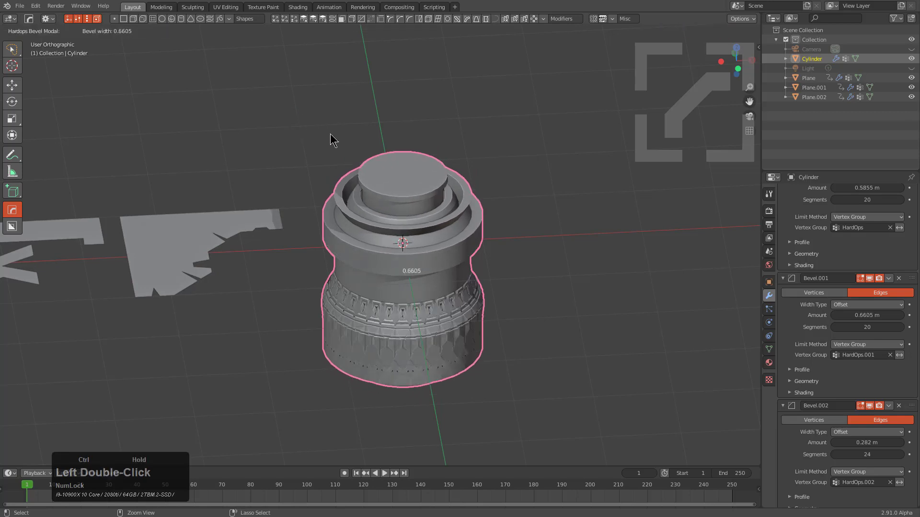
{"action": "scroll", "scroll_direction": "up", "scroll_amount": 3}
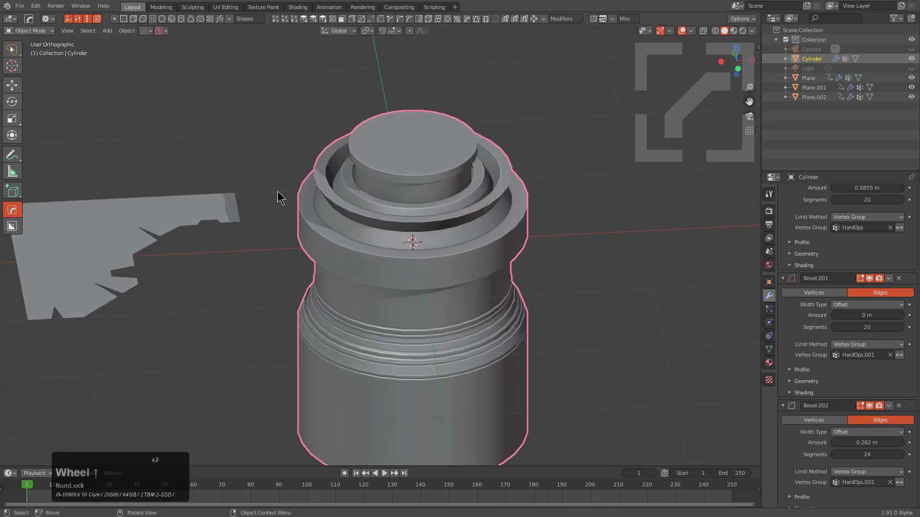
{"action": "scroll", "scroll_direction": "down", "scroll_amount": 3}
{"action": "left_click", "coordinate": [309, 129]}
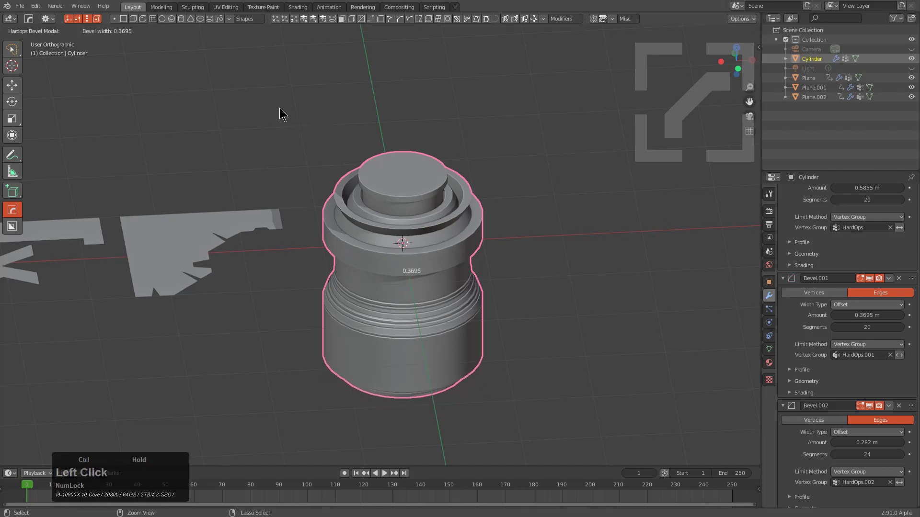
- Widen the grooved Bevel.002 to 0.4447 m, checking it from underneath
{"action": "double_click", "coordinate": [293, 108]}
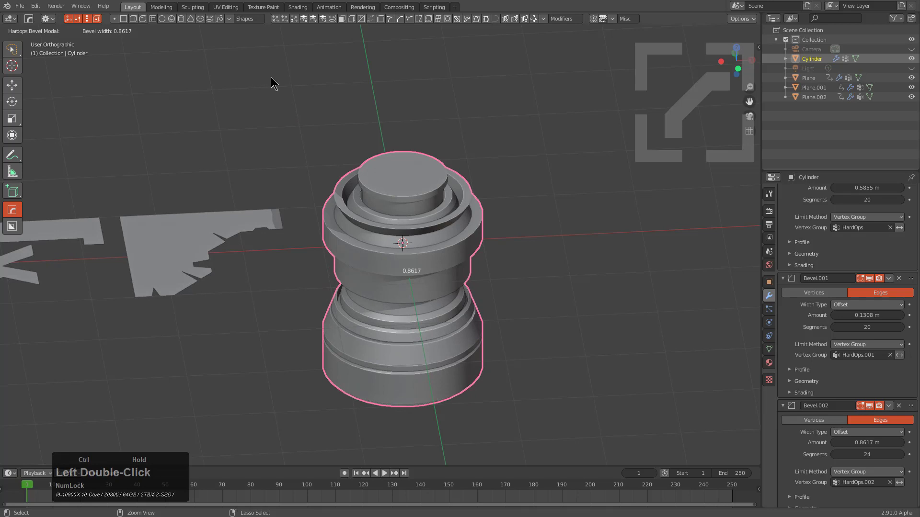
{"action": "scroll", "scroll_direction": "up", "scroll_amount": 3}
{"action": "middle_click", "coordinate": [374, 190]}
{"action": "scroll", "scroll_direction": "down", "scroll_amount": 3}
{"action": "middle_click", "coordinate": [432, 333]}
{"action": "middle_click", "coordinate": [426, 271]}
{"action": "left_click", "coordinate": [323, 311]}
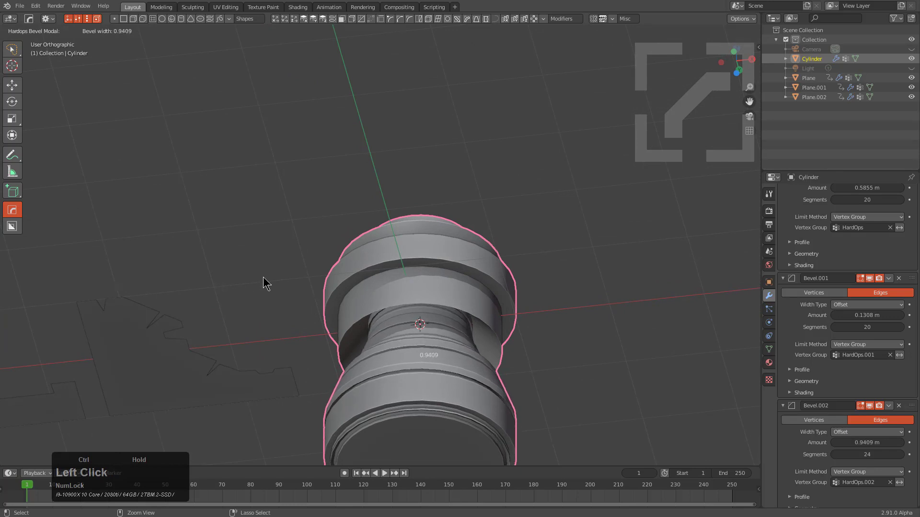
{"action": "middle_click", "coordinate": [473, 339]}
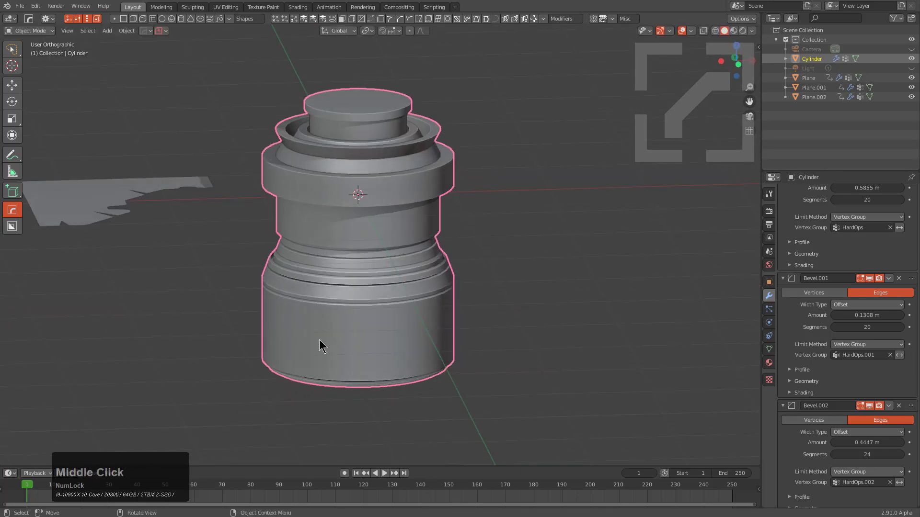
- Expand Bevel.002 in the modifier stack and reveal its Profile panel
{"action": "double_click", "coordinate": [869, 281]}
{"action": "double_click", "coordinate": [874, 410]}
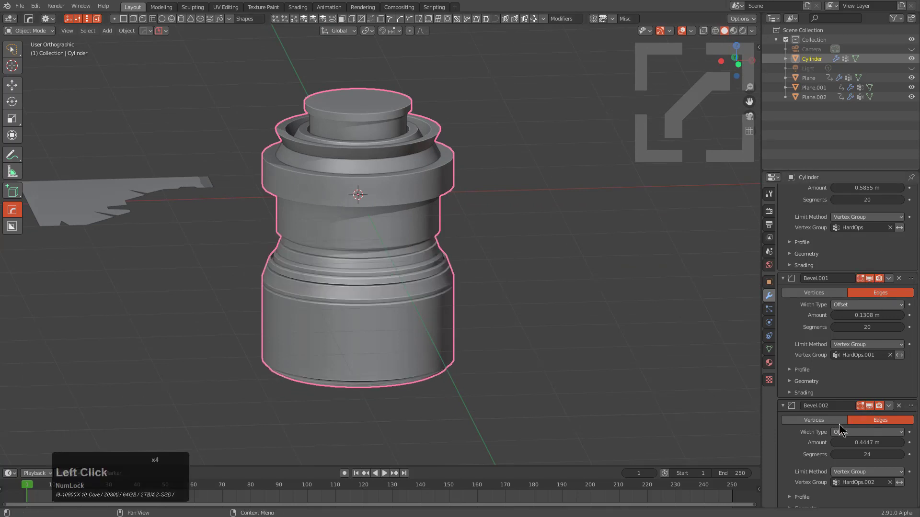
{"action": "scroll", "scroll_direction": "down", "scroll_amount": 3}
{"action": "left_click", "coordinate": [790, 482]}
{"action": "scroll", "scroll_direction": "down", "scroll_amount": 3}
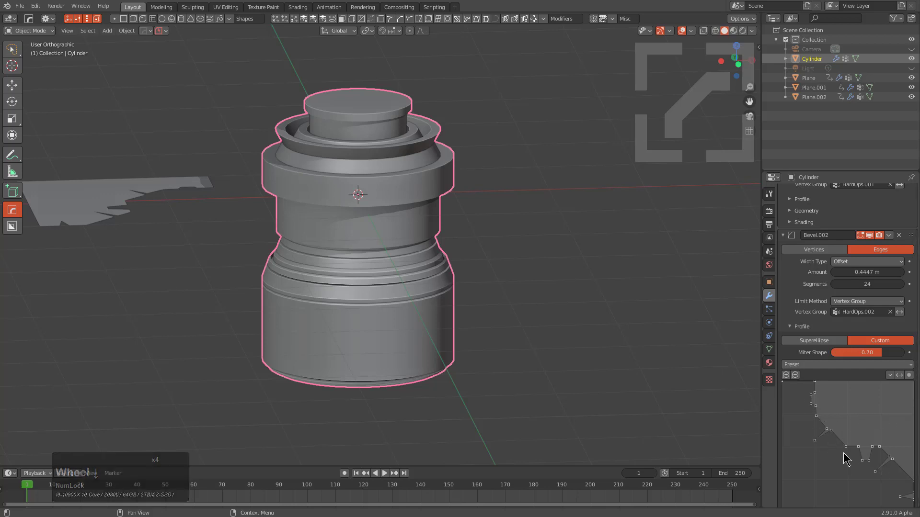
- Flip Bevel.002's custom profile curve so the middle ridge pattern reverses
{"action": "left_click", "coordinate": [893, 376]}
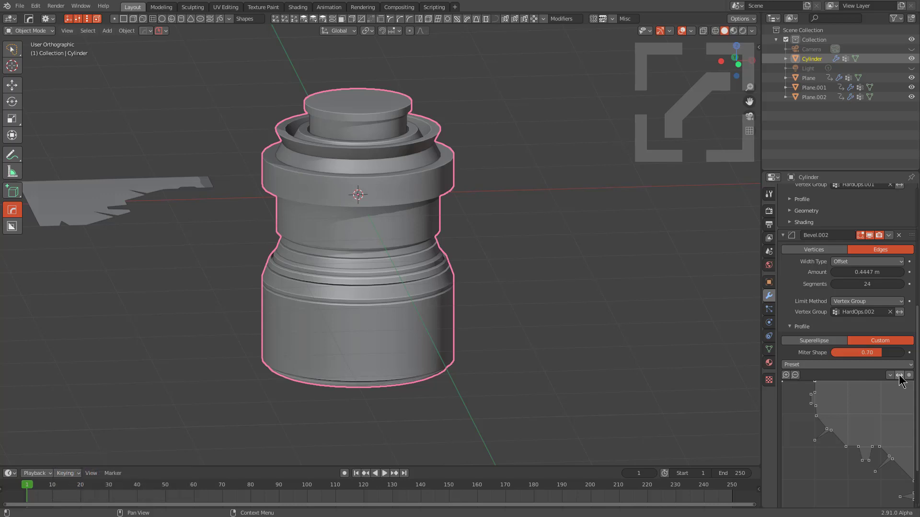
{"action": "left_click", "coordinate": [901, 378]}
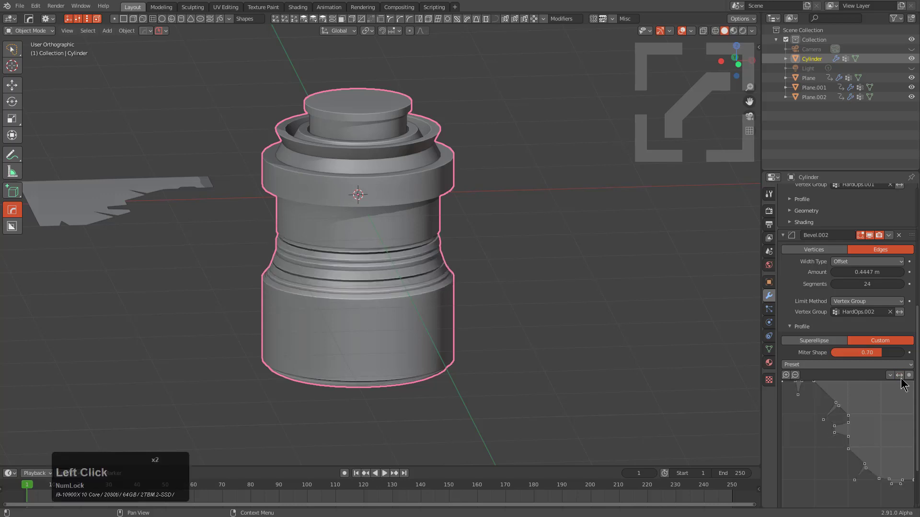
{"action": "left_click", "coordinate": [902, 377]}
{"action": "middle_click", "coordinate": [410, 327]}
{"action": "middle_click", "coordinate": [310, 286]}
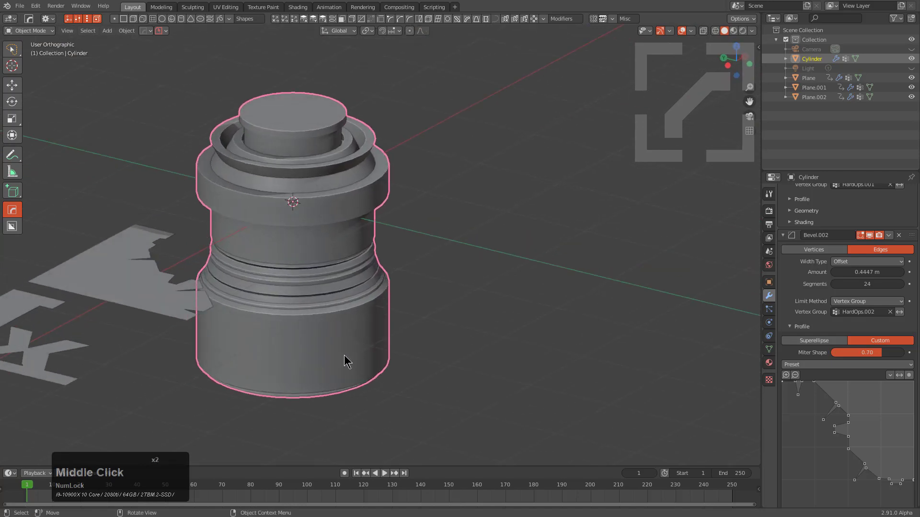
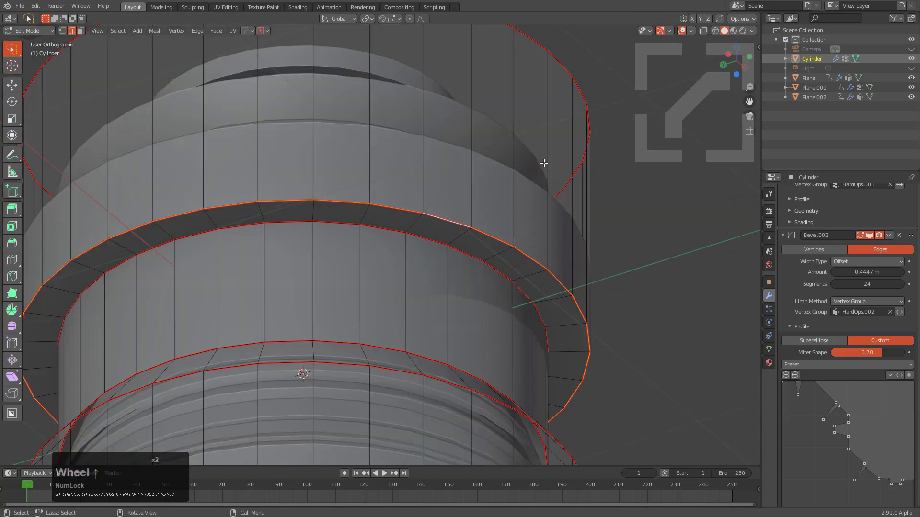
- Add Bevel.003 on the upper edge ring with more segments and move it to the top of the stack
{"action": "key", "text": "q"}
{"action": "left_click", "coordinate": [596, 158]}
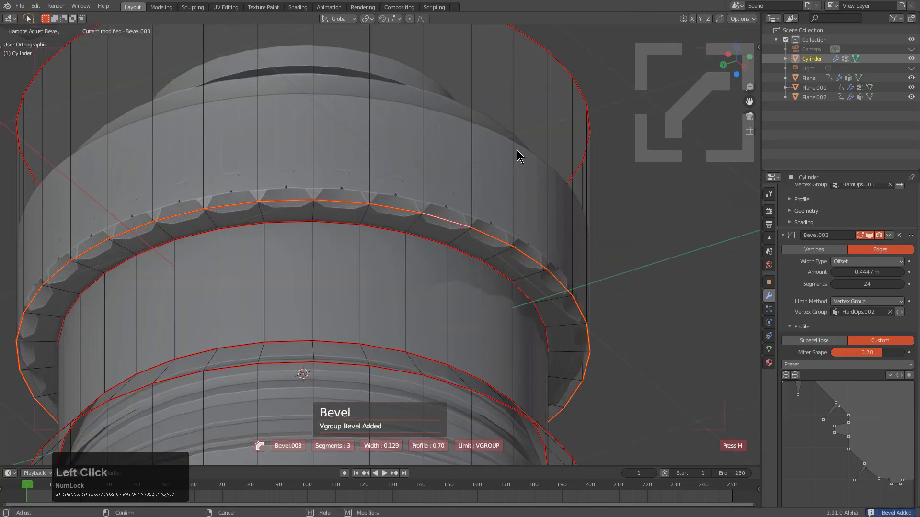
{"action": "scroll", "scroll_direction": "up", "scroll_amount": 3}
{"action": "key", "text": "m"}
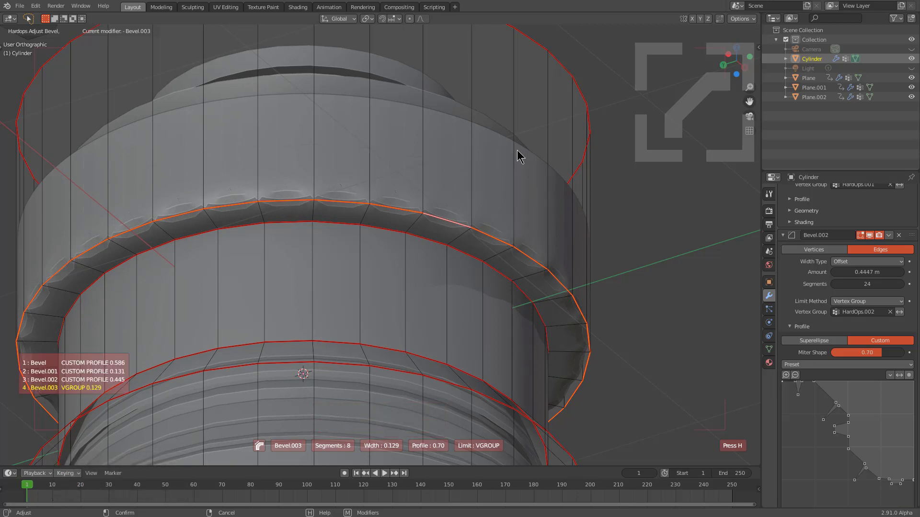
{"action": "key", "text": "shift+Num_Lock"}
{"action": "middle_click", "coordinate": [519, 152]}
{"action": "scroll", "scroll_direction": "up", "scroll_amount": 3}
{"action": "scroll", "scroll_direction": "up", "scroll_amount": 3}
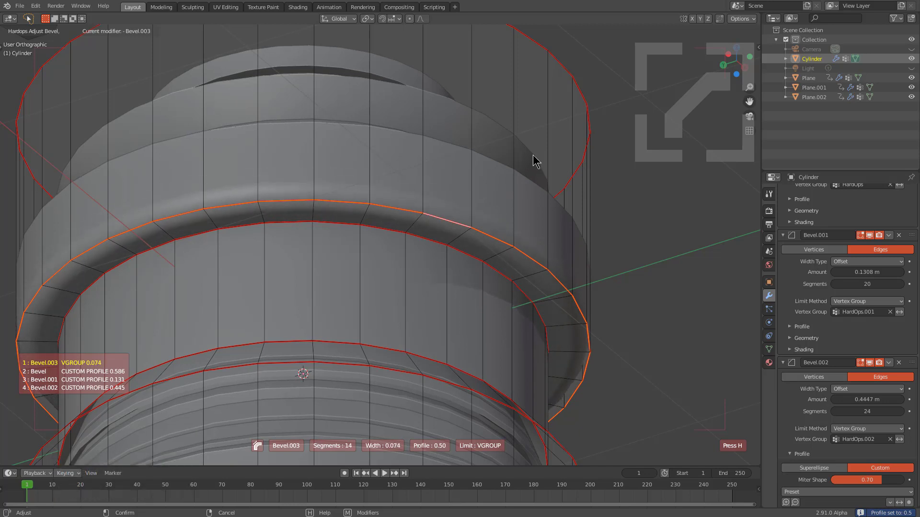
{"action": "left_click", "coordinate": [530, 156]}
{"action": "middle_click", "coordinate": [420, 209]}
- Slightly widen Bevel.002, cycle the custom profile to bevel14 at 0.281, and return to Object Mode
{"action": "key", "text": "q"}
{"action": "left_click", "coordinate": [510, 218]}
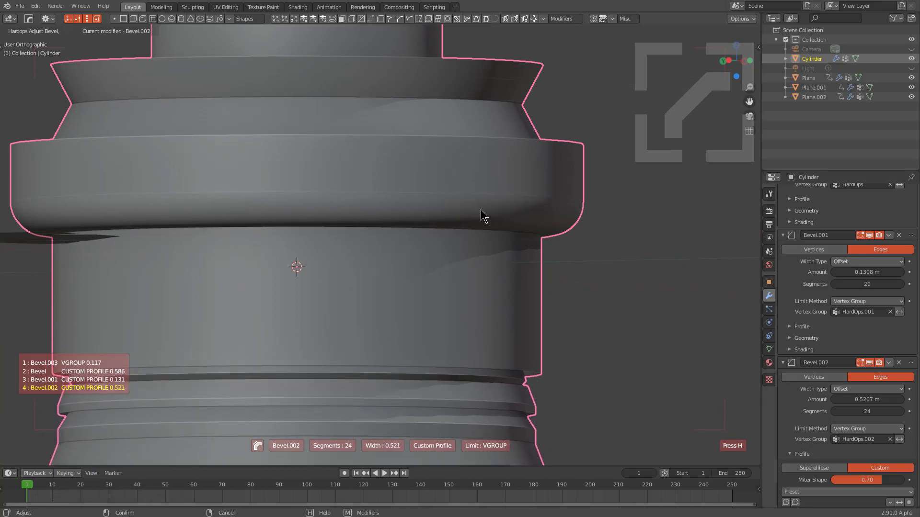
{"action": "left_click", "coordinate": [492, 214]}
{"action": "scroll", "scroll_direction": "up", "scroll_amount": 3}
{"action": "scroll", "scroll_direction": "down", "scroll_amount": 3}
{"action": "scroll", "scroll_direction": "down", "scroll_amount": 3}
{"action": "scroll", "scroll_direction": "down", "scroll_amount": 3}
{"action": "key", "text": "shift+p"}
{"action": "scroll", "scroll_direction": "up", "scroll_amount": 3}
{"action": "scroll", "scroll_direction": "up", "scroll_amount": 3}
{"action": "scroll", "scroll_direction": "up", "scroll_amount": 3}
{"action": "left_click", "coordinate": [398, 203]}
{"action": "scroll", "scroll_direction": "down", "scroll_amount": 3}
{"action": "key", "text": "a"}
{"action": "middle_click", "coordinate": [465, 259]}
{"action": "scroll", "scroll_direction": "down", "scroll_amount": 3}
{"action": "middle_click", "coordinate": [391, 252]}
{"action": "middle_click", "coordinate": [407, 252]}
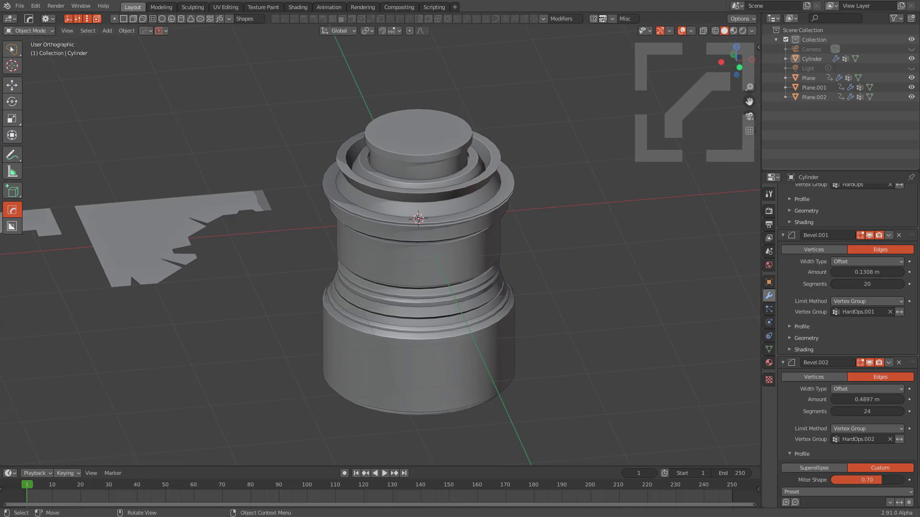
- Inspect the finished four-bevel connector from several angles and select it
{"action": "scroll", "scroll_direction": "down", "scroll_amount": 3}
{"action": "middle_click", "coordinate": [240, 306]}
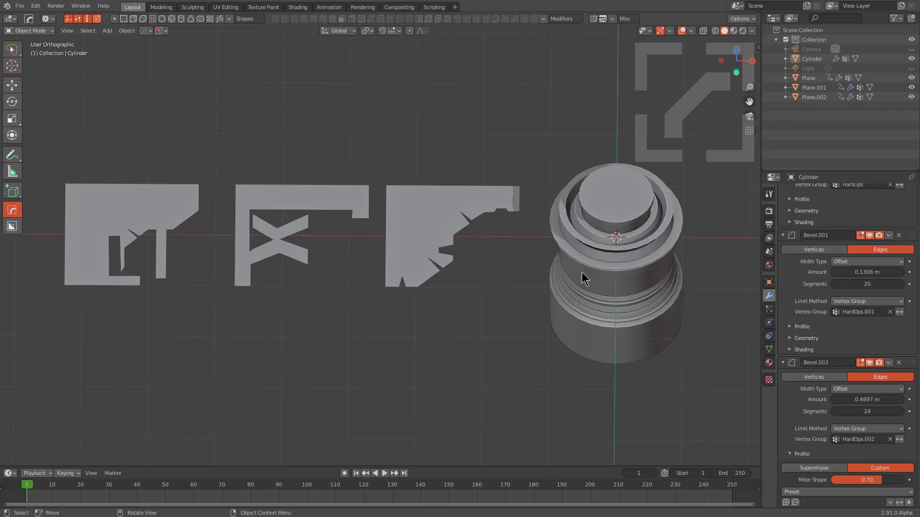
{"action": "scroll", "scroll_direction": "down", "scroll_amount": 3}
{"action": "middle_click", "coordinate": [577, 277]}
{"action": "scroll", "scroll_direction": "up", "scroll_amount": 3}
{"action": "left_click", "coordinate": [544, 276]}
{"action": "middle_click", "coordinate": [615, 288]}
{"action": "scroll", "scroll_direction": "up", "scroll_amount": 3}
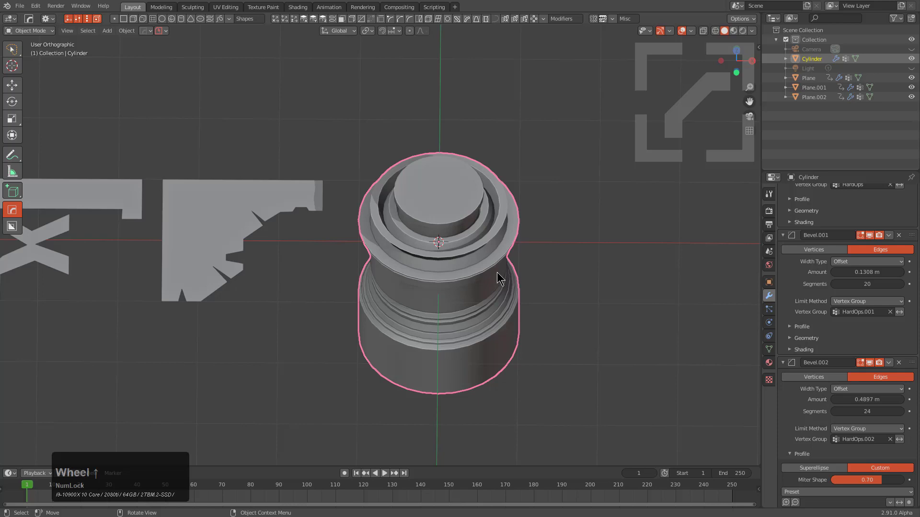
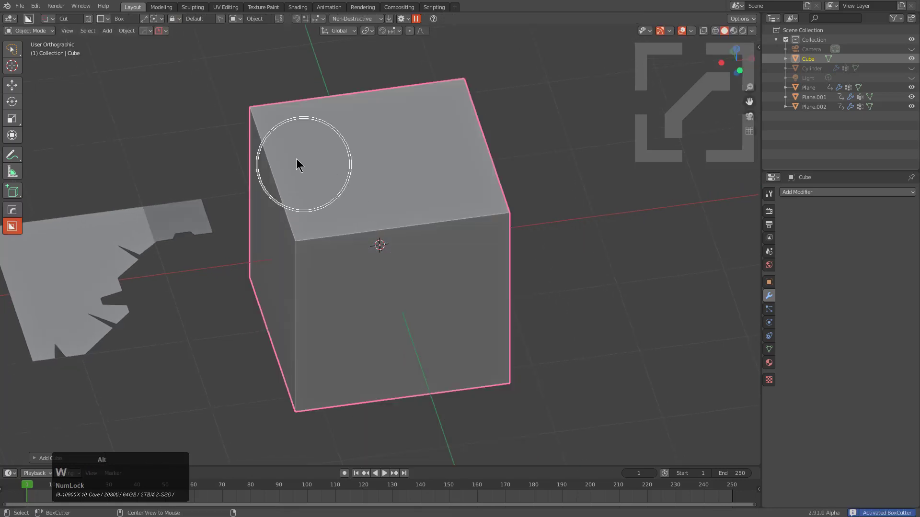
- Draw and extrude a BoxCutter cut into the cube's top and view the cutter in X-ray
{"action": "left_click", "coordinate": [290, 143]}
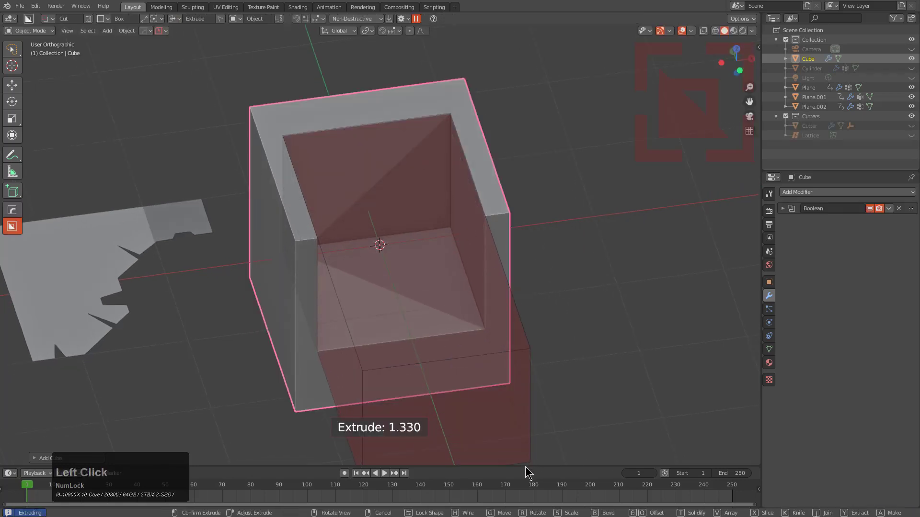
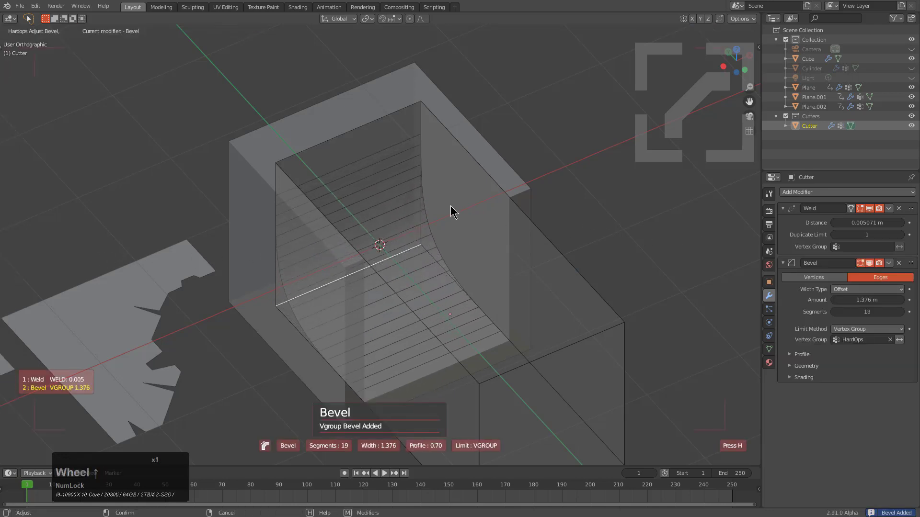
{"action": "left_click", "coordinate": [577, 218]}
{"action": "middle_click", "coordinate": [516, 259]}
{"action": "key", "text": "alt+z"}
{"action": "middle_click", "coordinate": [507, 256]}
- Give the Cutter a 27-segment custom-profile HardOps bevel at 1.385 m, notching the pocket
{"action": "key", "text": "q"}
{"action": "left_click", "coordinate": [507, 256]}
{"action": "key", "text": "shift+p"}
{"action": "scroll", "scroll_direction": "up", "scroll_amount": 3}
{"action": "left_click", "coordinate": [389, 230]}
{"action": "key", "text": "1"}
{"action": "middle_click", "coordinate": [493, 266]}
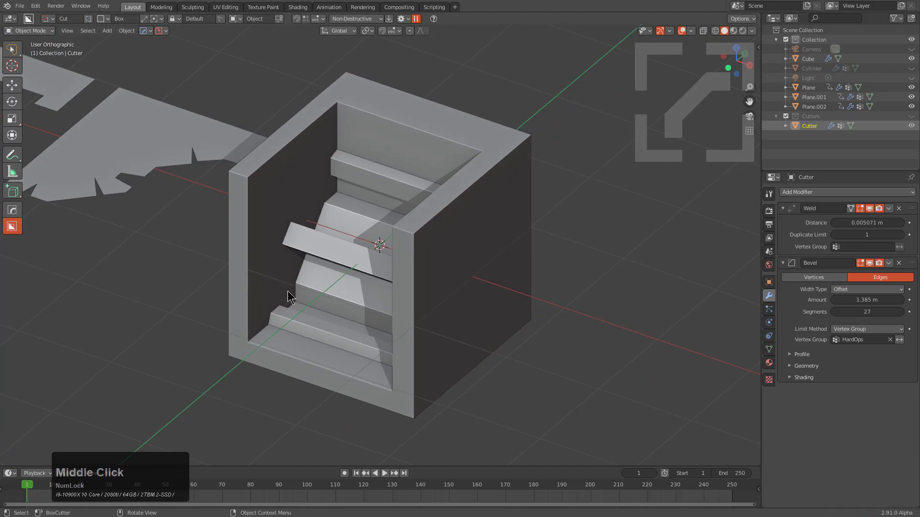